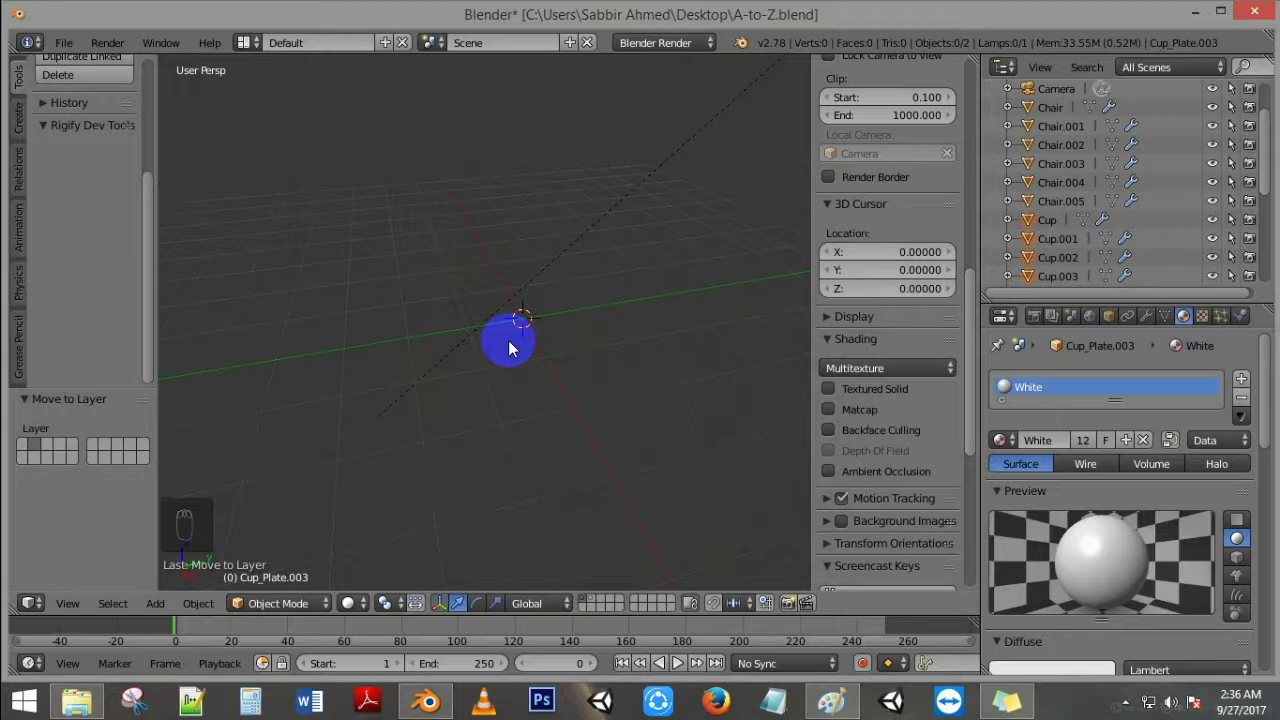
Step: Recentre the 3D view and cursor on the scene origin
key("n")
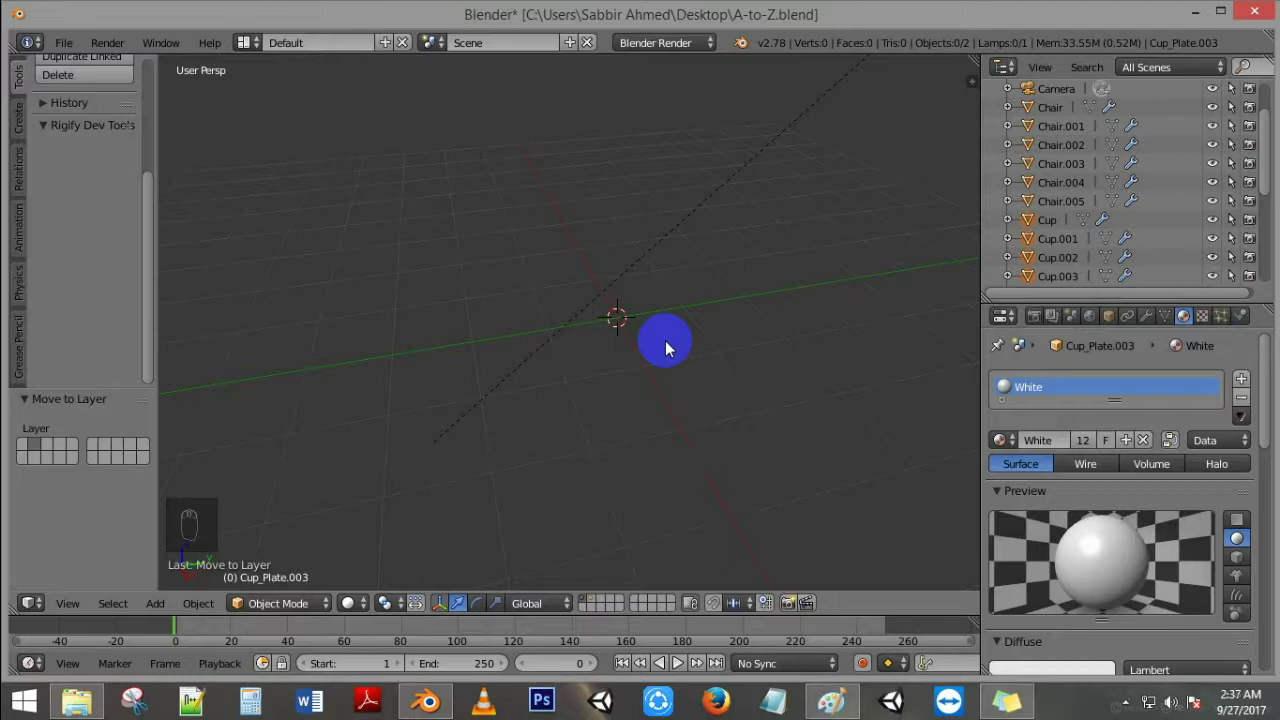
Step: Add a mesh circle at the origin and set it to 16 vertices
key("shift+a")
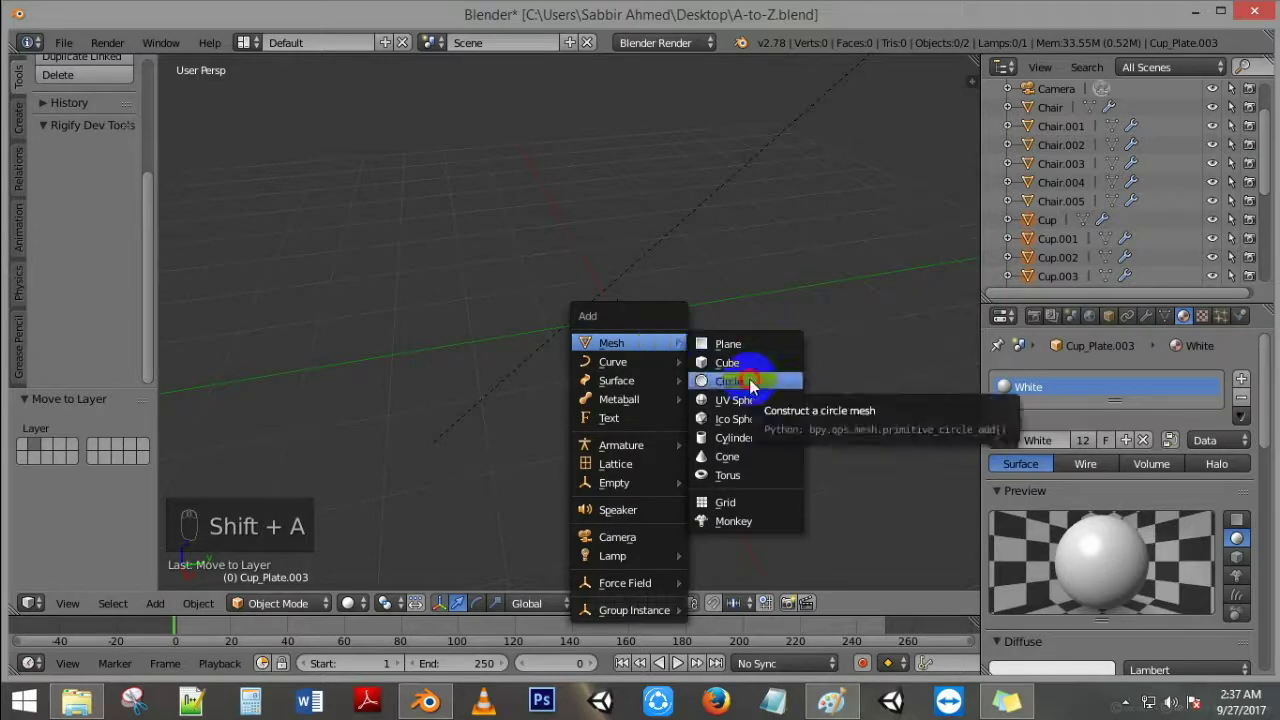
left_click_drag(645, 315, 73, 459)
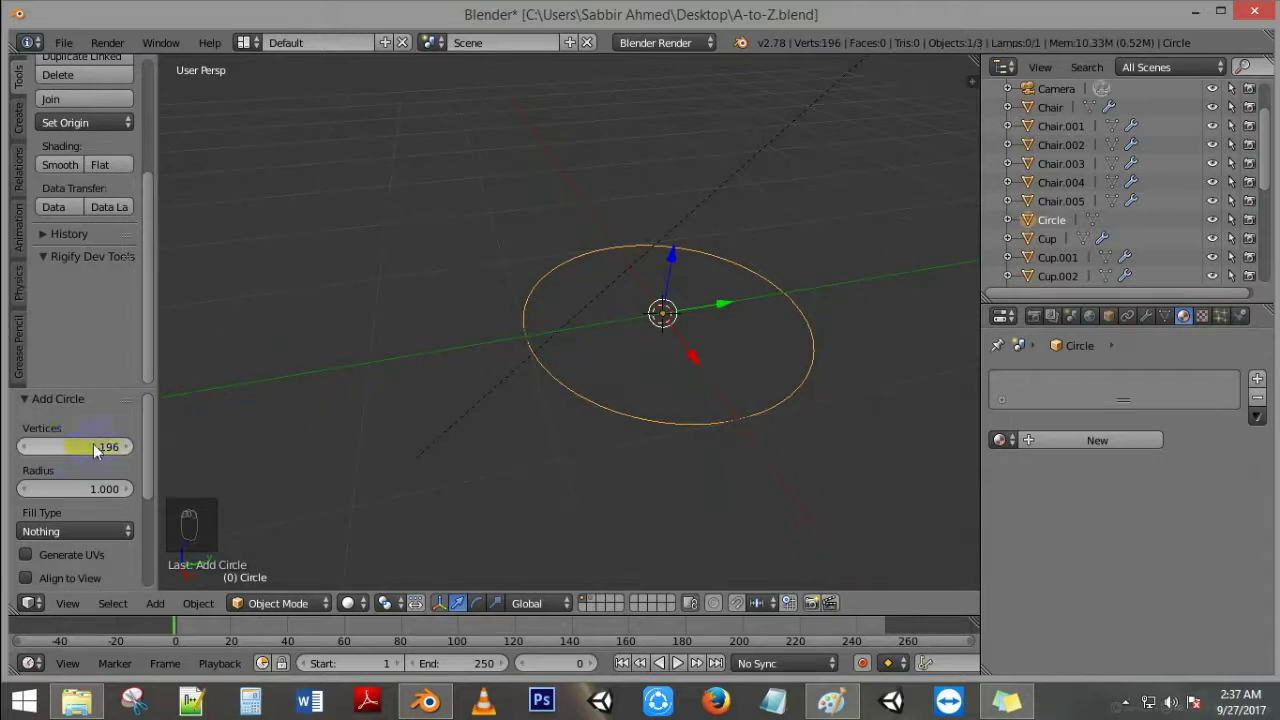
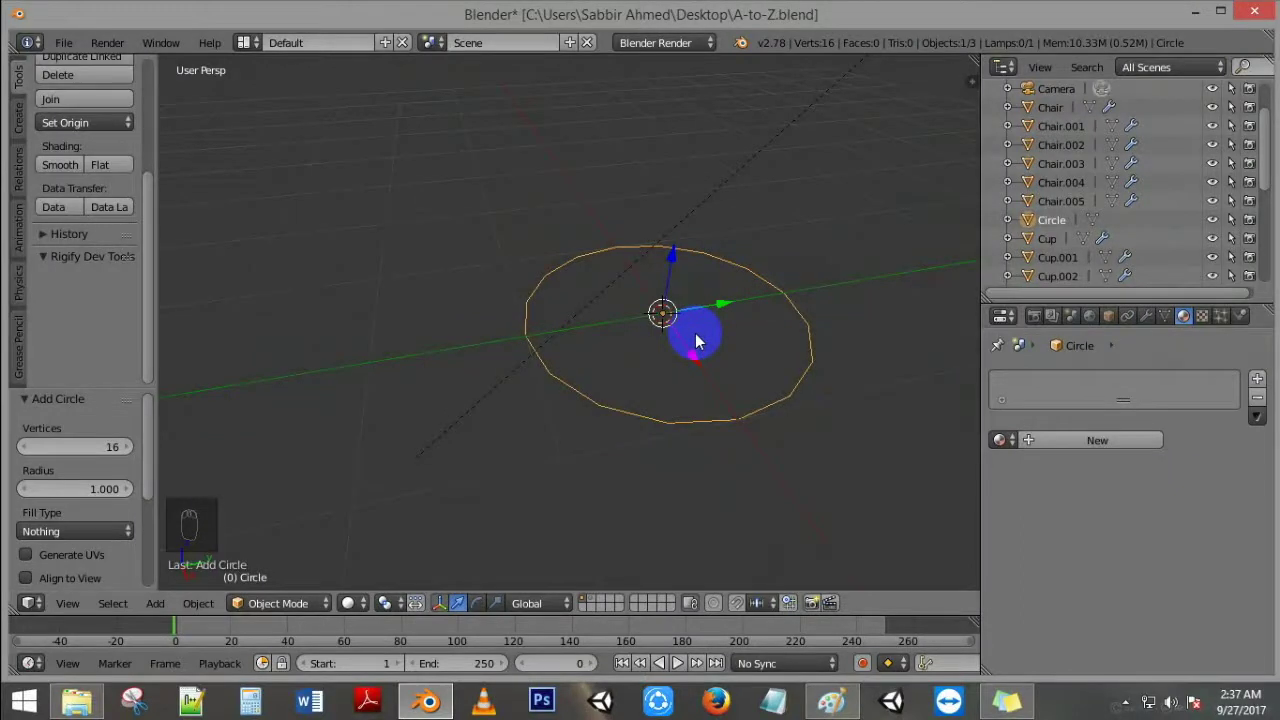
Step: Edit the circle and extrude its edge inward into concentric rings, leaving a small centre hole
key("Tab")
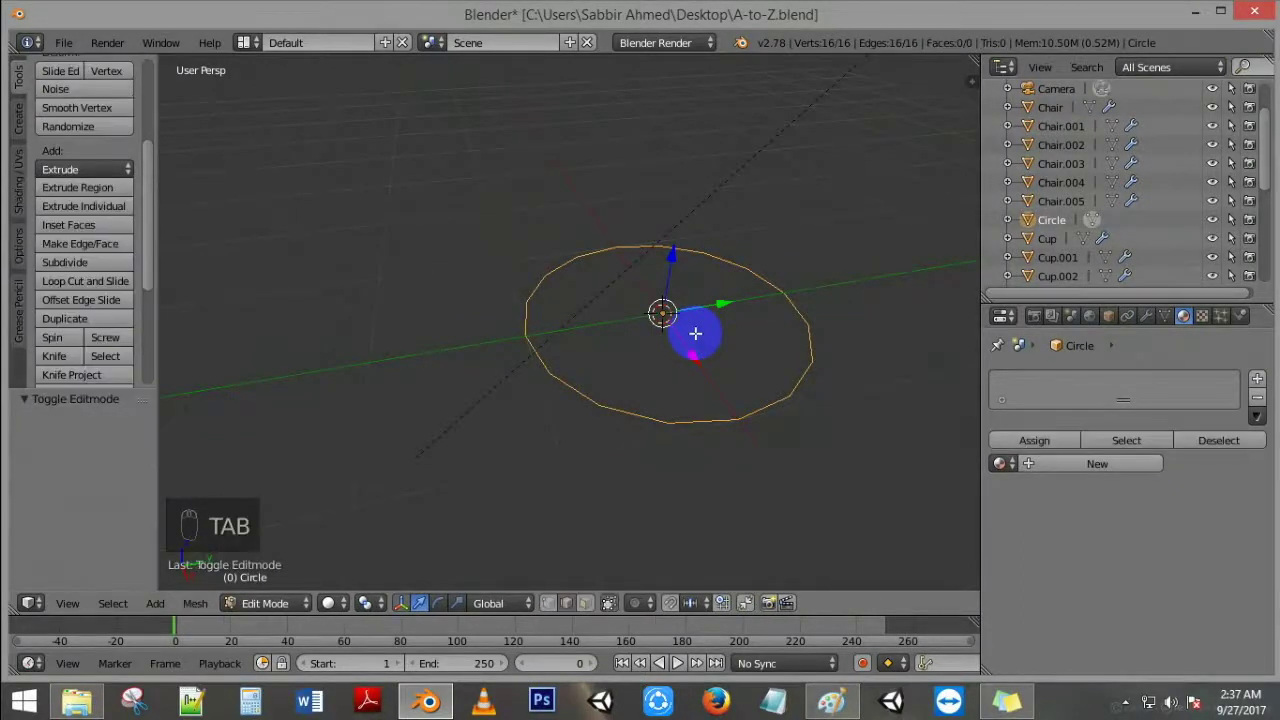
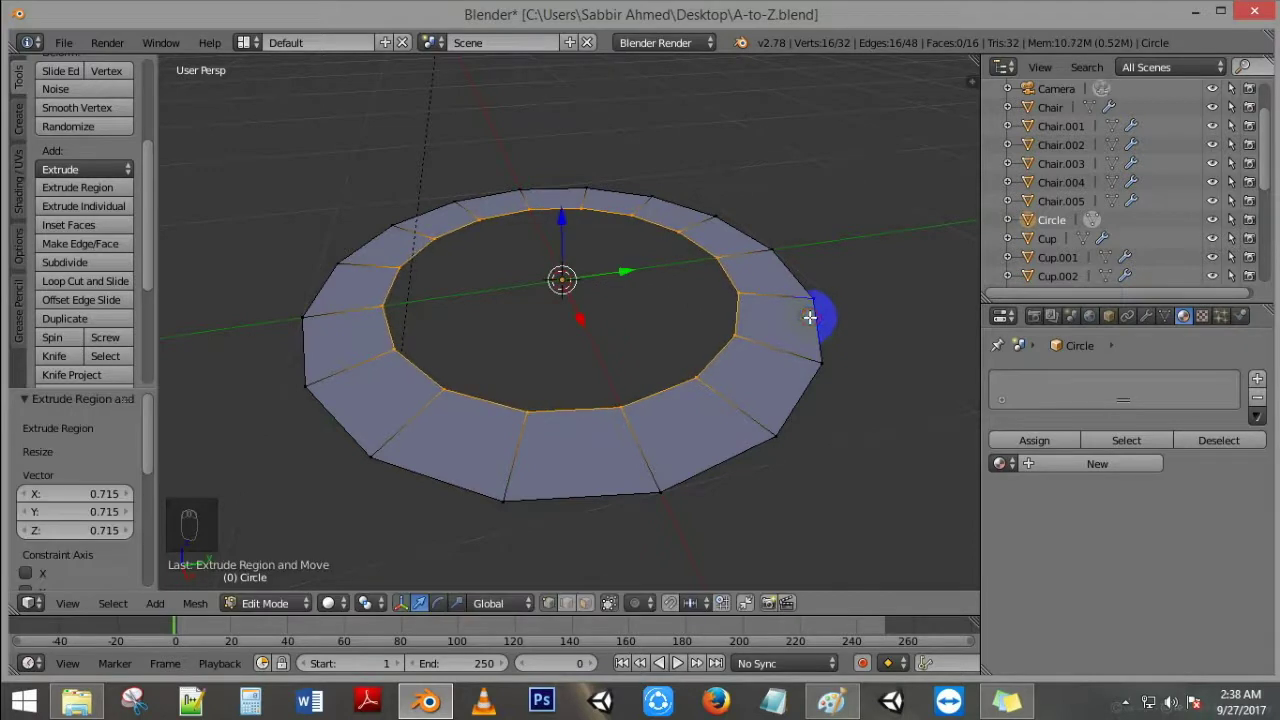
key("e")
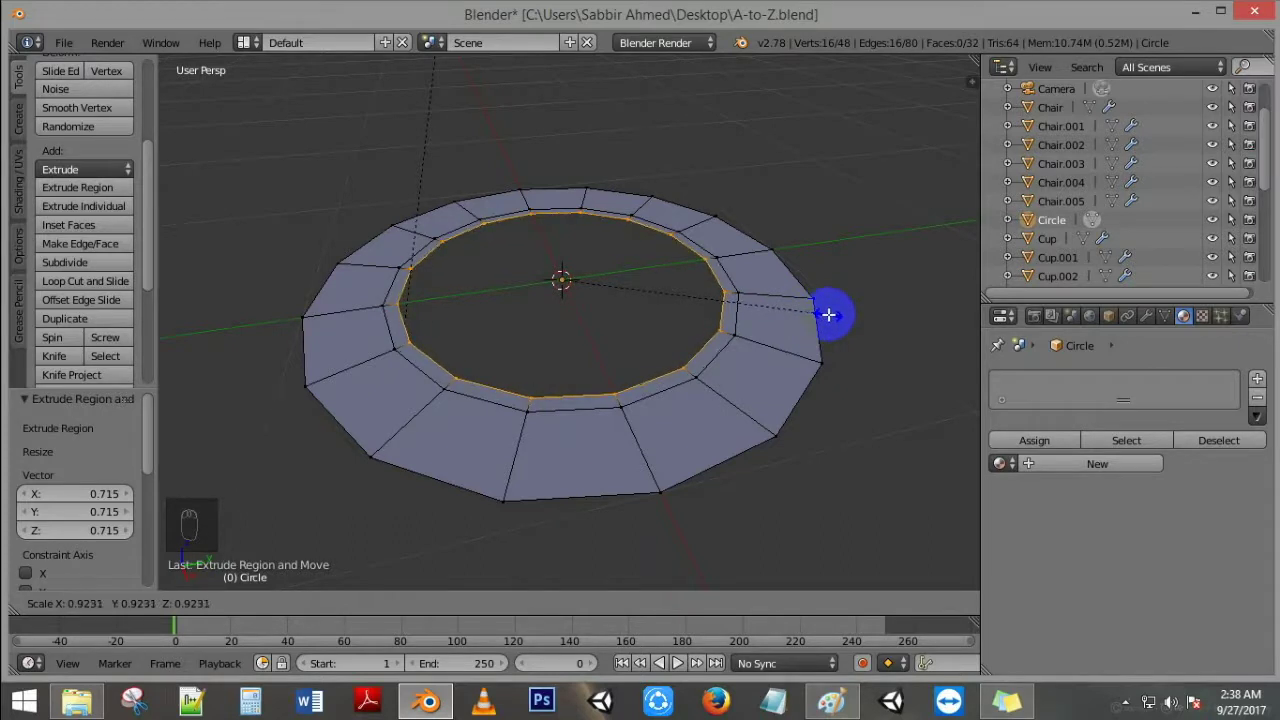
key("e")
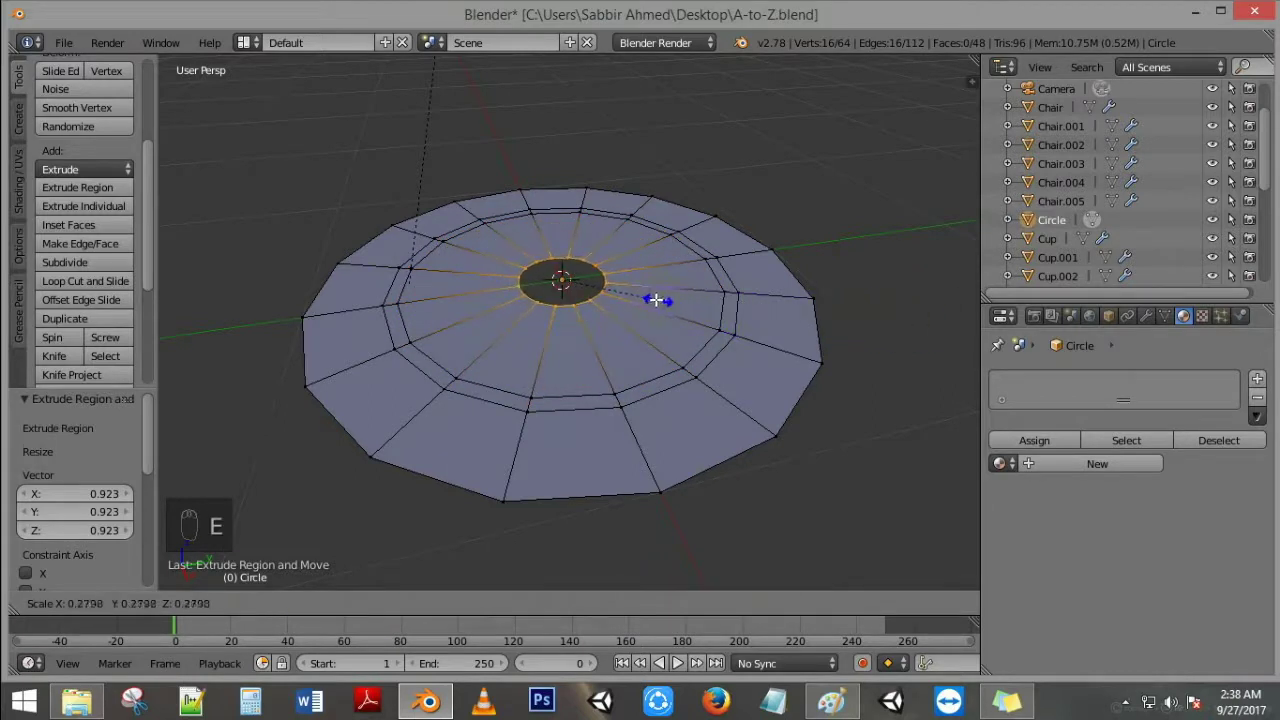
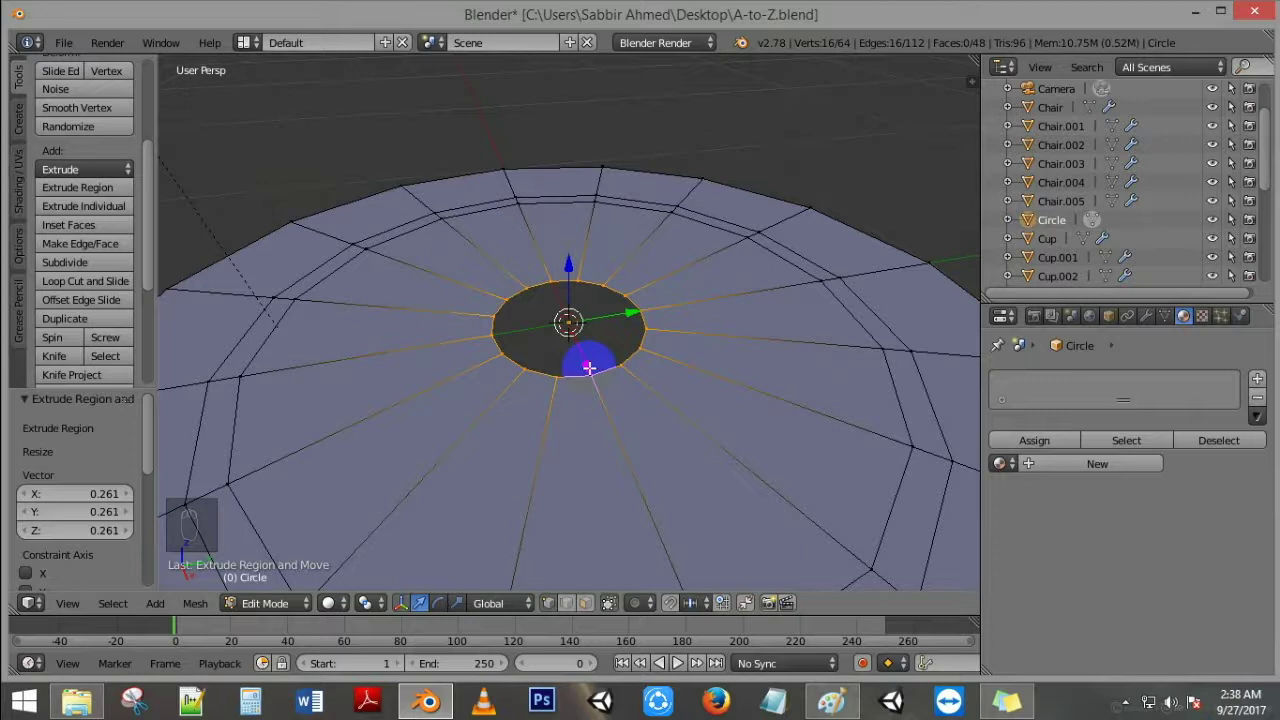
Step: Merge the tiny central ring's vertices at the centre to close the disc
key("alt+m")
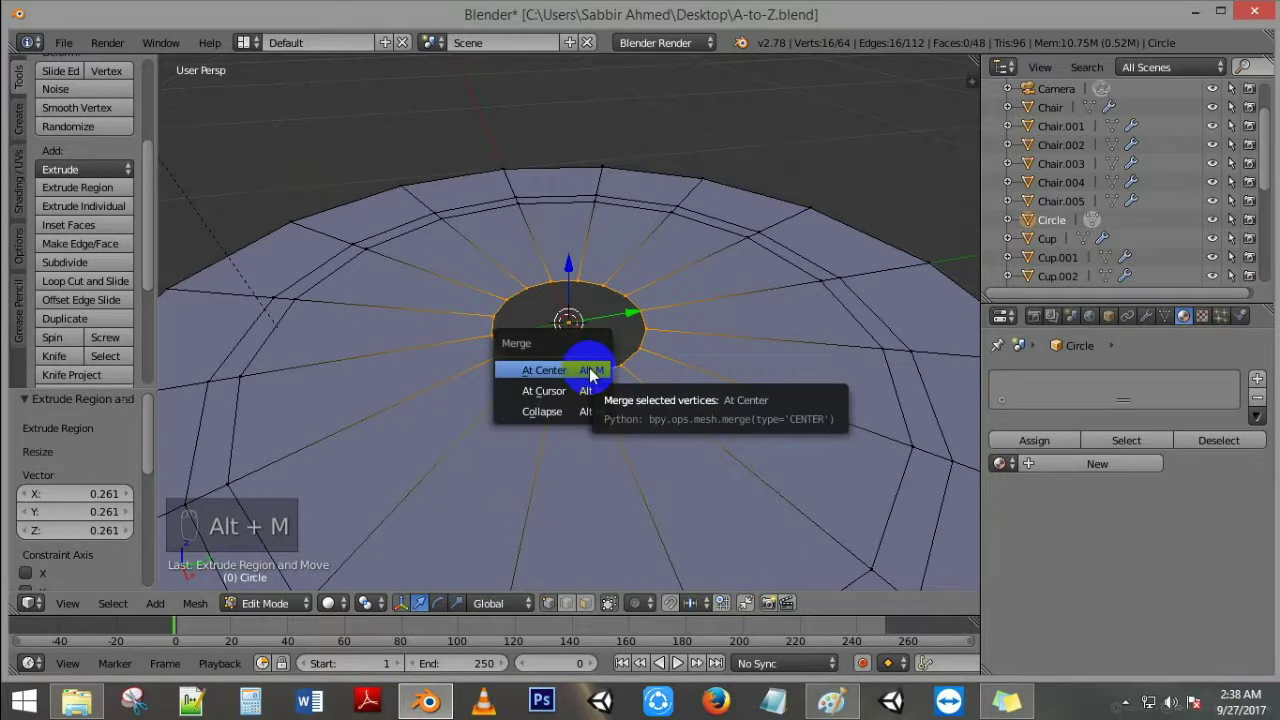
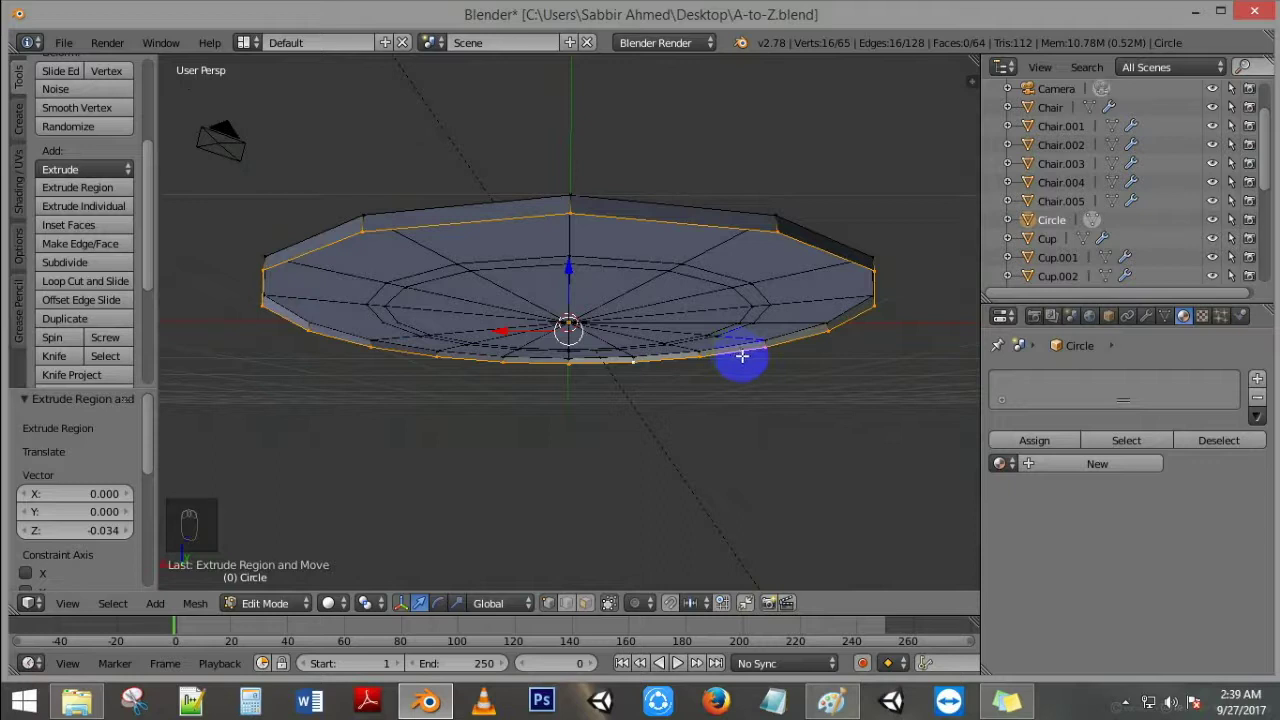
Step: Extrude the outer rim for thickness, then extrude an underside ring shrunk toward the centre
key("e")
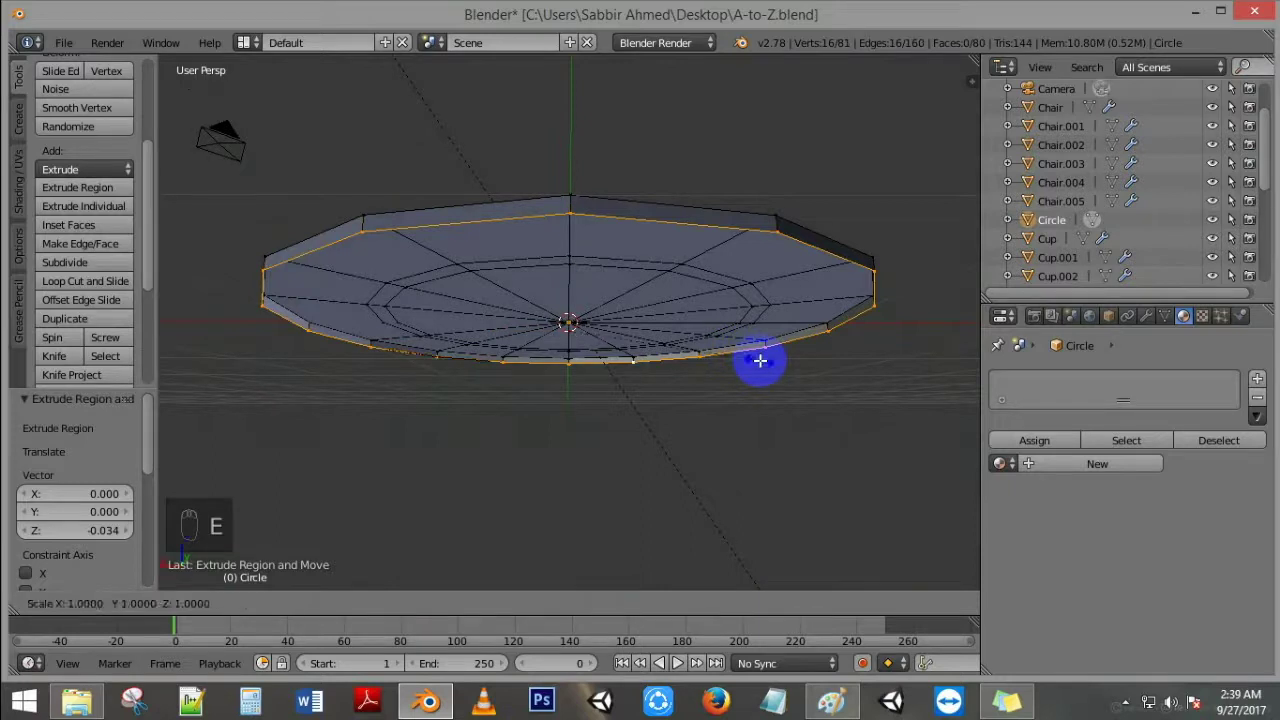
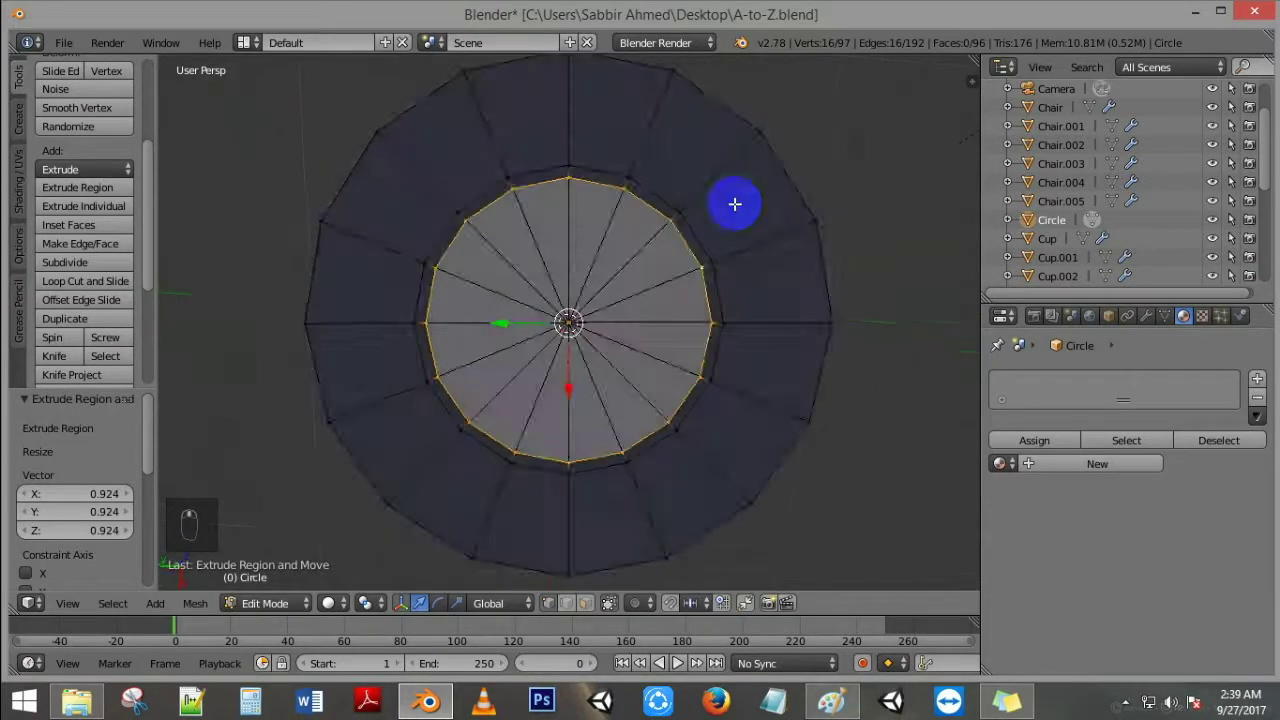
key("e")
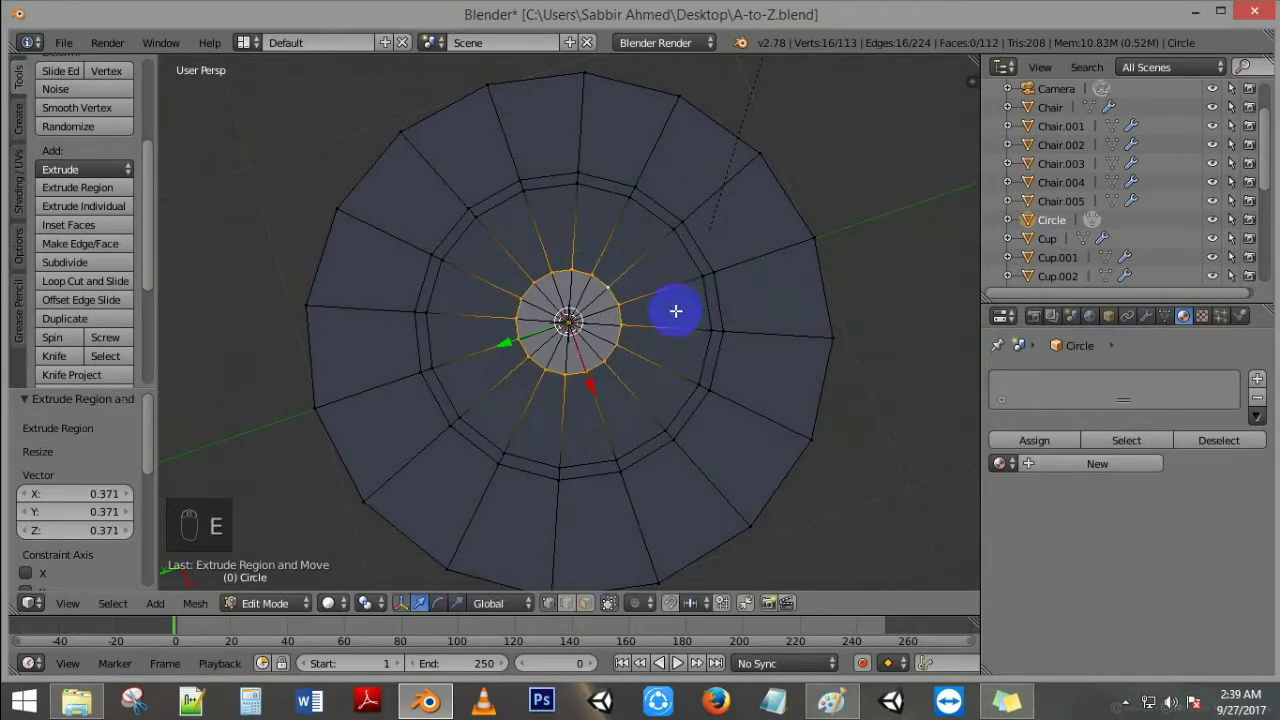
Step: Merge the underside's inner ring at the centre to fully close the plate mesh
key("alt+m")
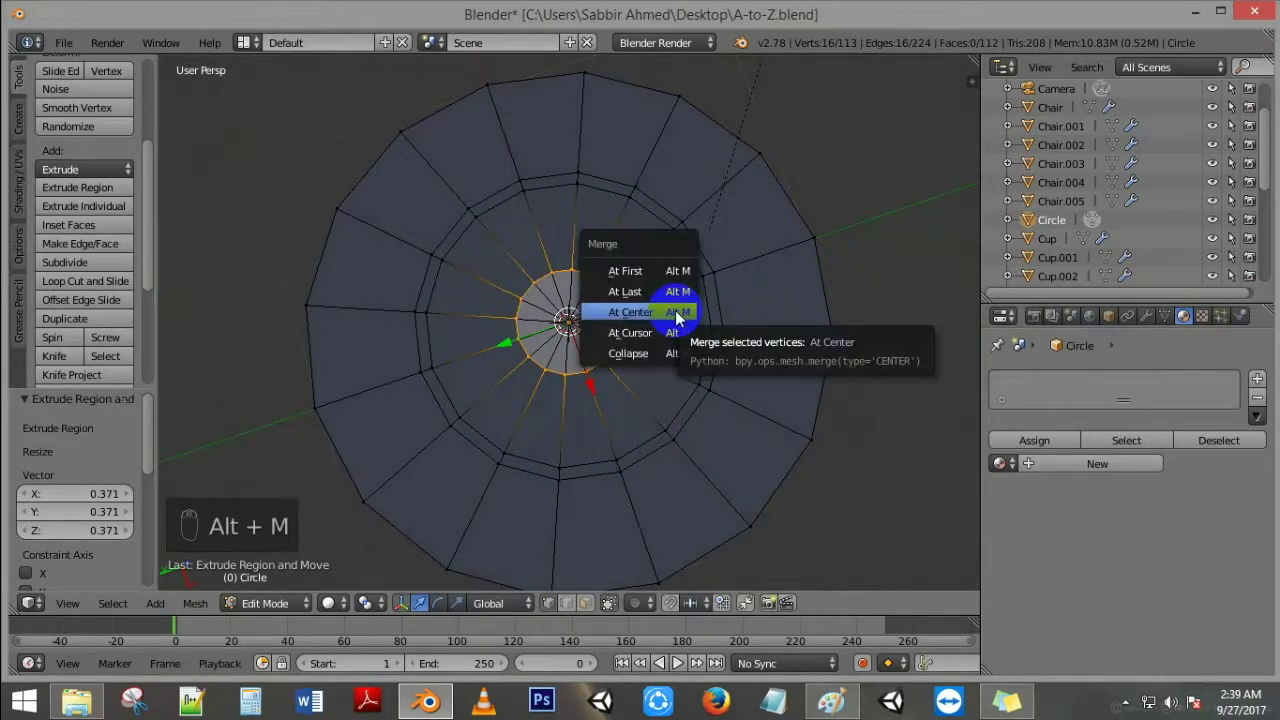
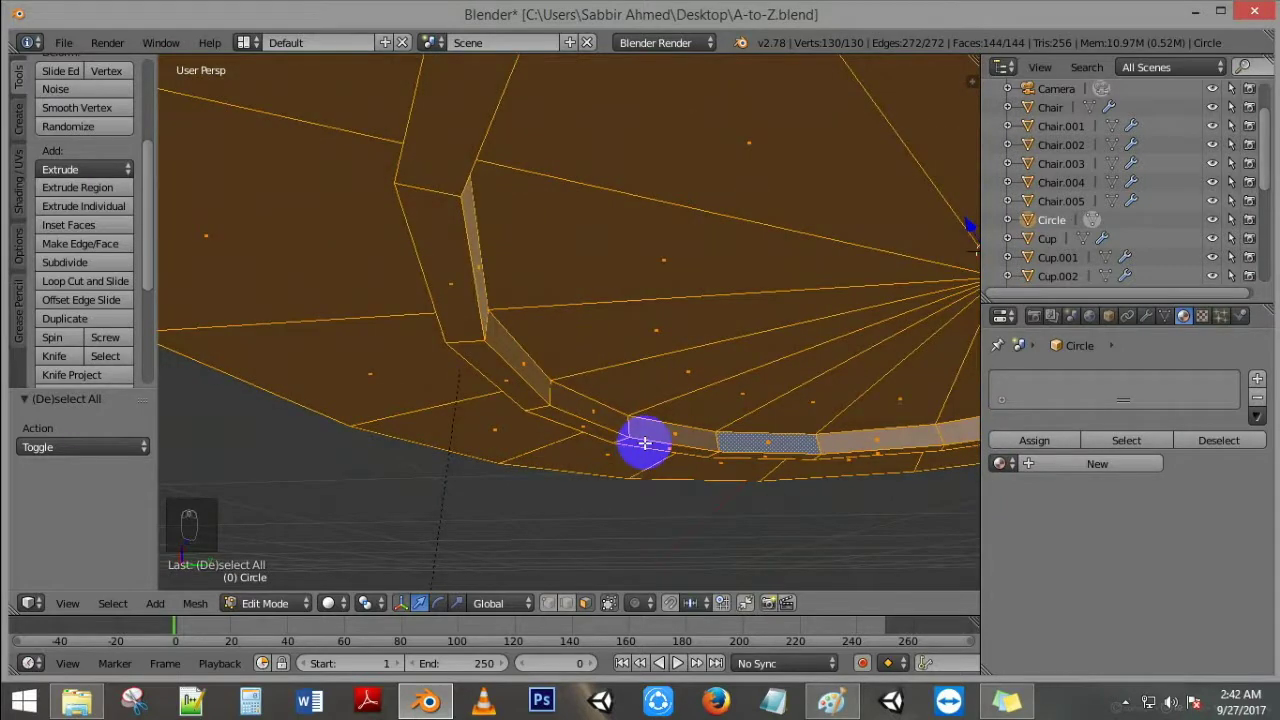
Step: Recalculate the plate's face normals so they point consistently outward
key("ctrl+n")
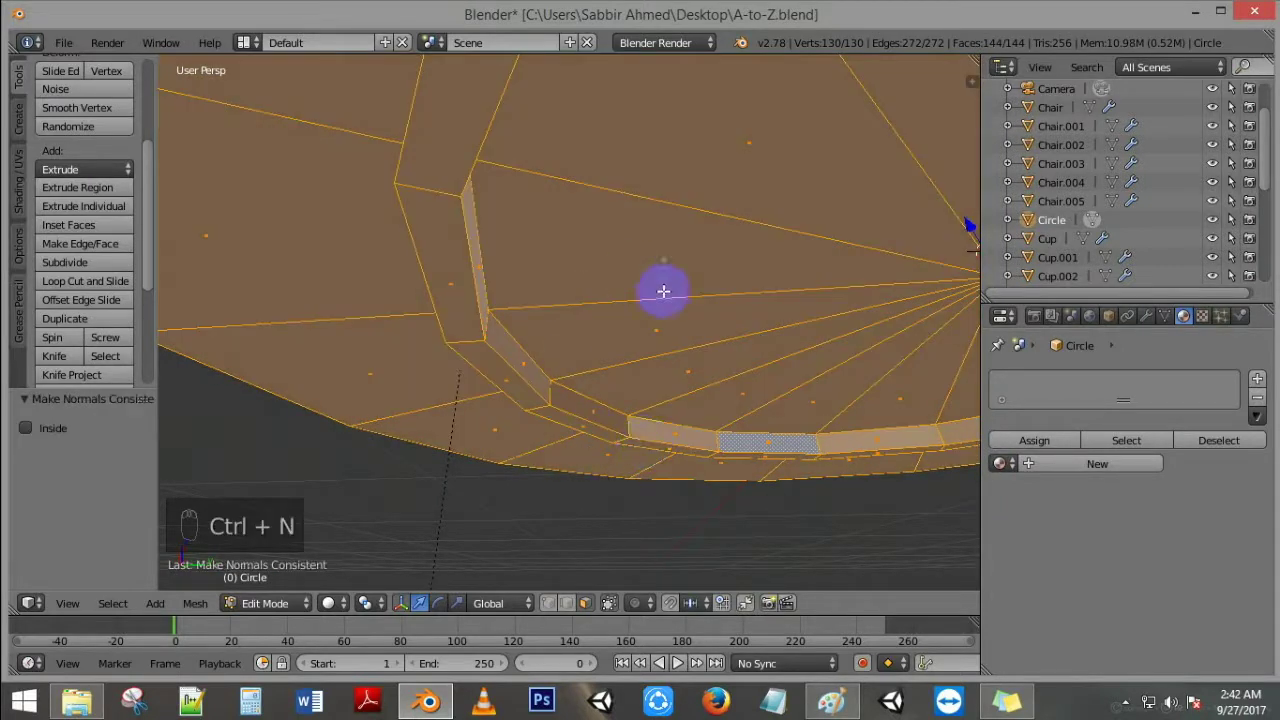
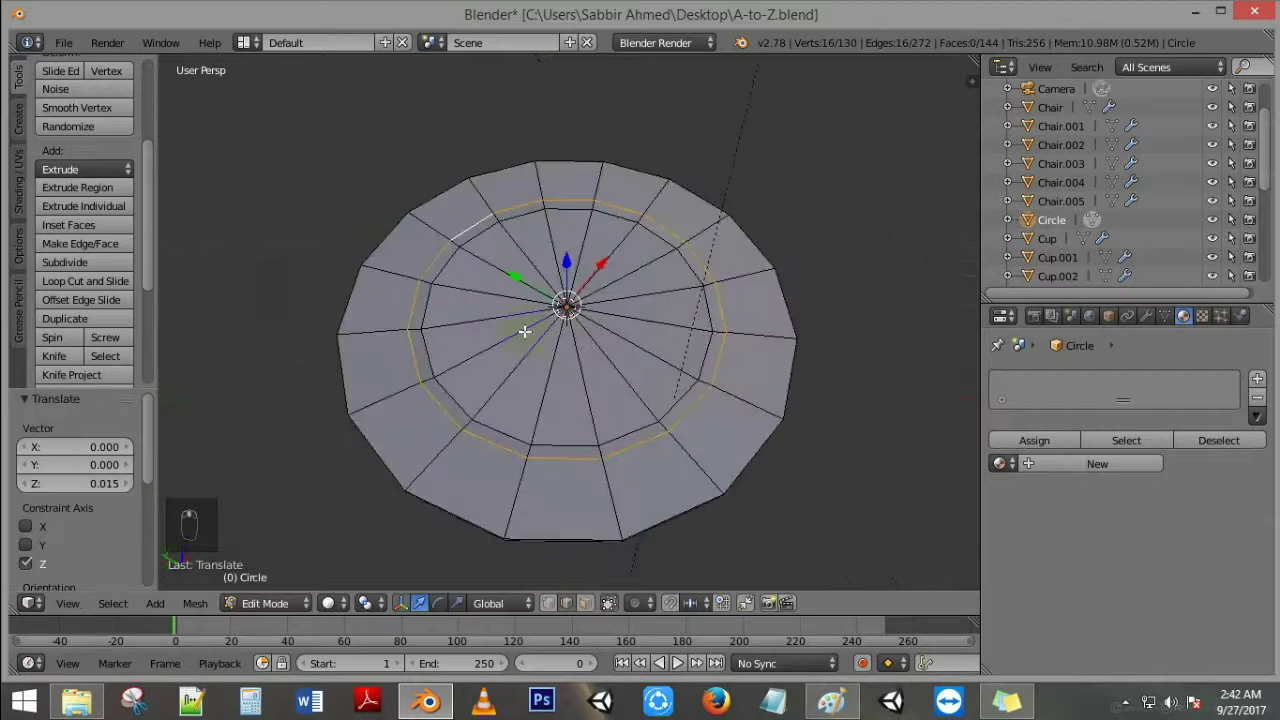
Step: Return the plate to Object Mode ready for adding a modifier
key("Tab")
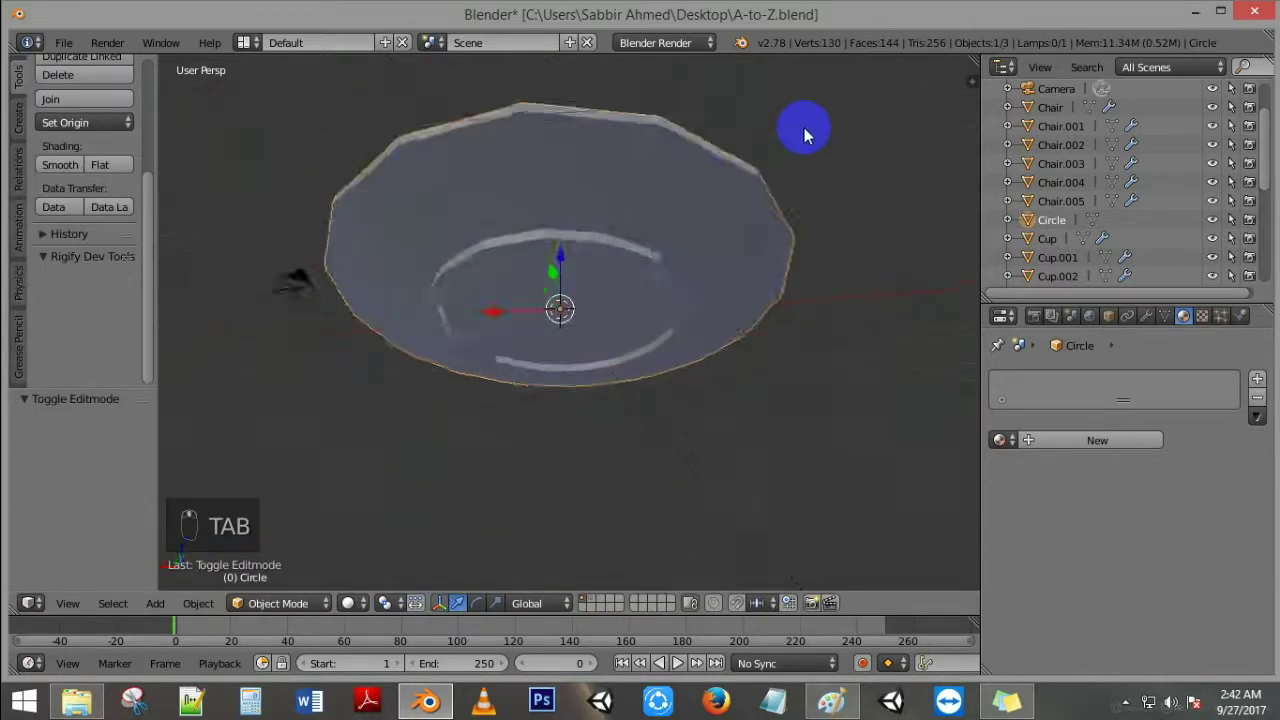
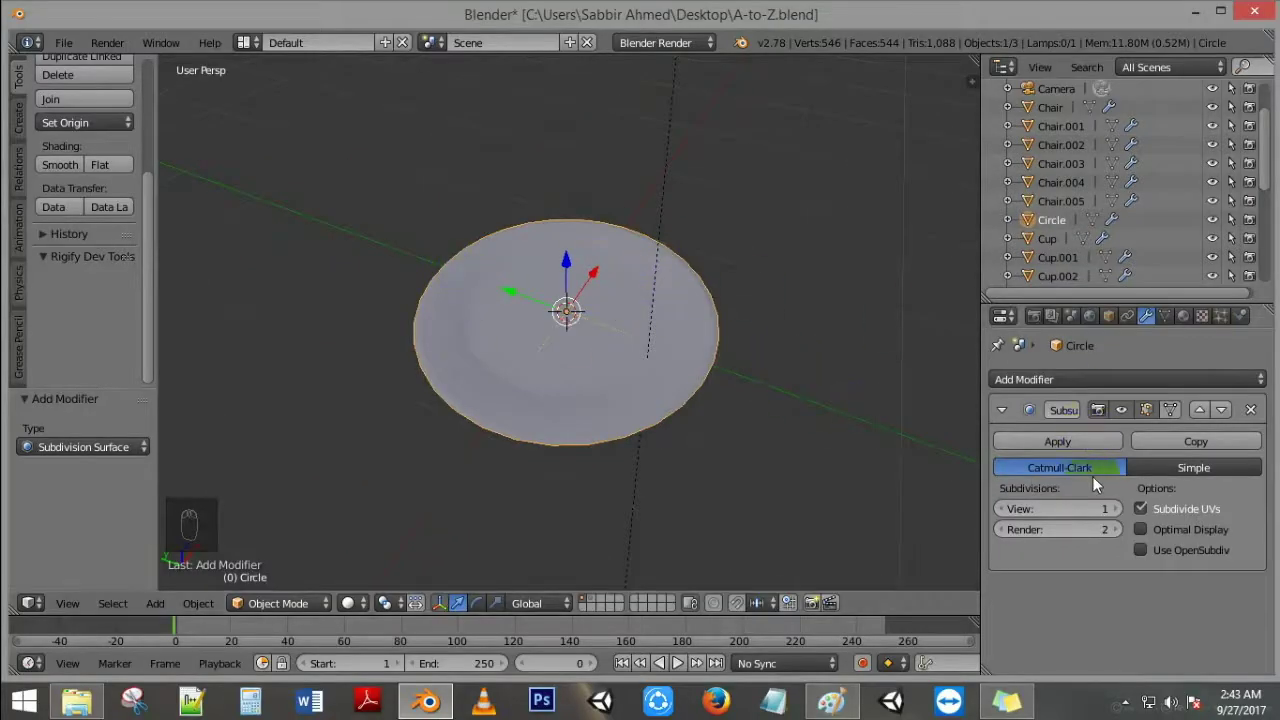
Step: Orbit around the subdivided plate to inspect it from the side and above
left_click_drag(1123, 513, 424, 338)
left_click_drag(424, 338, 695, 59)
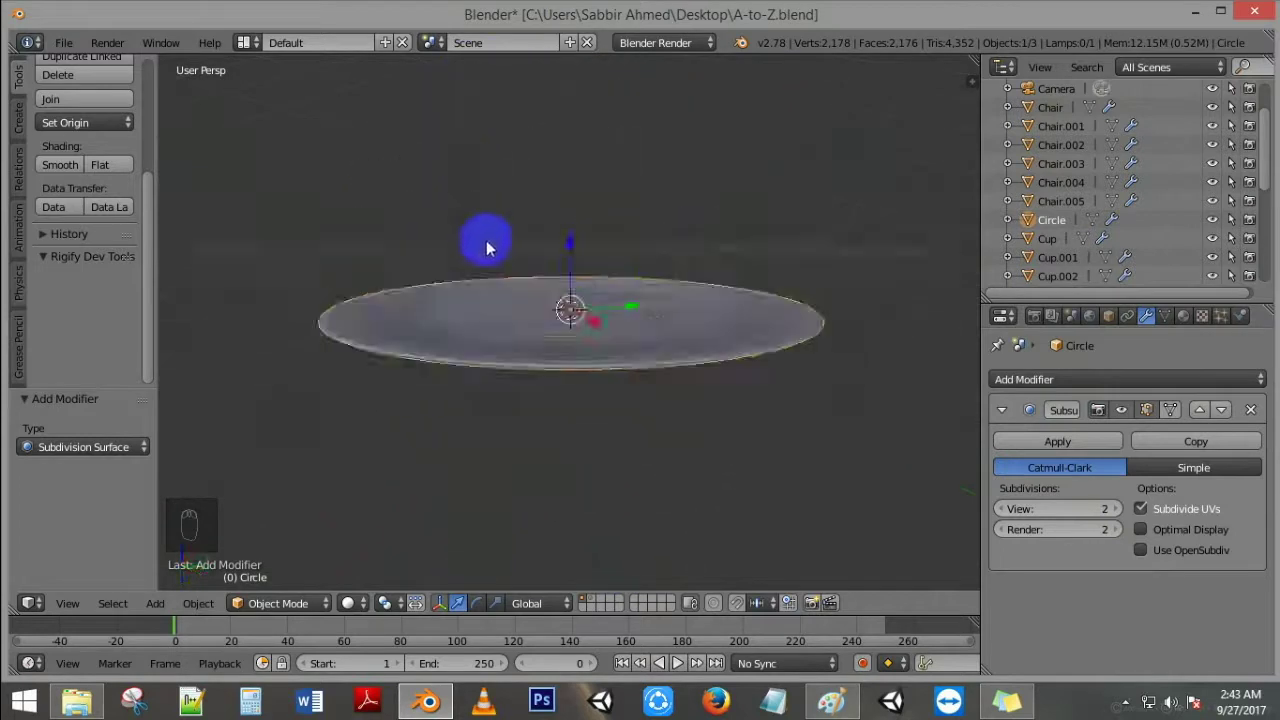
left_click_drag(487, 283, 701, 255)
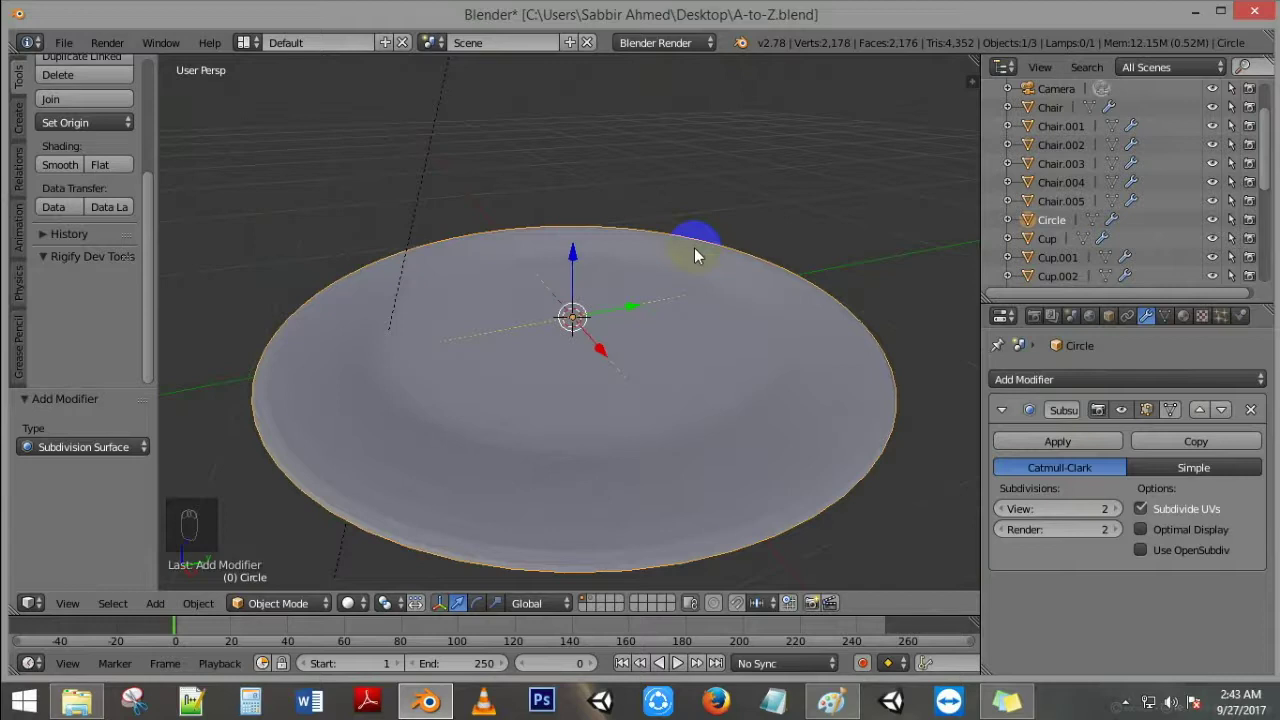
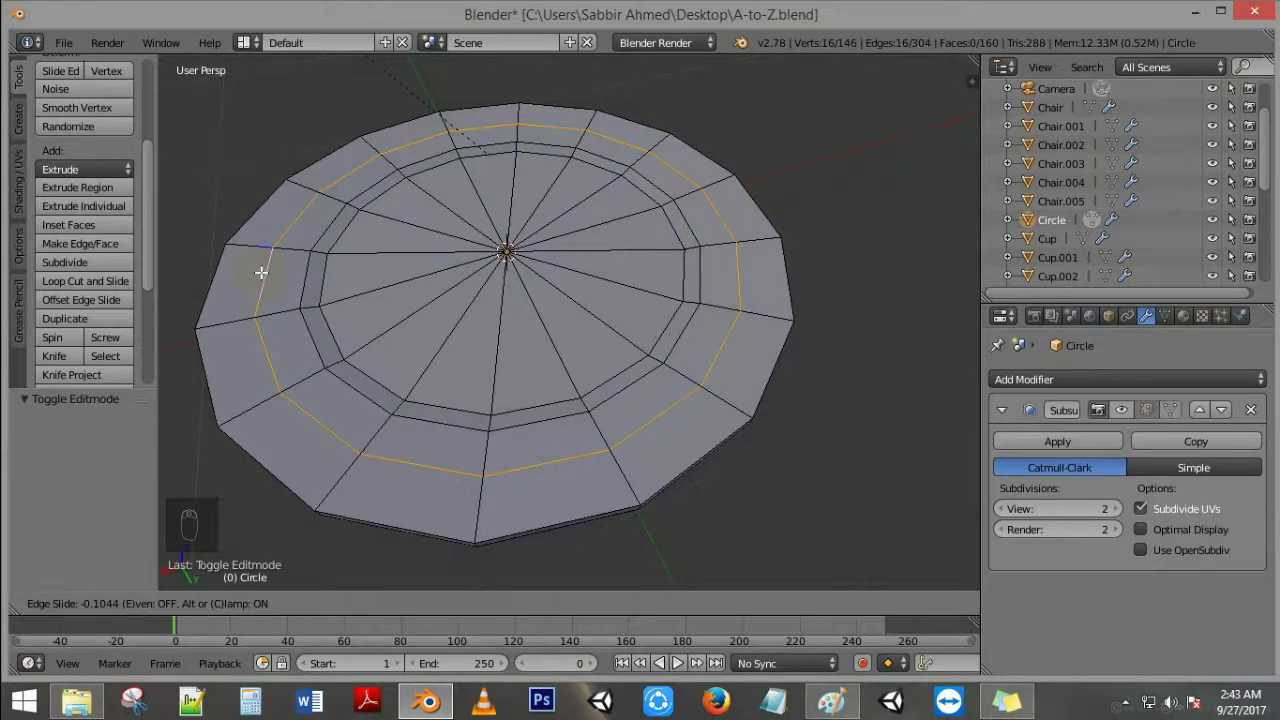
Step: Insert a loop cut near the outer rim to sharpen its edge under subdivision
key("ctrl+r")
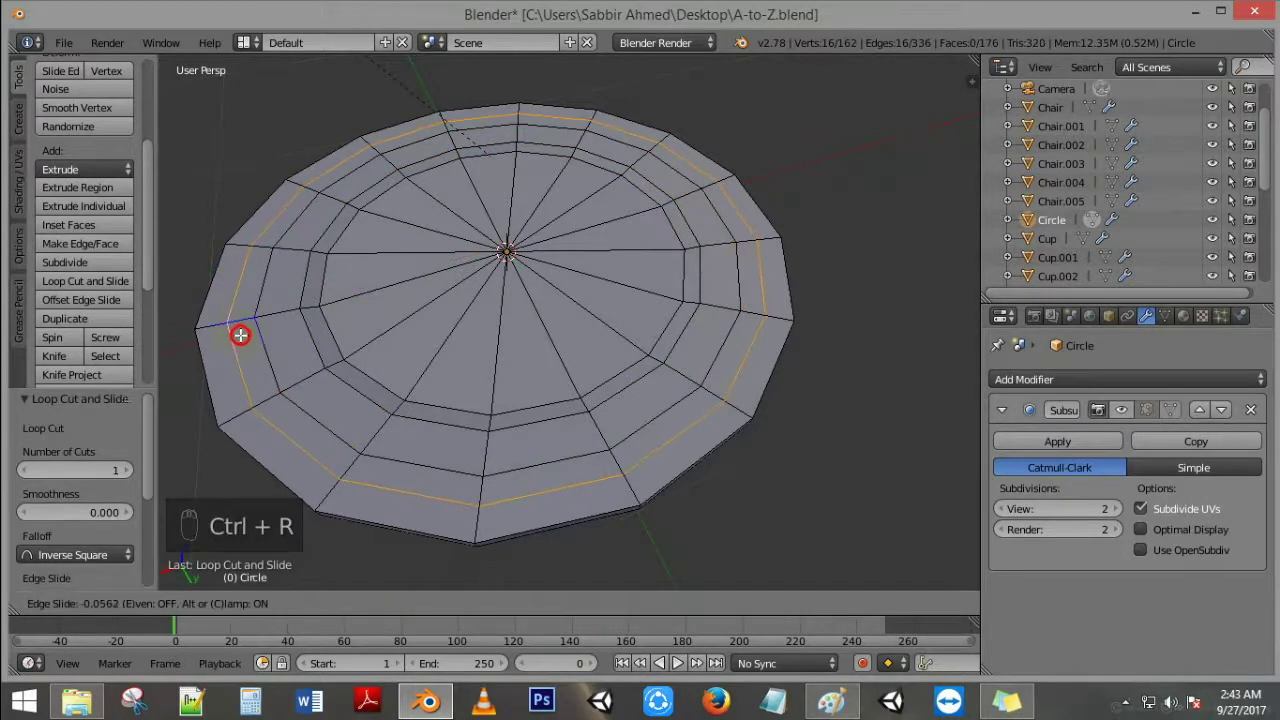
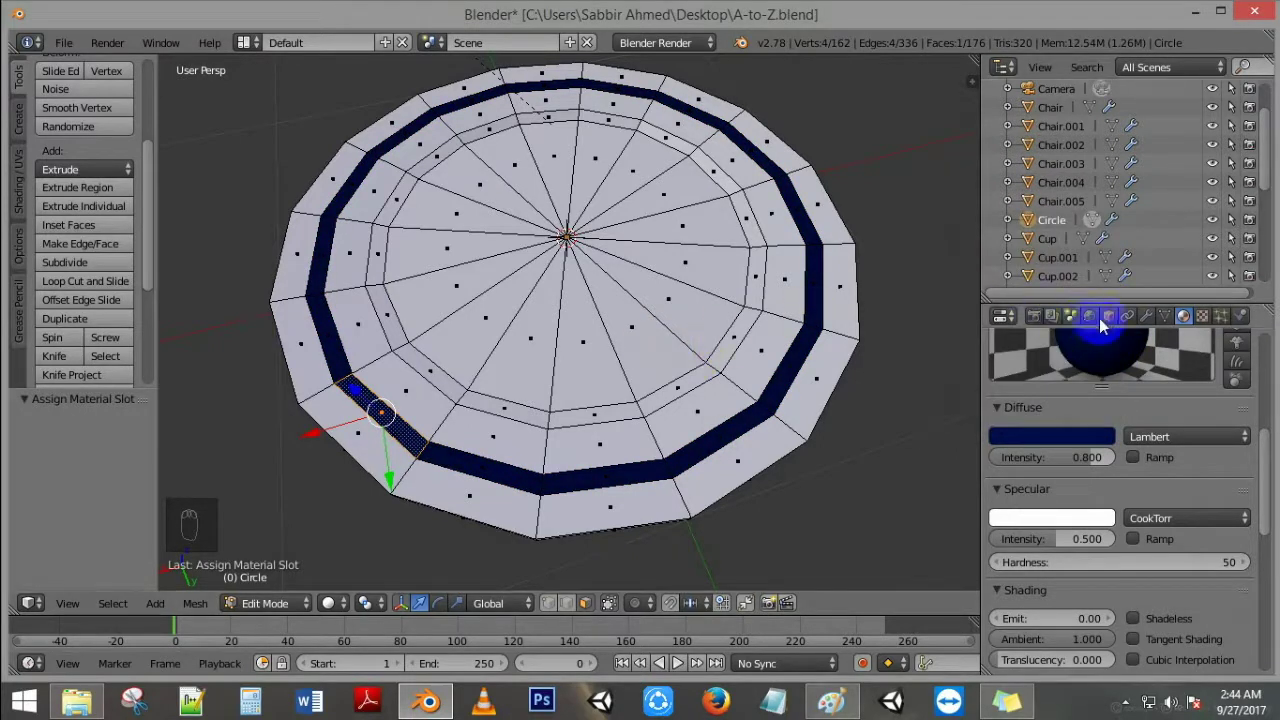
Step: Leave mesh editing and orbit around the plate to check the navy rim band under subdivision
left_click_drag(1157, 321, 828, 385)
key("Tab")
left_click(825, 385)
middle_click(549, 287)
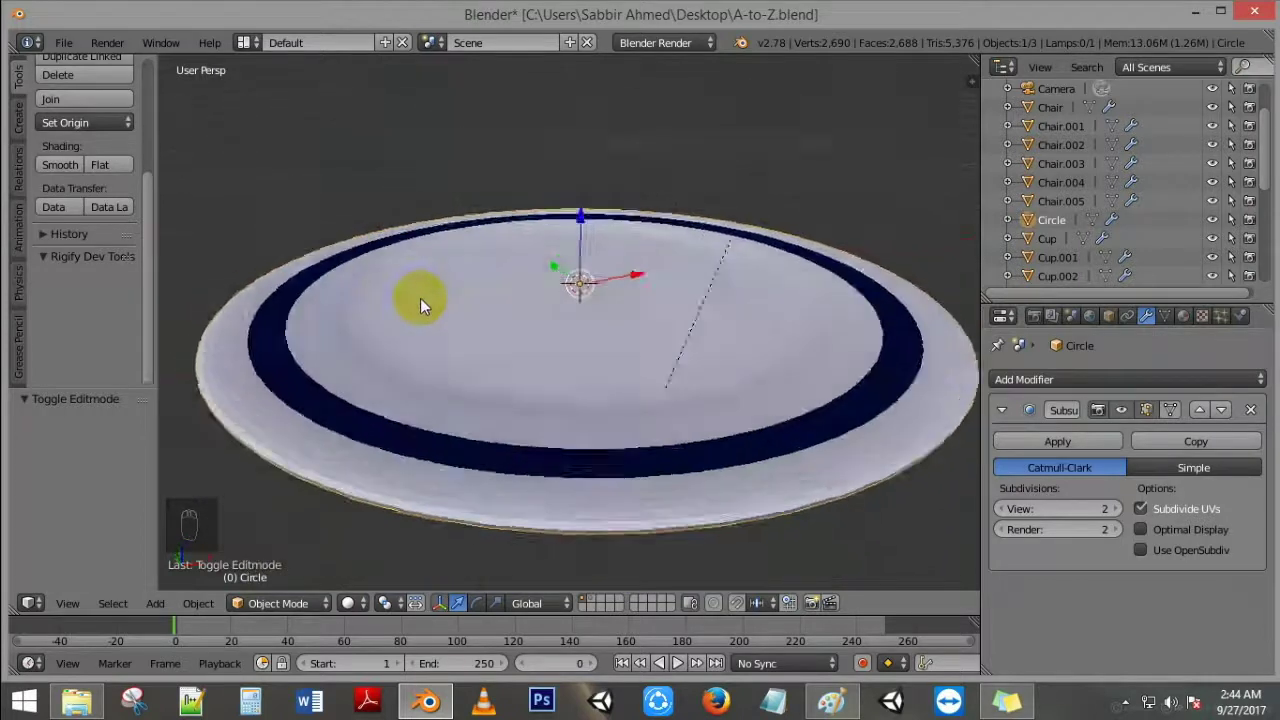
Step: Cut a new edge ring into the plate with Ctrl+R and select the inner loop
key("Tab")
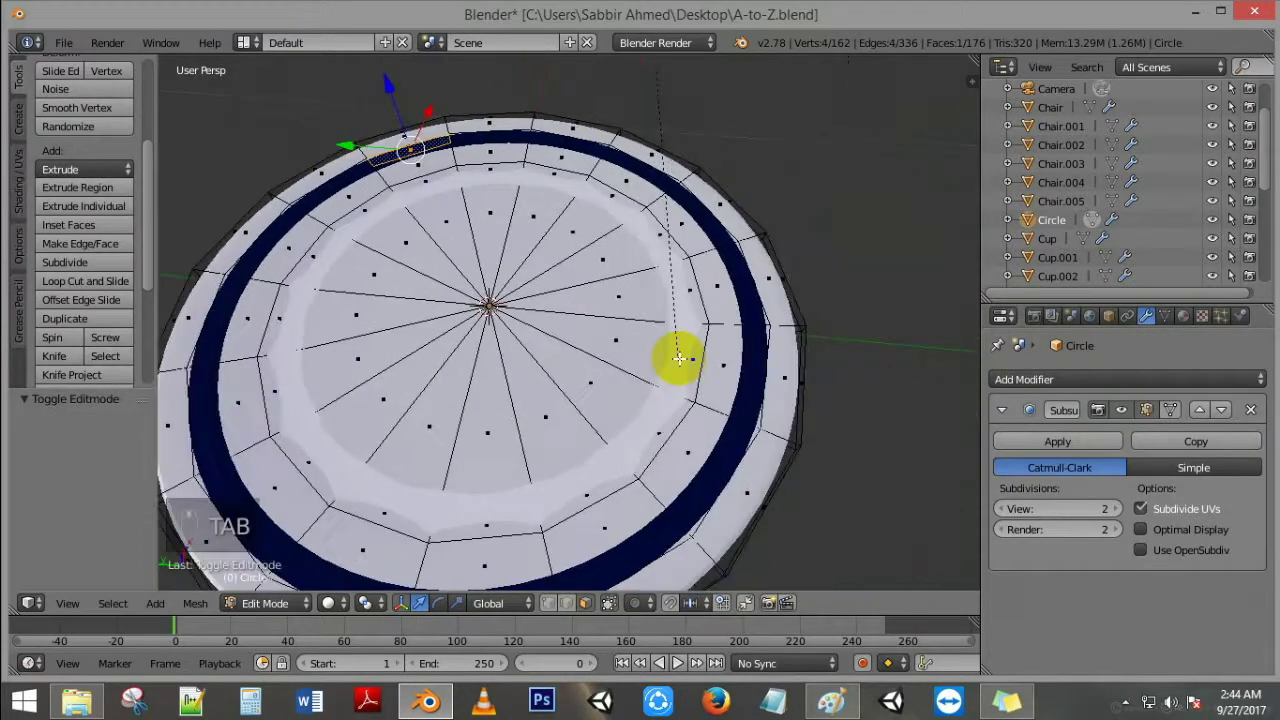
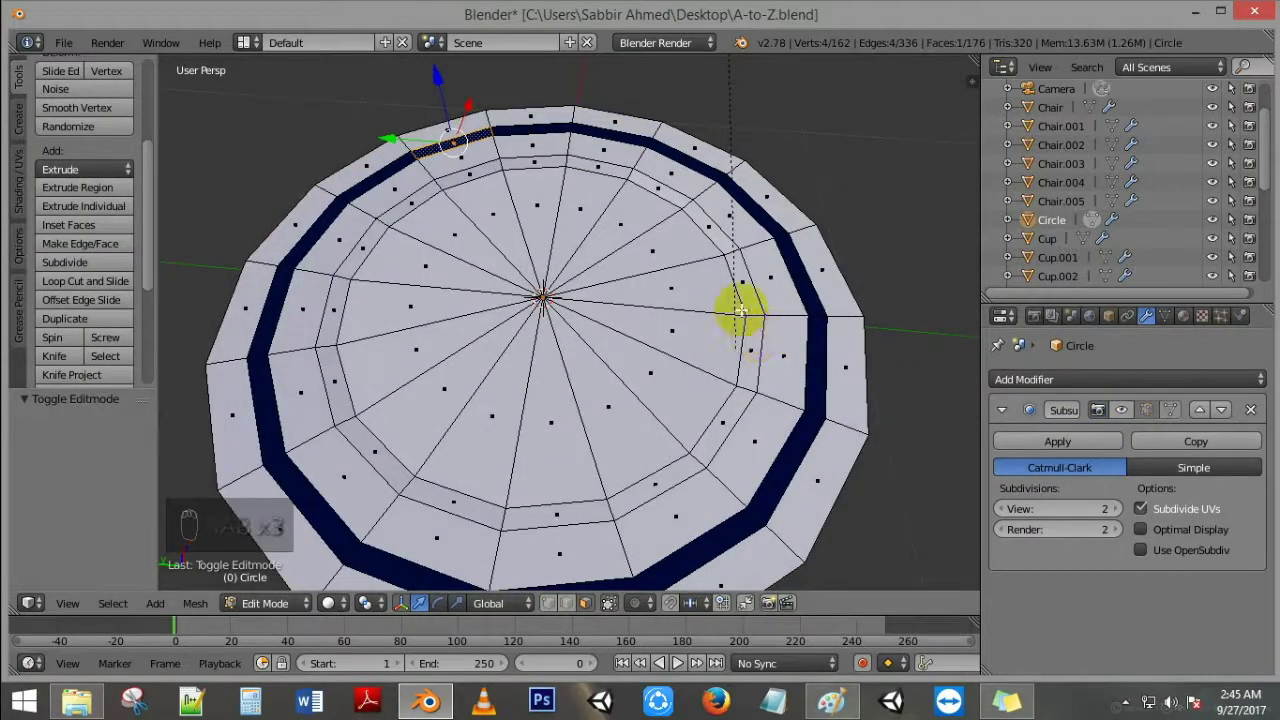
key("ctrl+r")
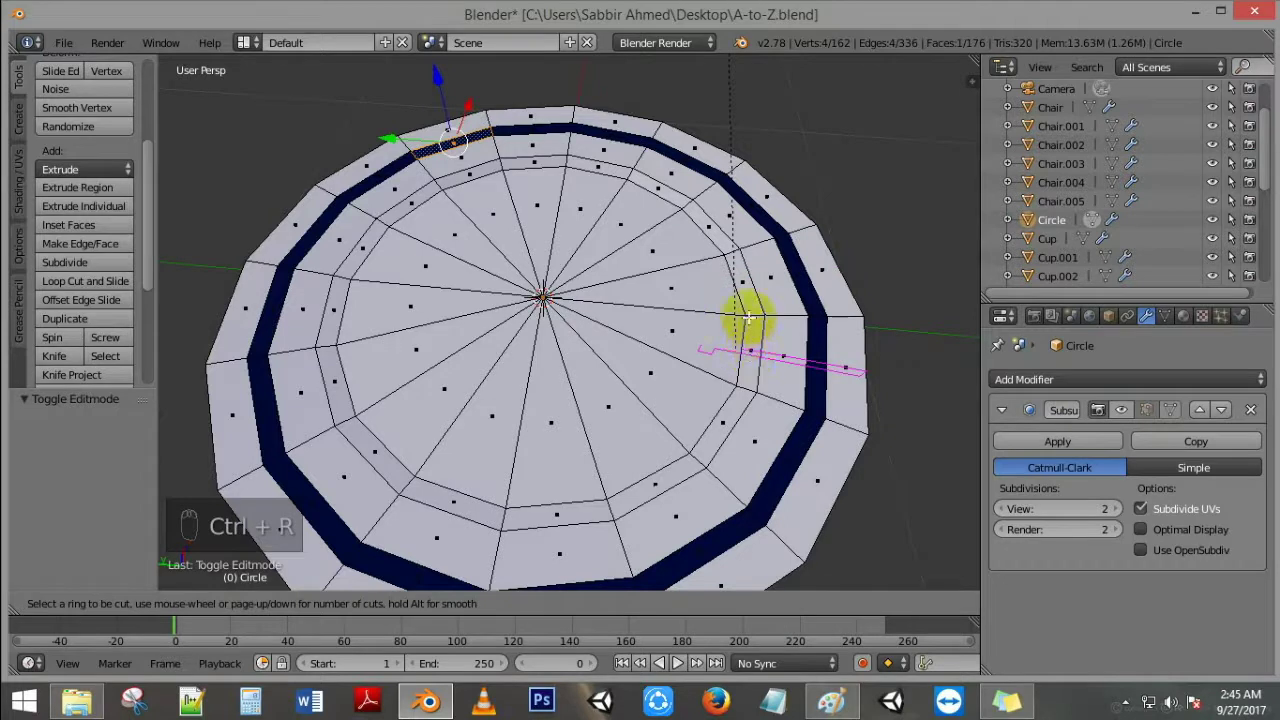
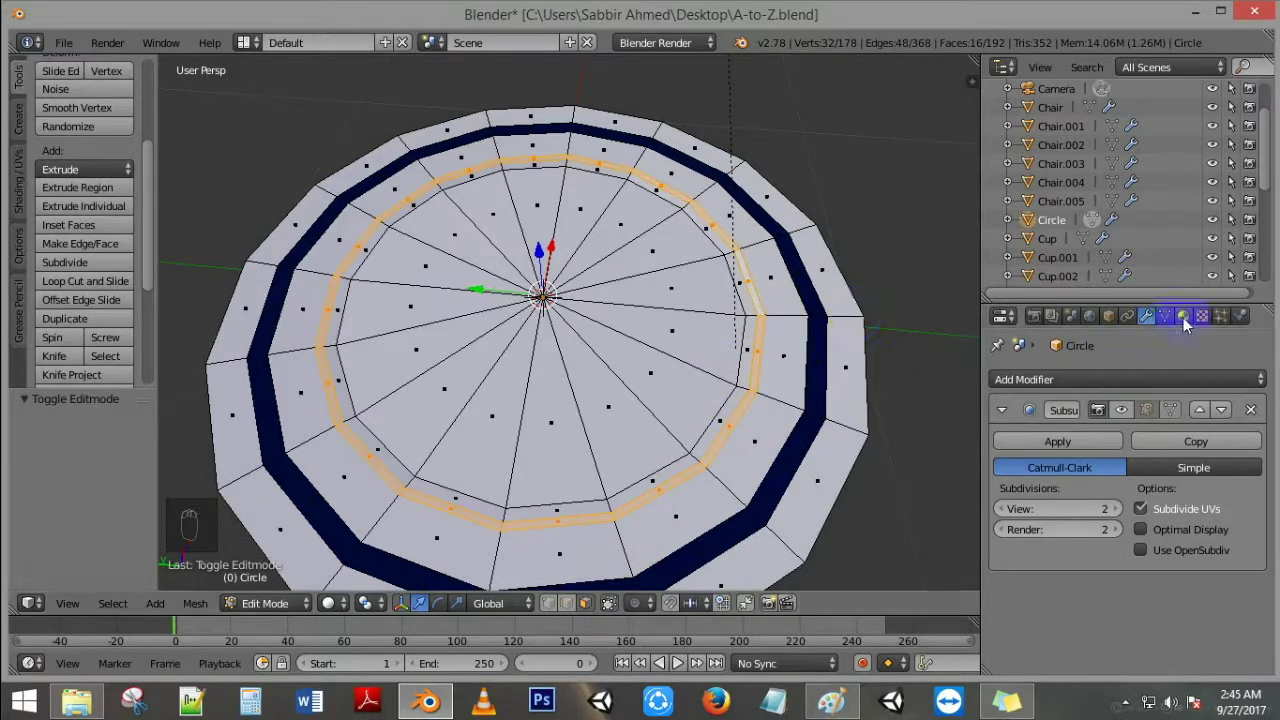
left_click_drag(1186, 325, 1033, 416)
middle_click(1033, 416)
middle_click(1020, 408)
left_click(1032, 490)
Step: Move the inner ring down to form a recessed well, then undo the reshaping steps
key("Tab")
left_click_drag(1153, 322, 1134, 419)
left_click_drag(1134, 419, 642, 452)
key("ctrl+z")
key("ctrl+z")
key("ctrl+z")
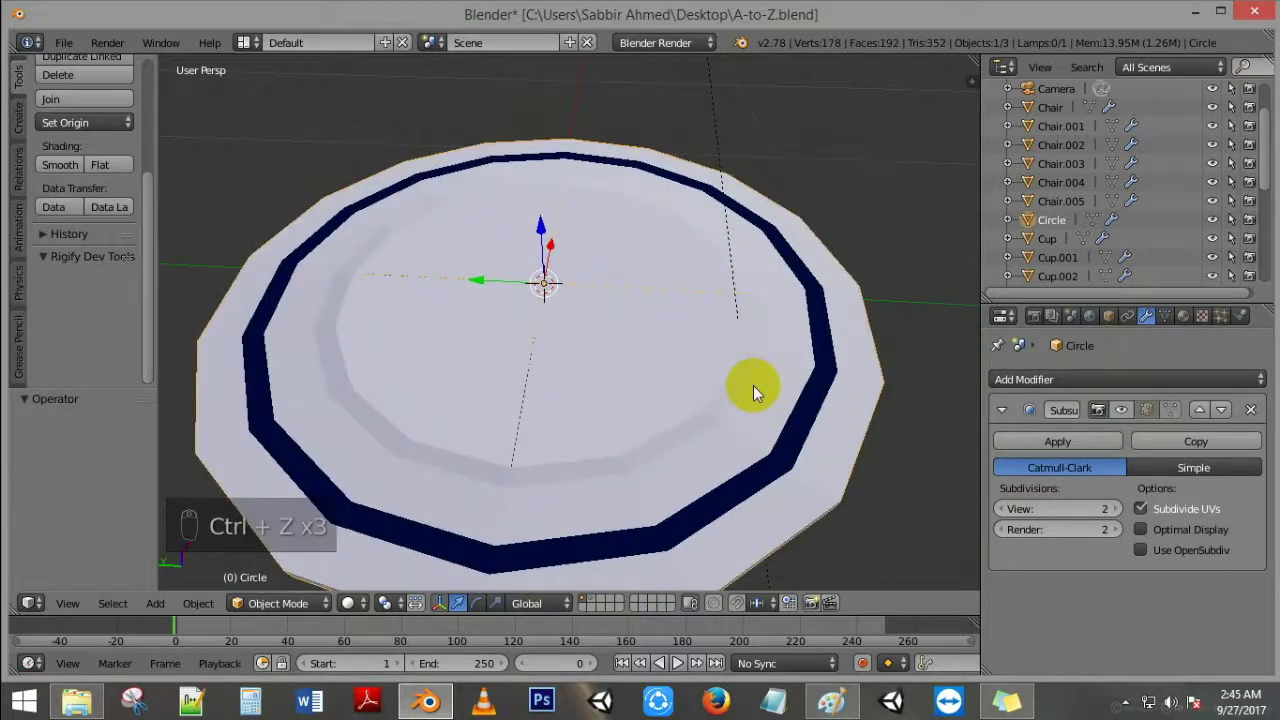
Step: Re-enter mesh editing on the plate and undo back to the 16-vertex inner edge ring
key("Tab")
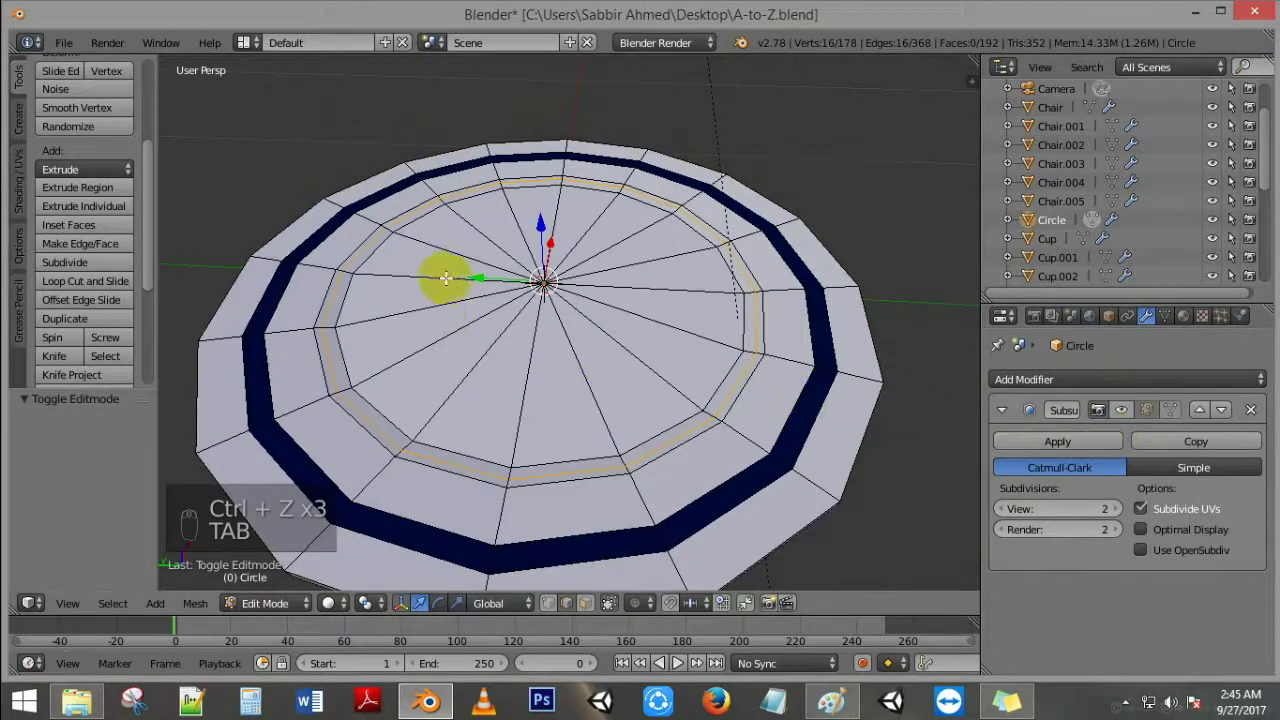
key("ctrl+z")
key("ctrl+z")
key("ctrl+z")
key("ctrl+z")
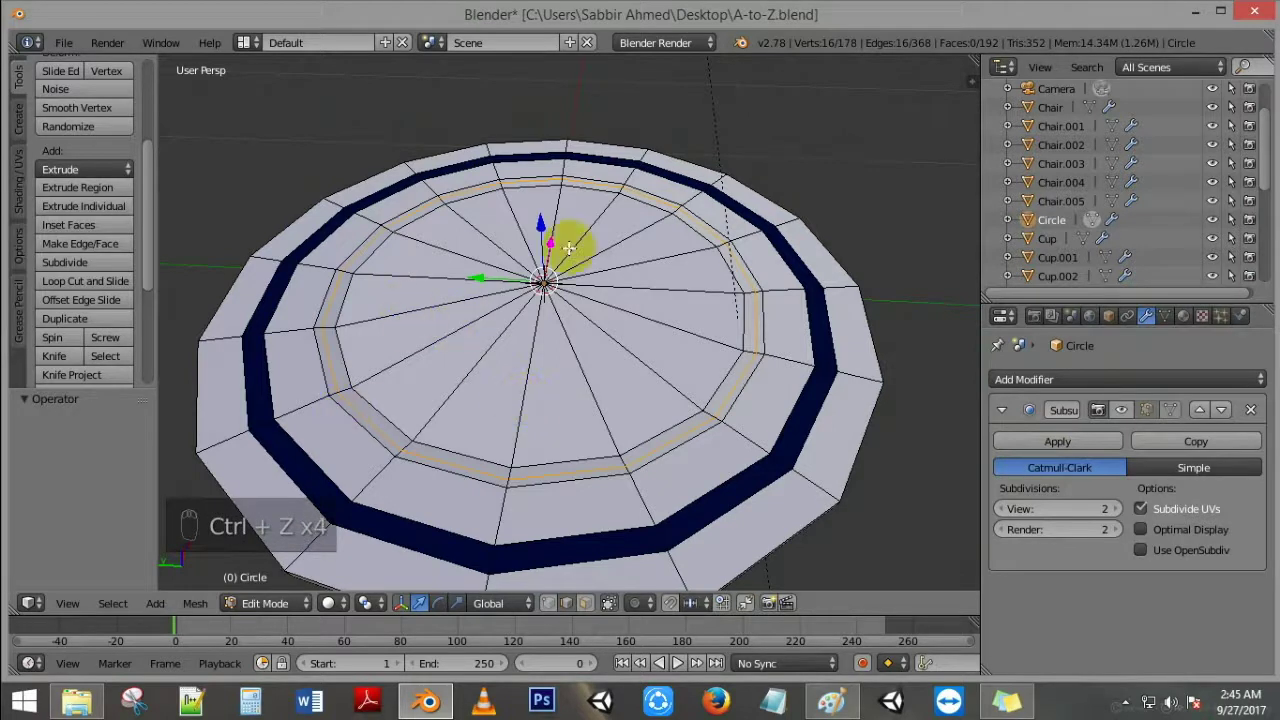
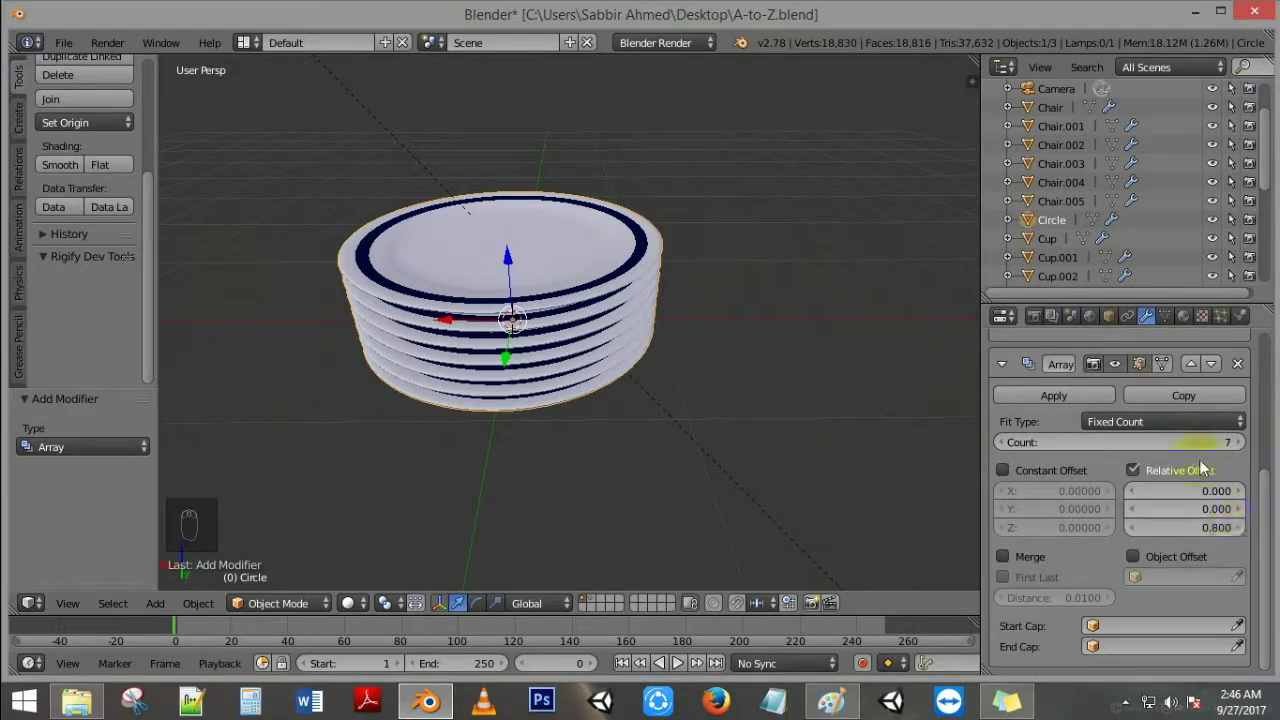
Step: Raise the Array count to ten plates and send the stack to another layer with M
left_click_drag(1241, 455, 649, 265)
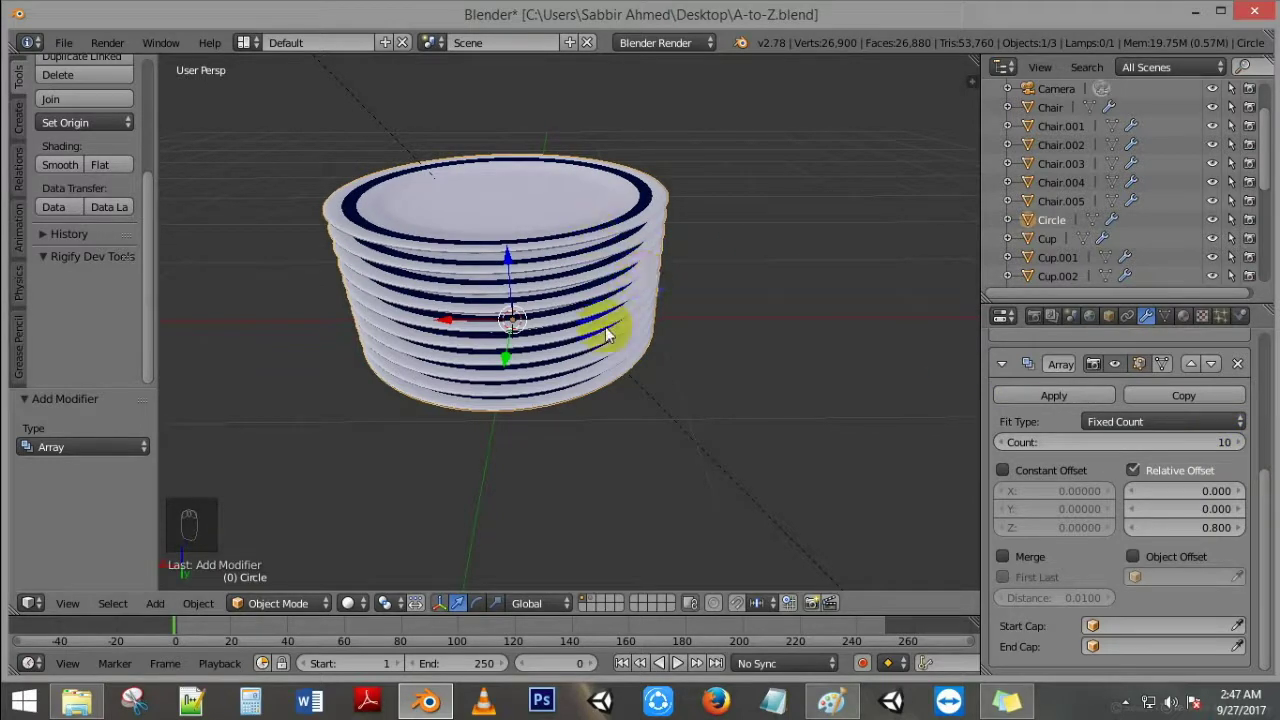
key("m")
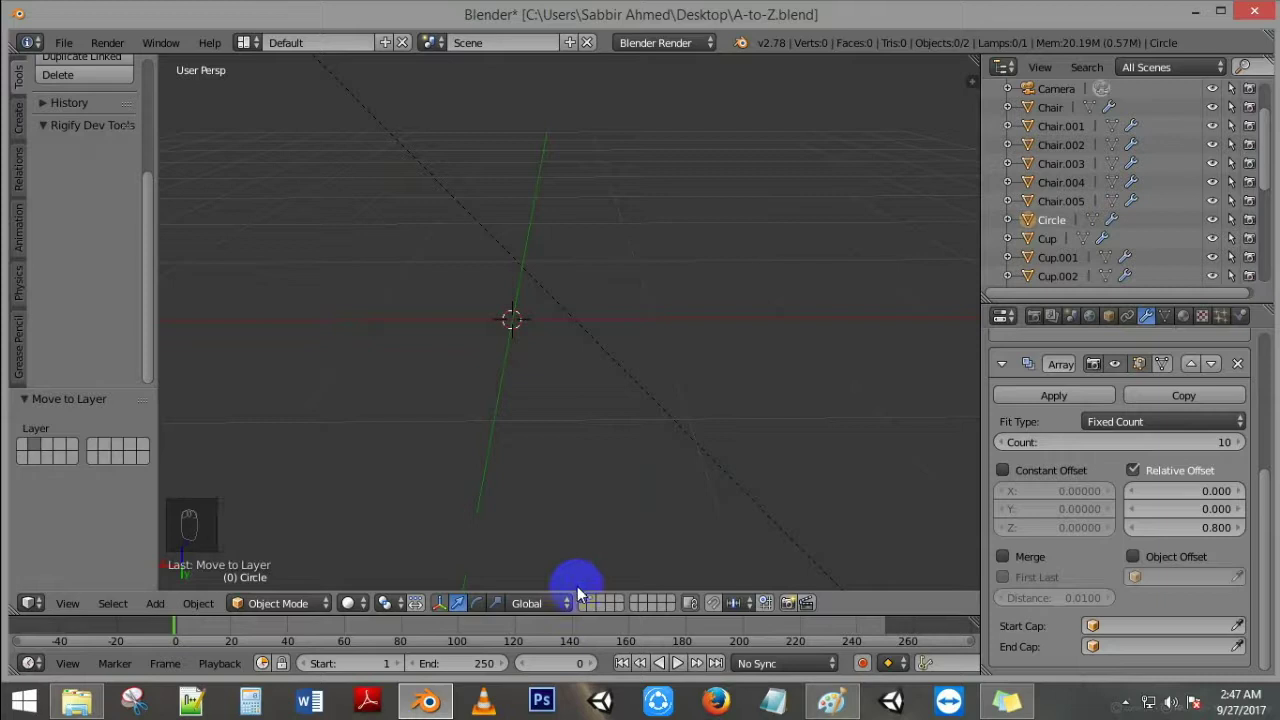
Step: Show the dining table layer and lift the ten-plate stack onto the tabletop
middle_click(596, 522)
left_click_drag(569, 280, 534, 260)
left_click_drag(534, 260, 522, 170)
key("z")
key("z")
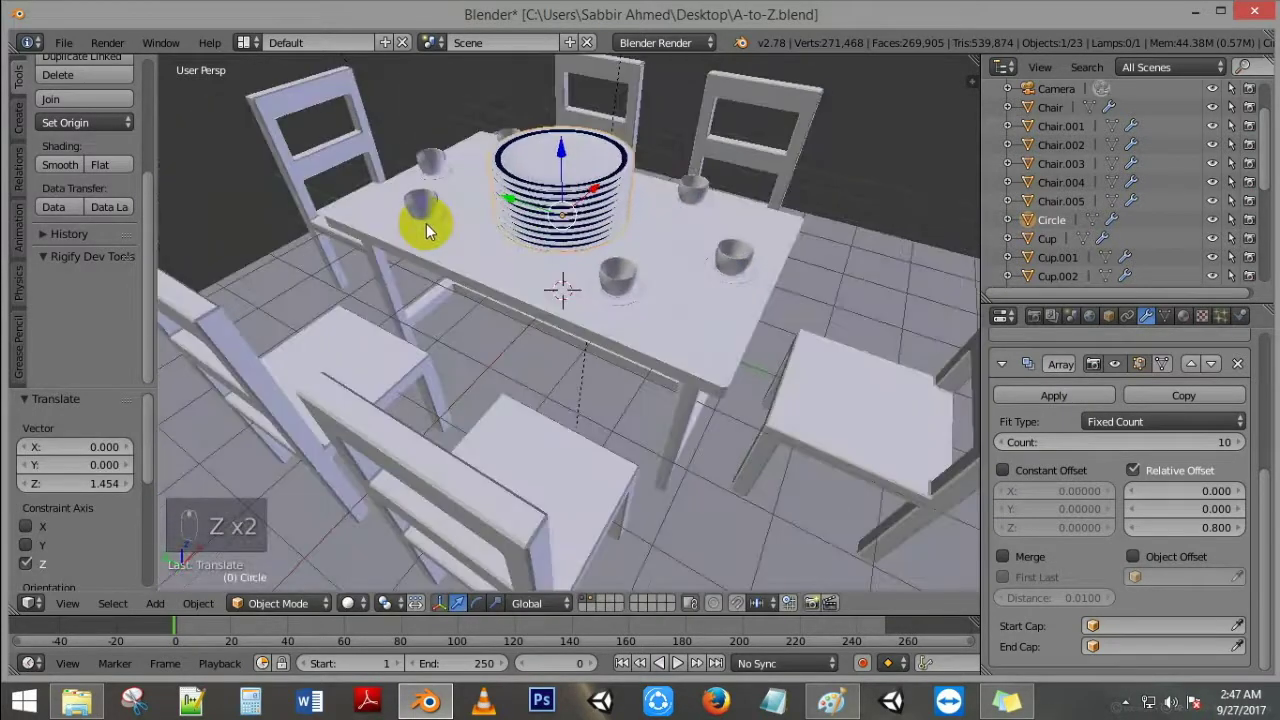
Step: Slide the stack among the cups and scale it down to suit the table setting
key("s")
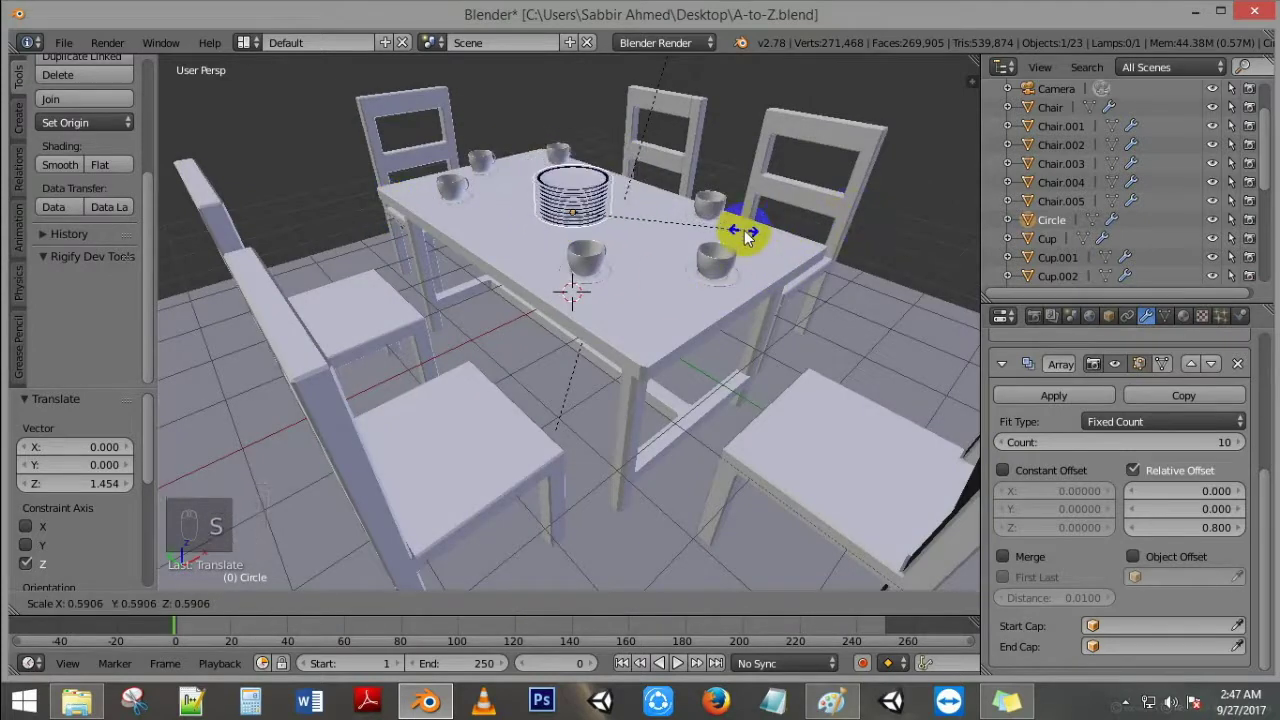
left_click_drag(555, 368, 720, 398)
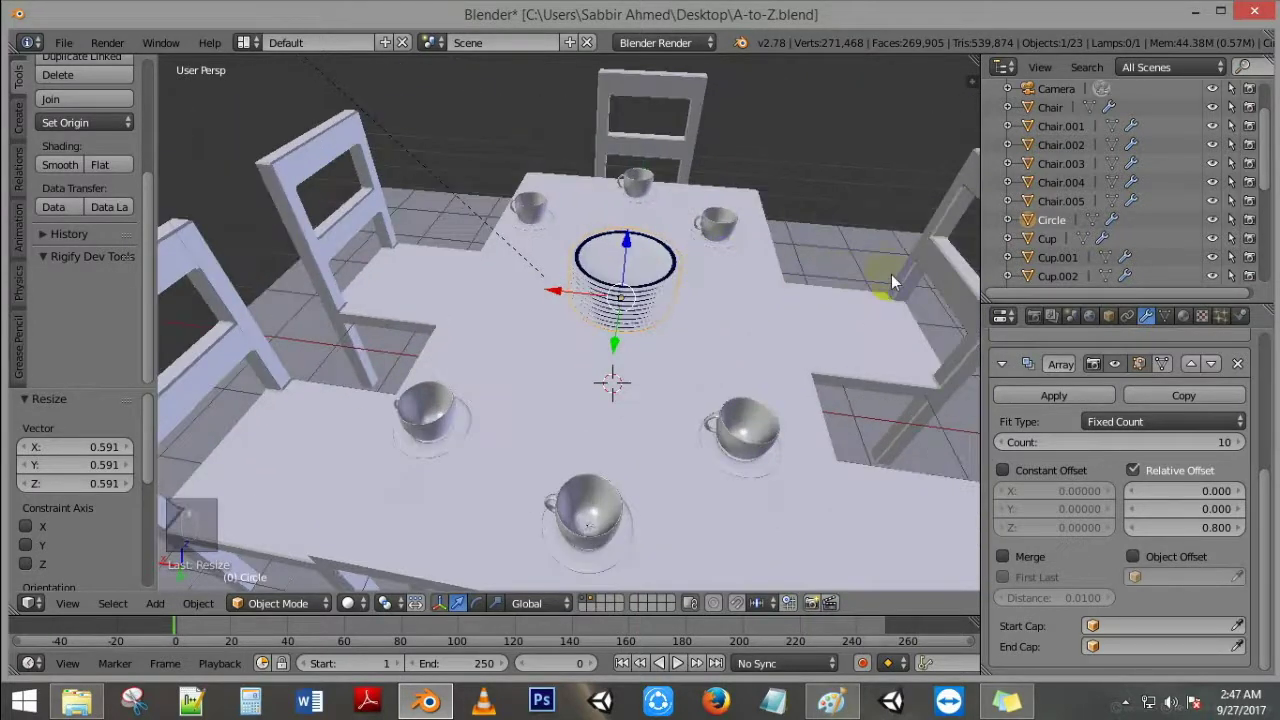
key("s")
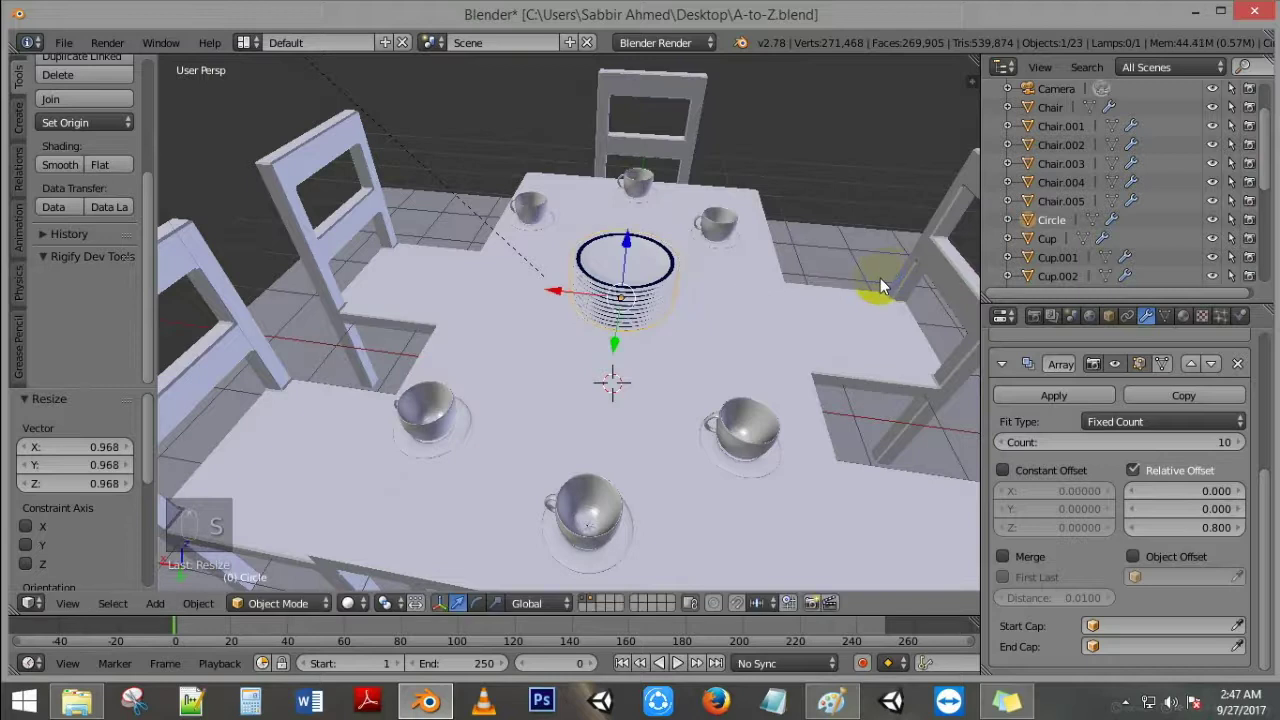
key("shift+z")
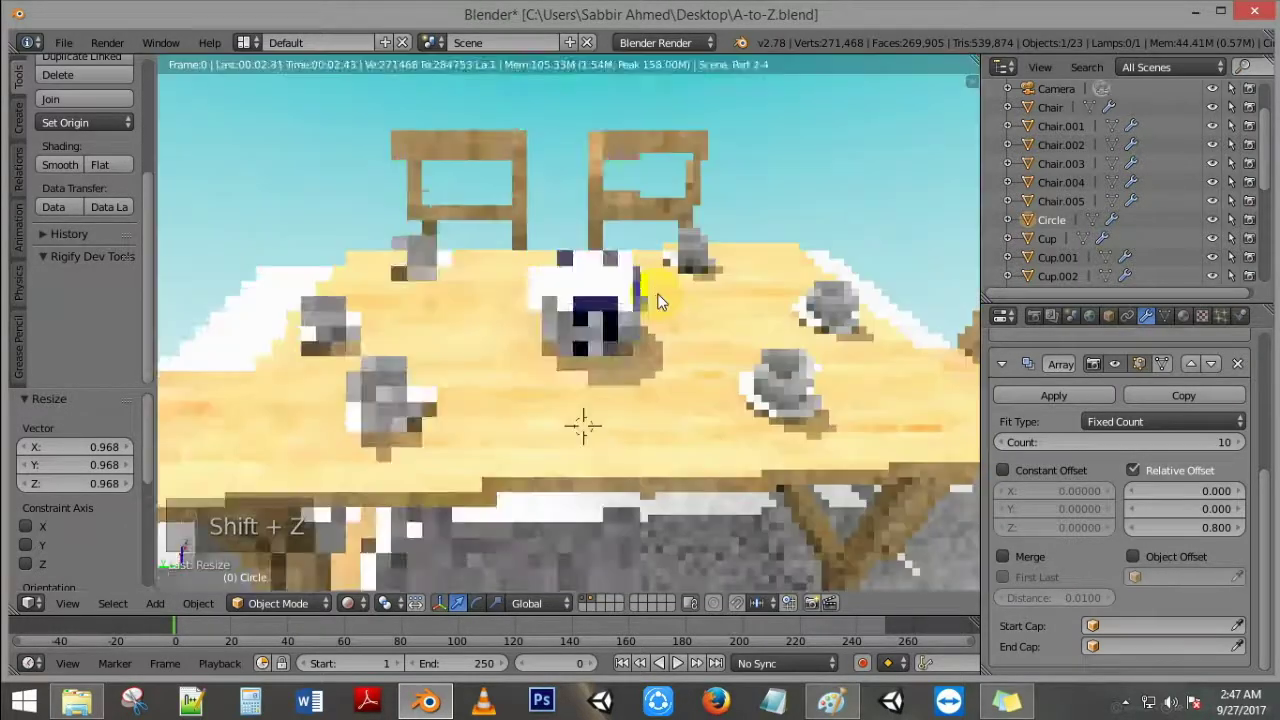
middle_click(661, 302)
middle_click(661, 302)
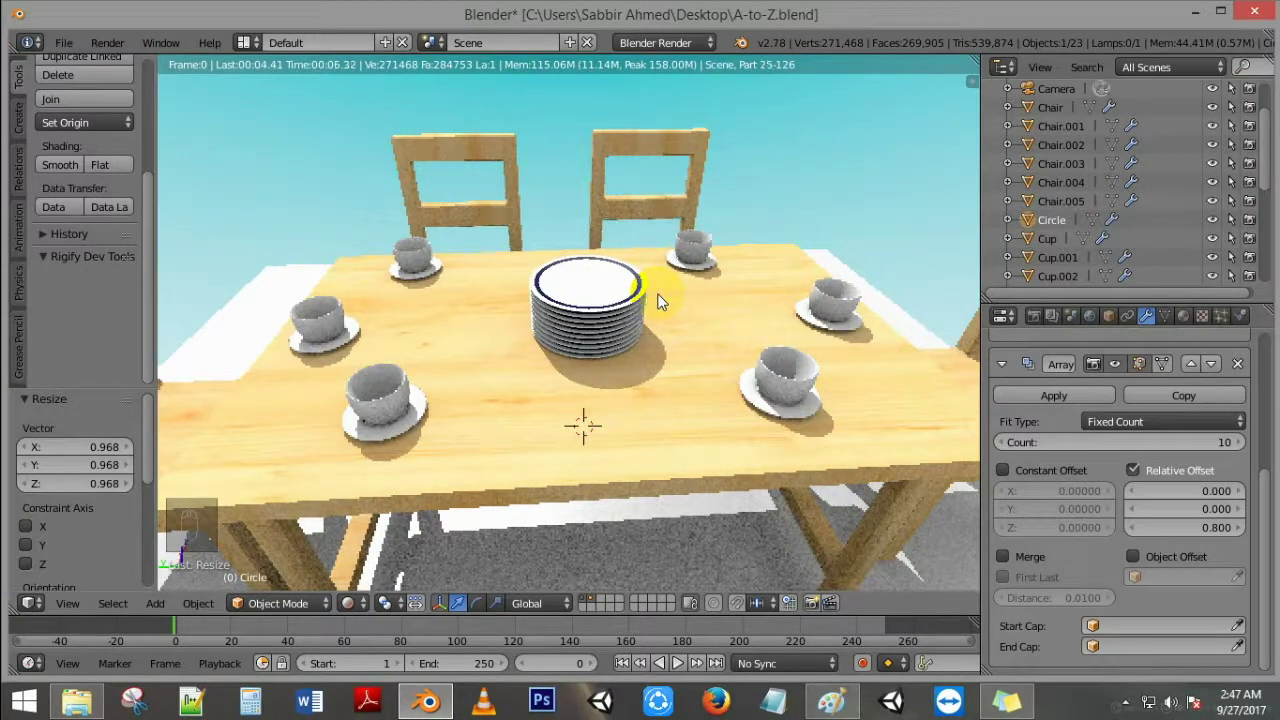
key("ctrl+s")
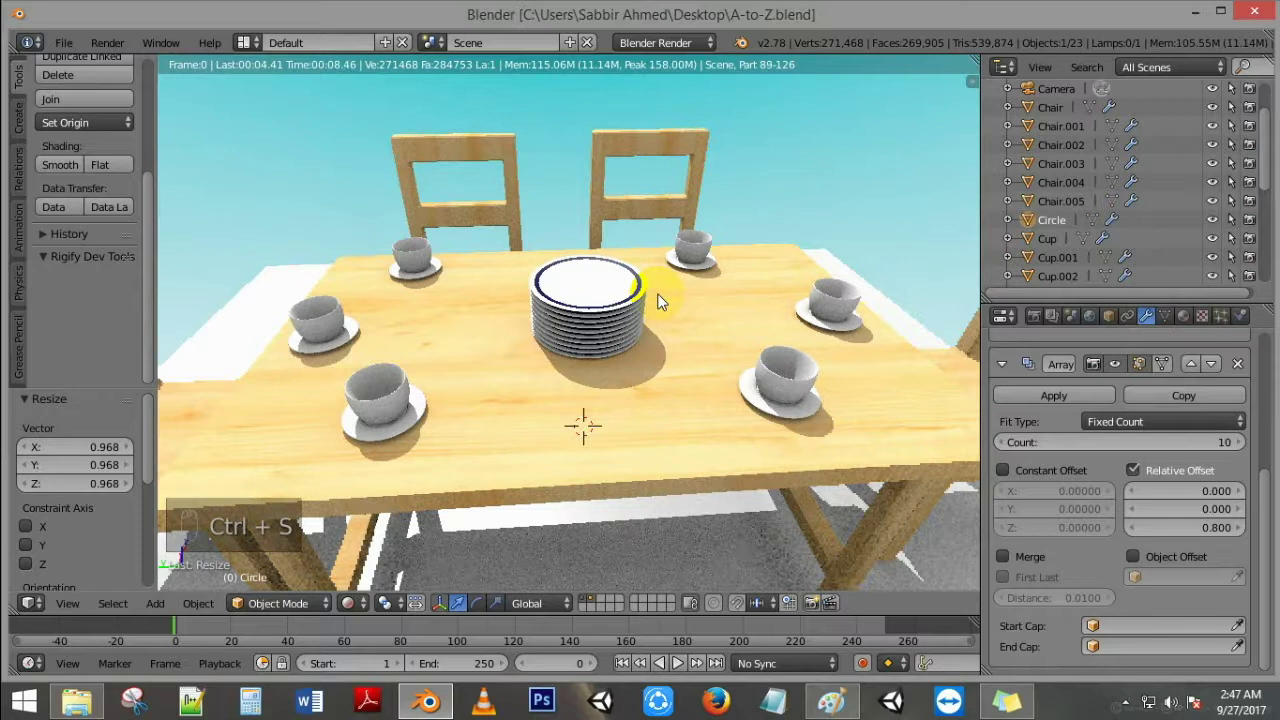
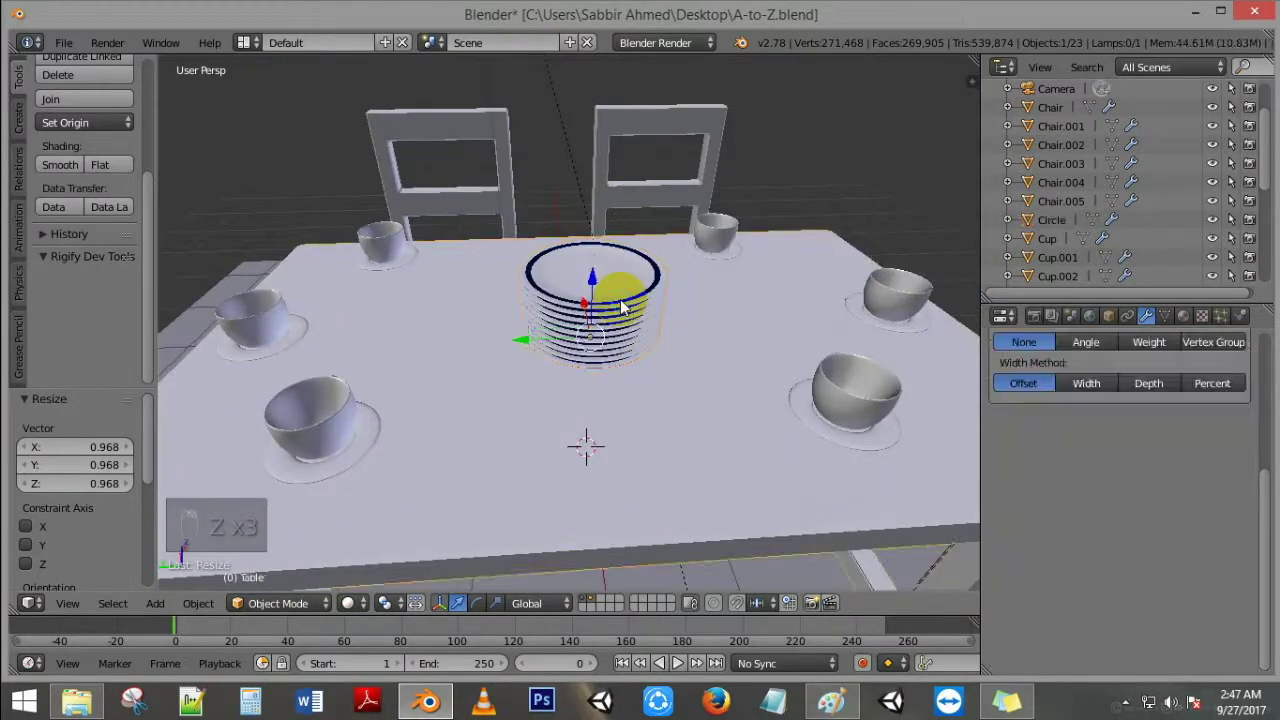
Step: Duplicate the plate stack, set the copy beside the pile and remove its Array to leave a single plate
key("z")
key("z")
key("z")
key("shift+d")
key("z")
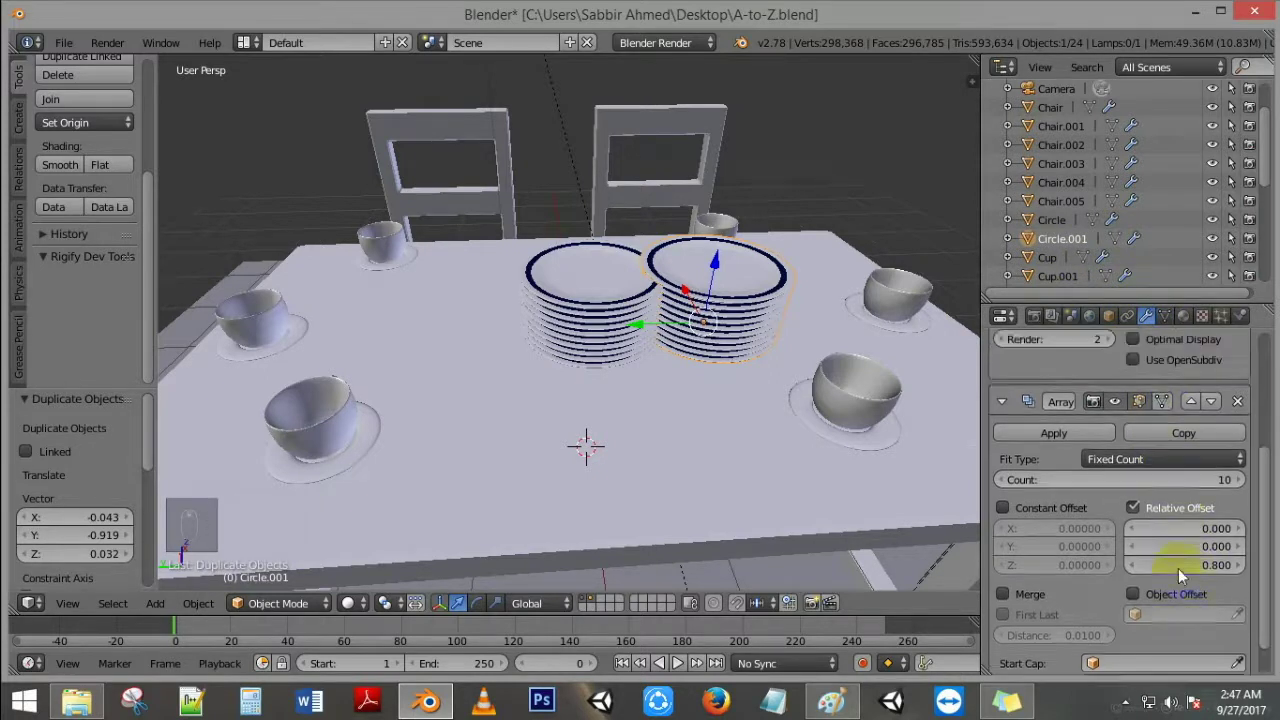
left_click_drag(1229, 520, 701, 390)
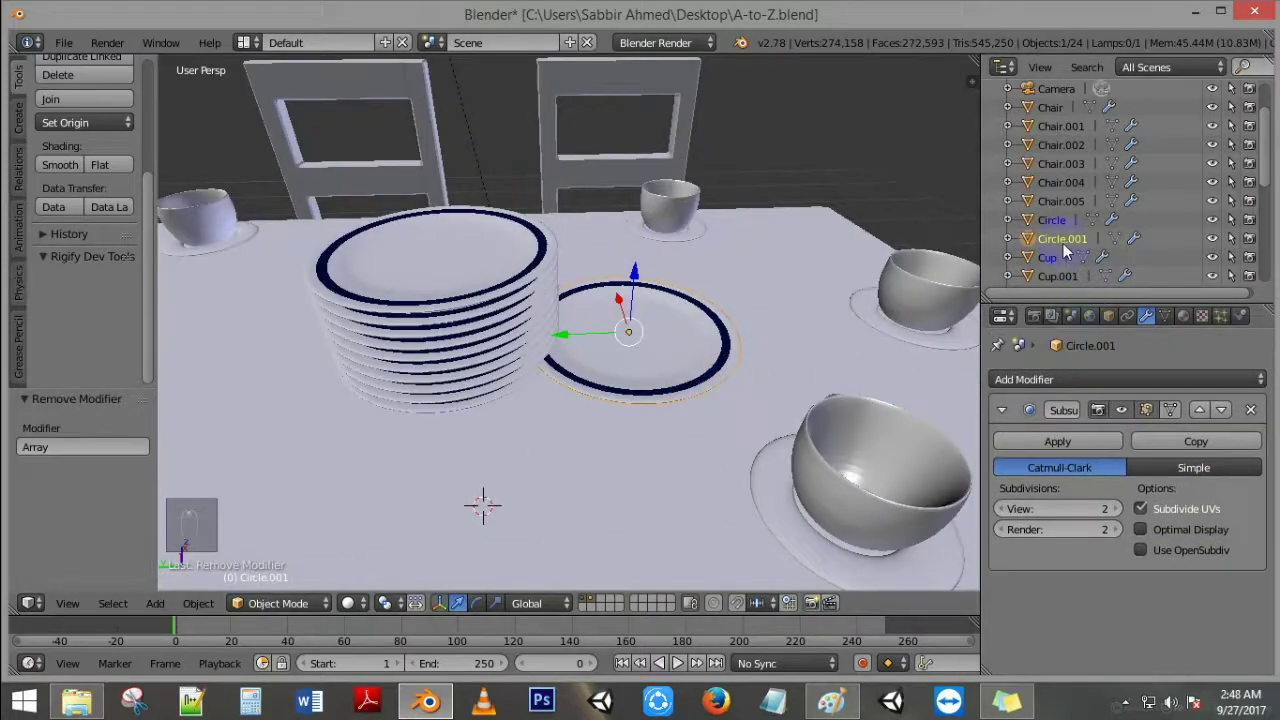
Step: Rename the single duplicated plate object to PLate in the Outliner
left_click_drag(1054, 246, 1050, 247)
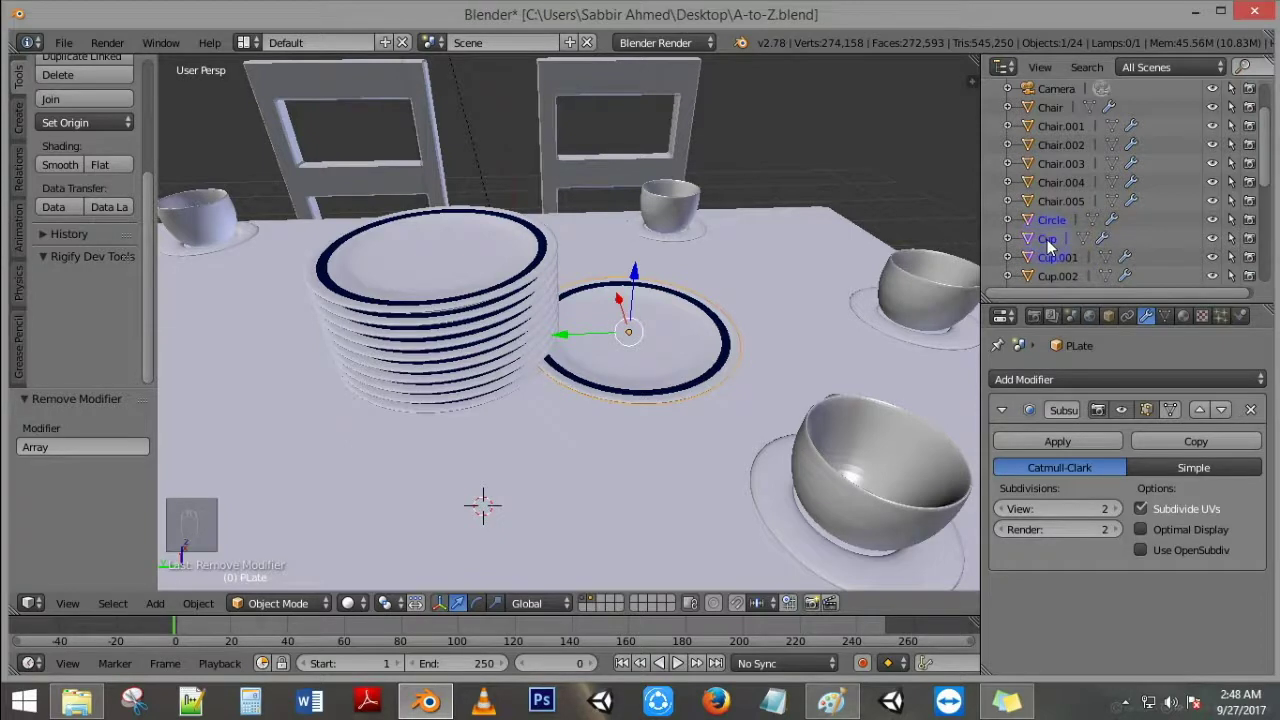
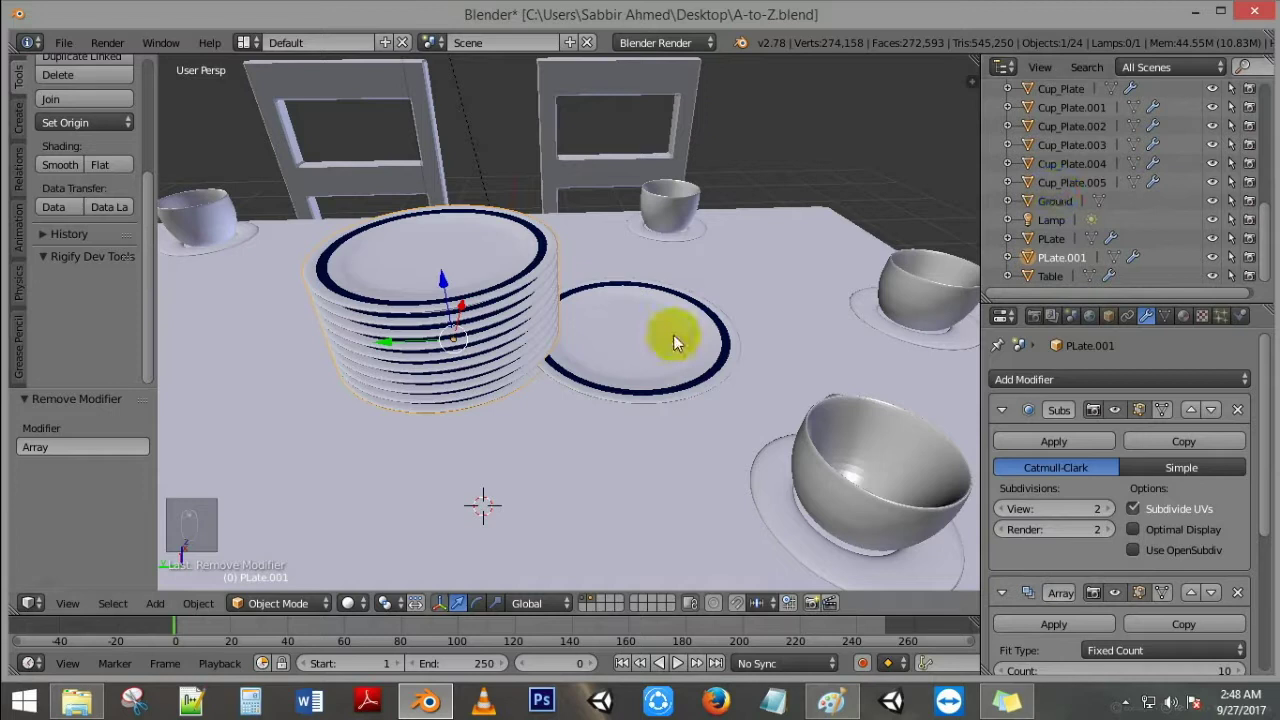
Step: Tilt the loose plate and move it toward the stack, checking from the front view
left_click_drag(723, 350, 736, 350)
key("r")
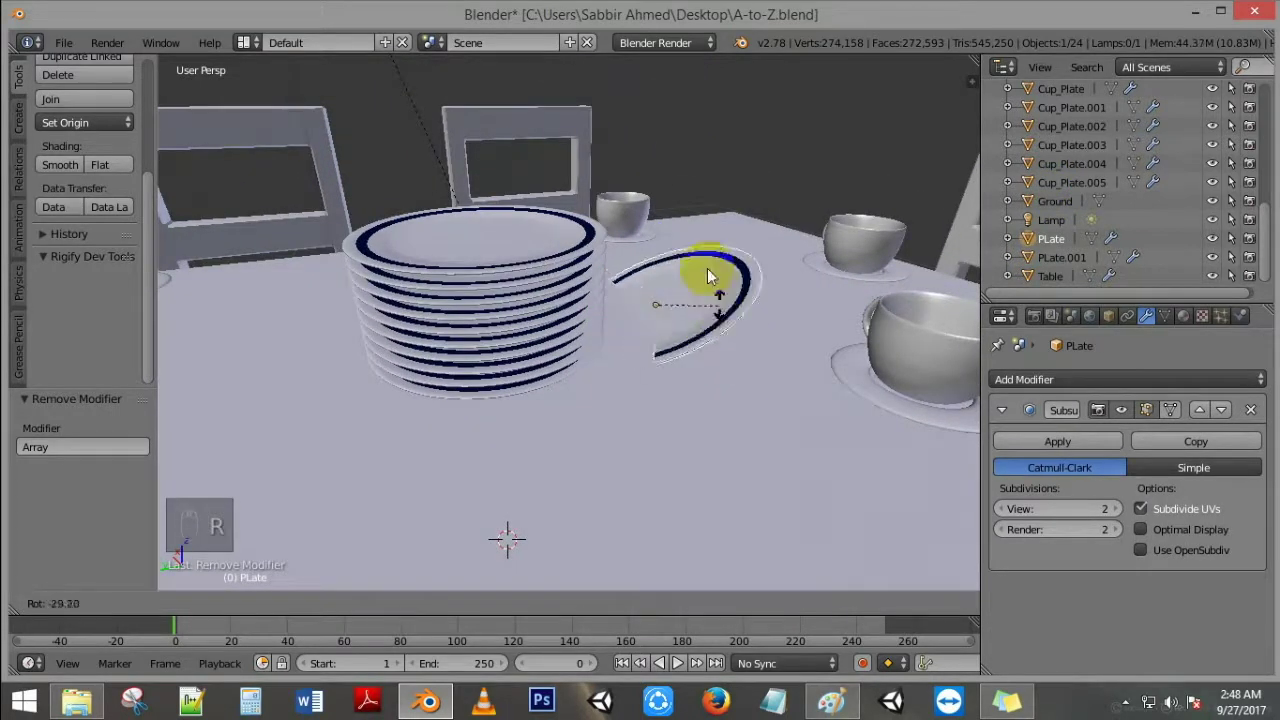
middle_click(673, 320)
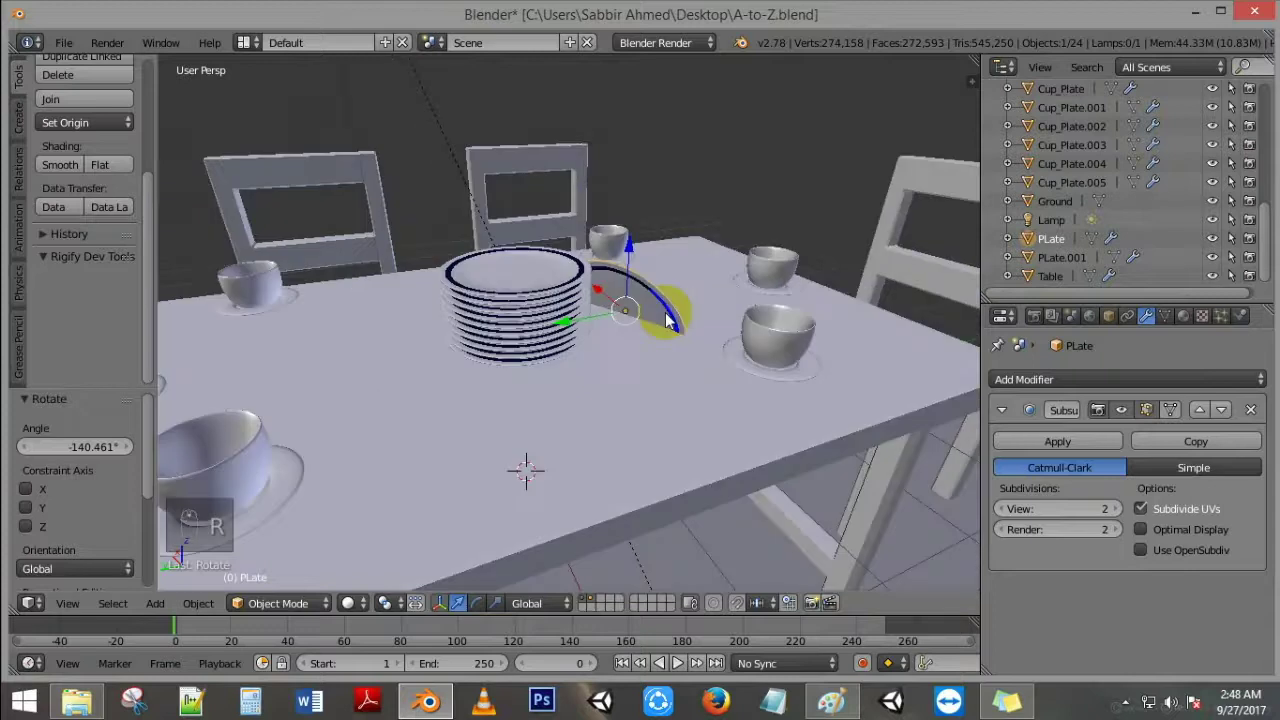
key("g")
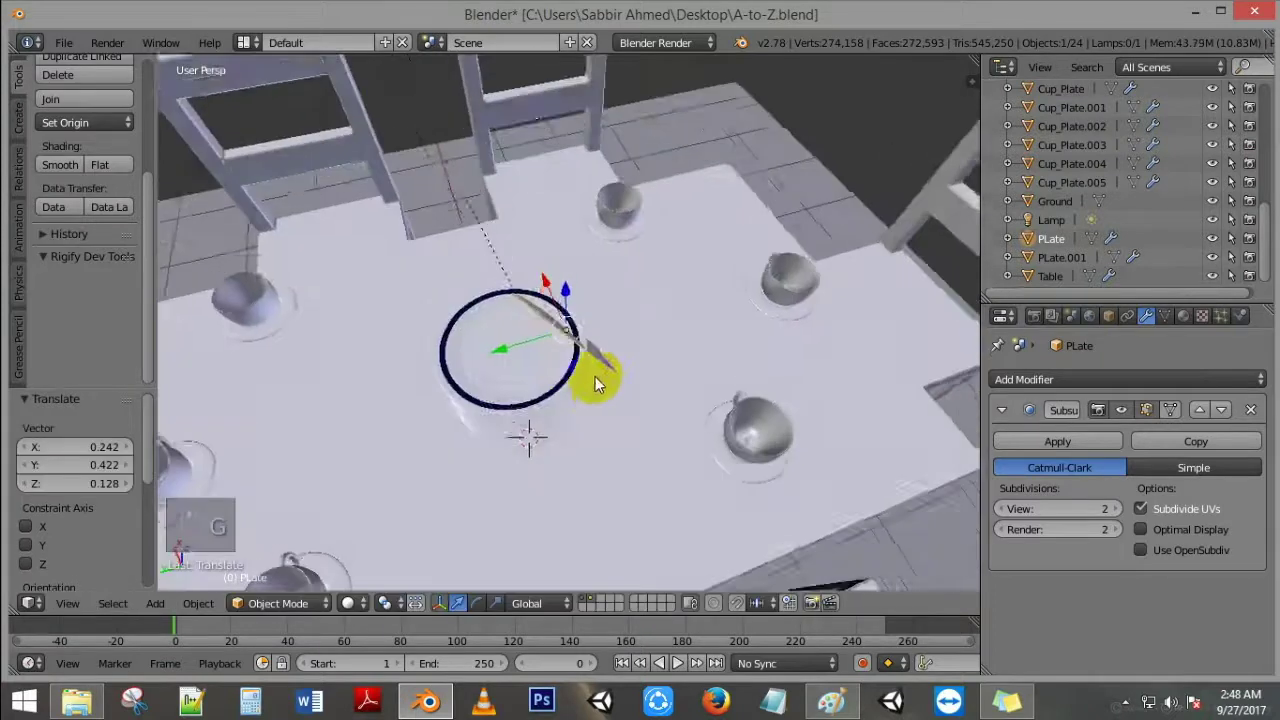
key("r")
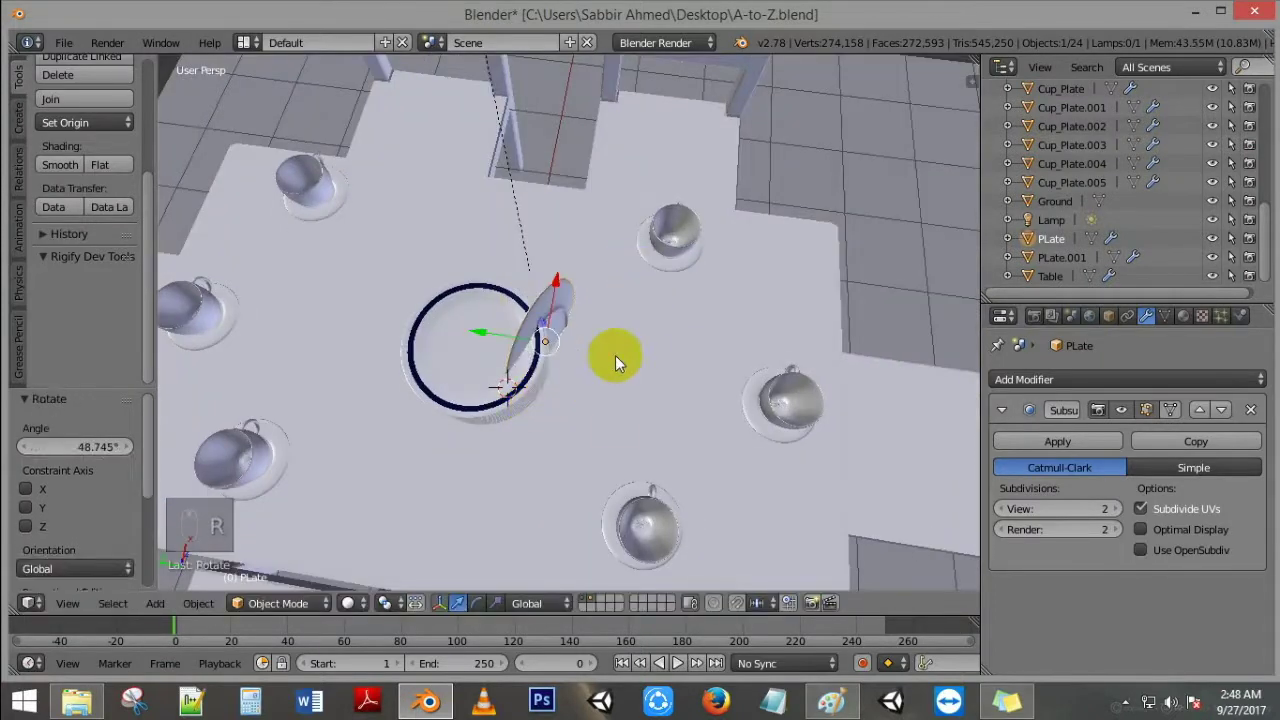
key("g")
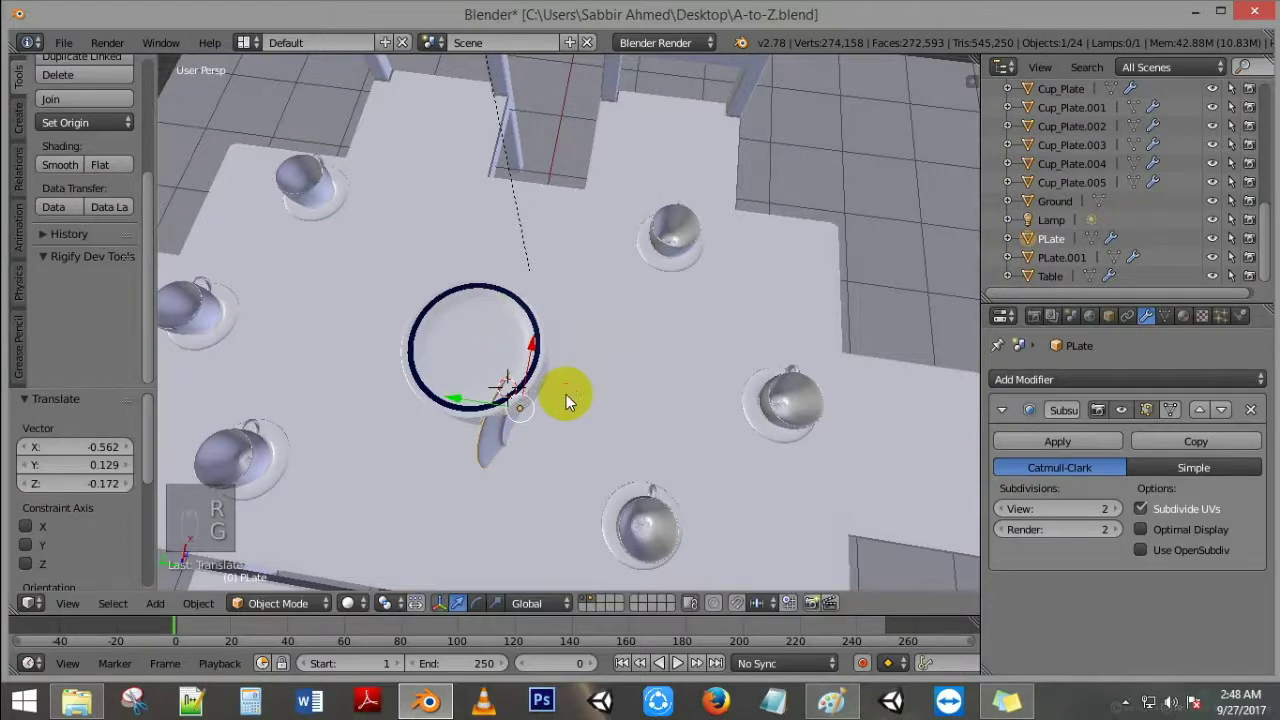
key("KP_1")
middle_click(669, 432)
Step: Rotate the plate further so it leans against the side of the pile, orbiting to check
key("g")
key("r")
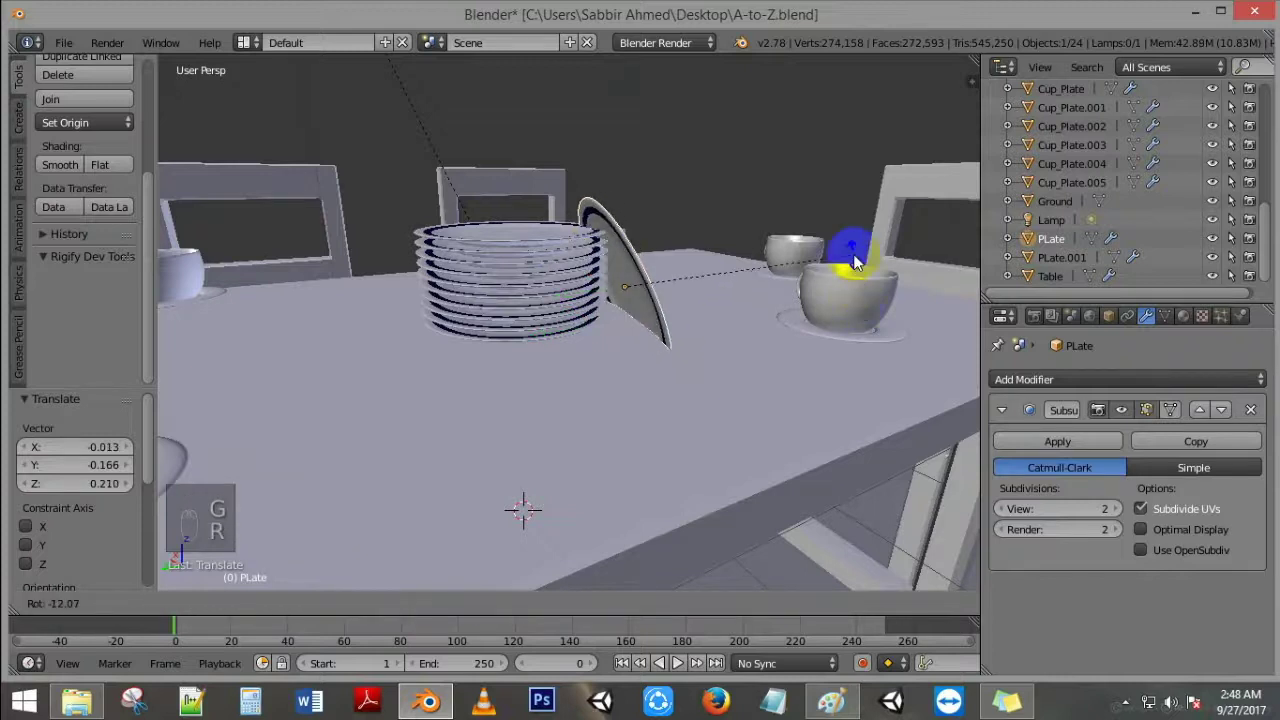
middle_click(643, 298)
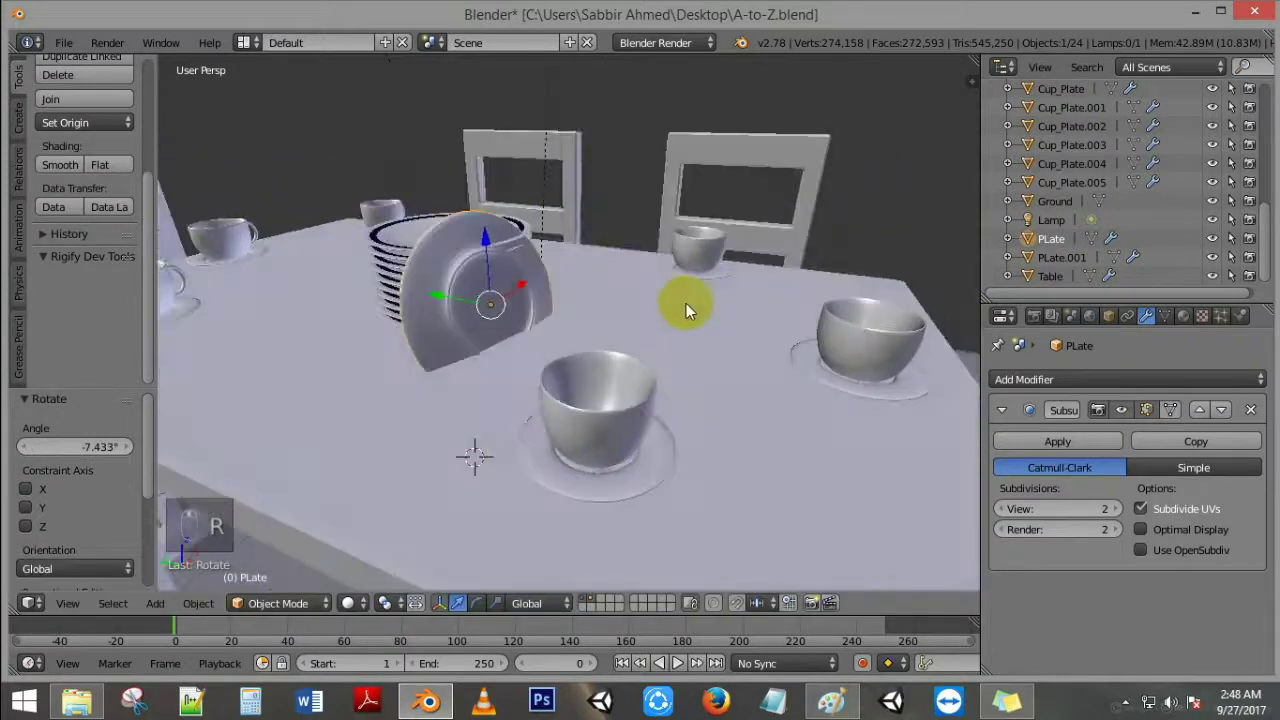
key("r")
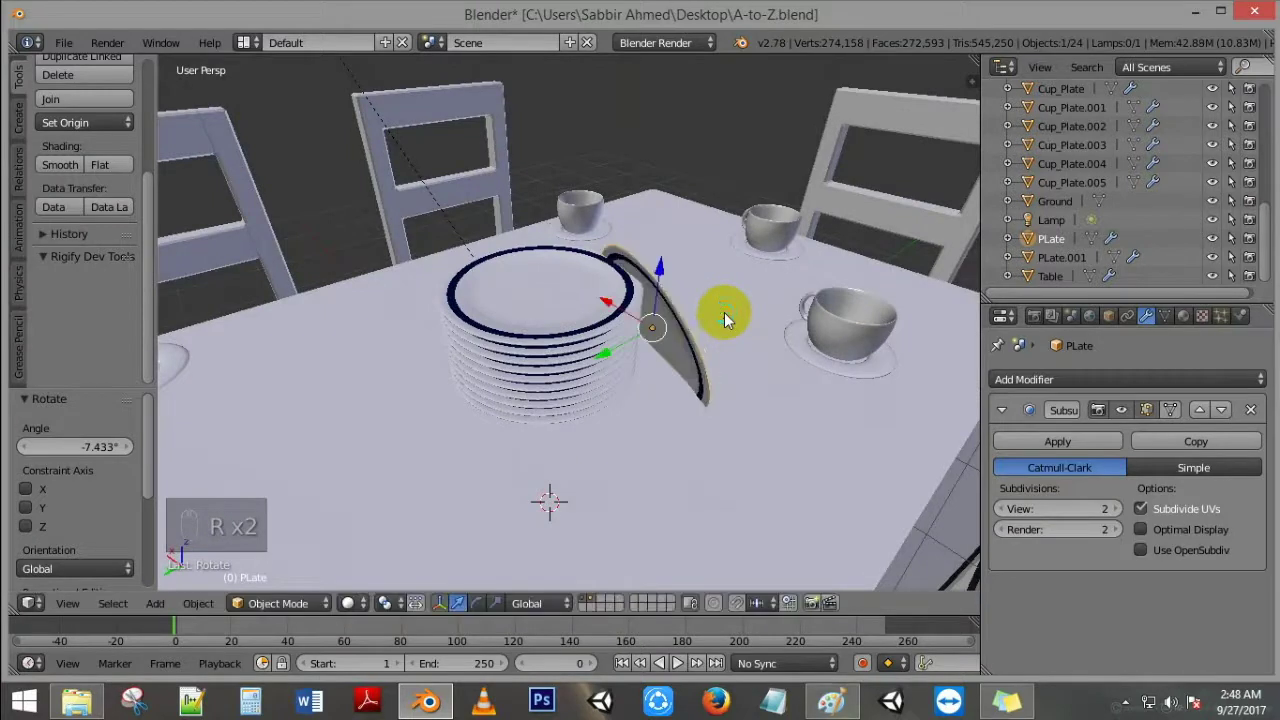
middle_click(703, 229)
left_click_drag(829, 199, 751, 141)
key("r")
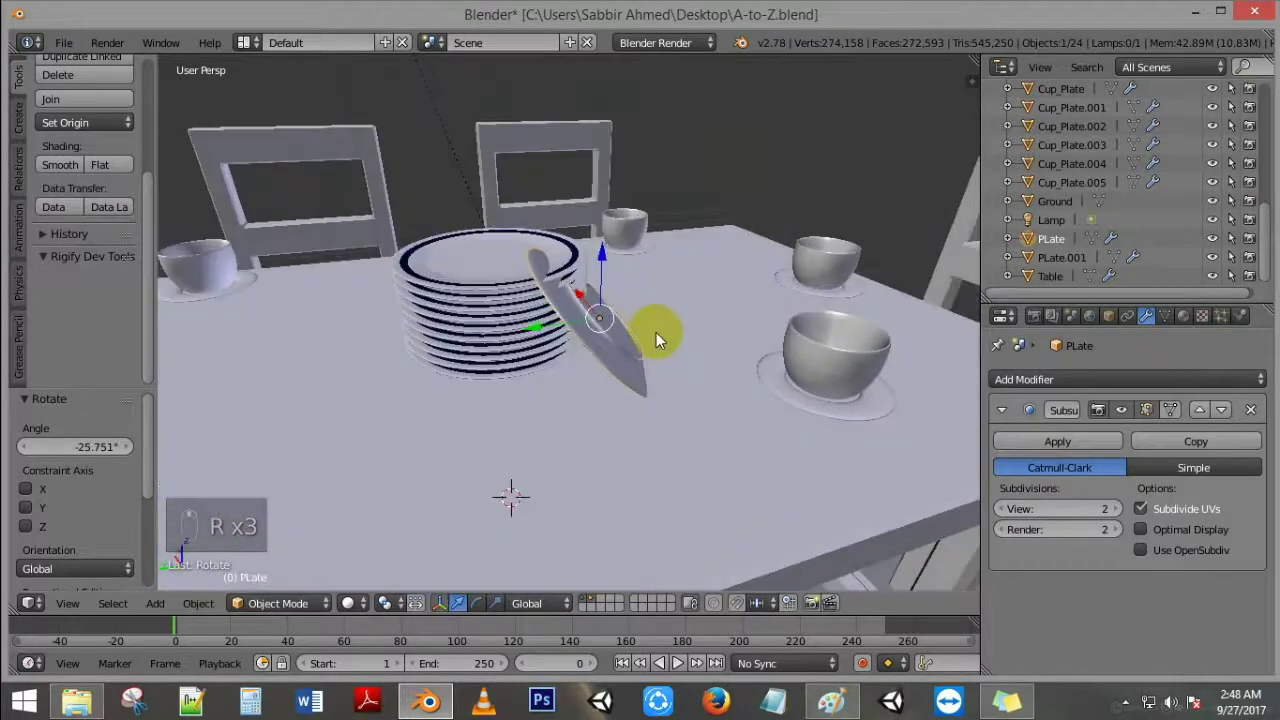
key("g")
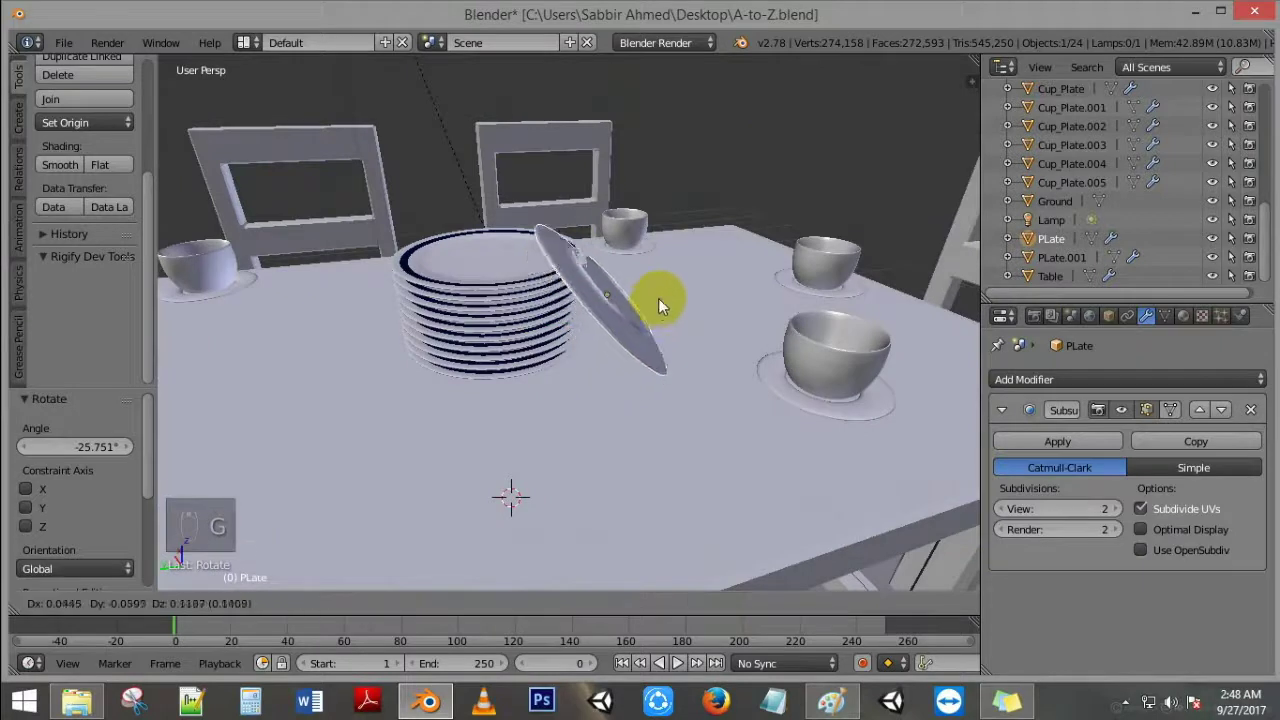
Step: Spin the plate about its vertical axis and lower it onto the table beside the stack
middle_click(599, 330)
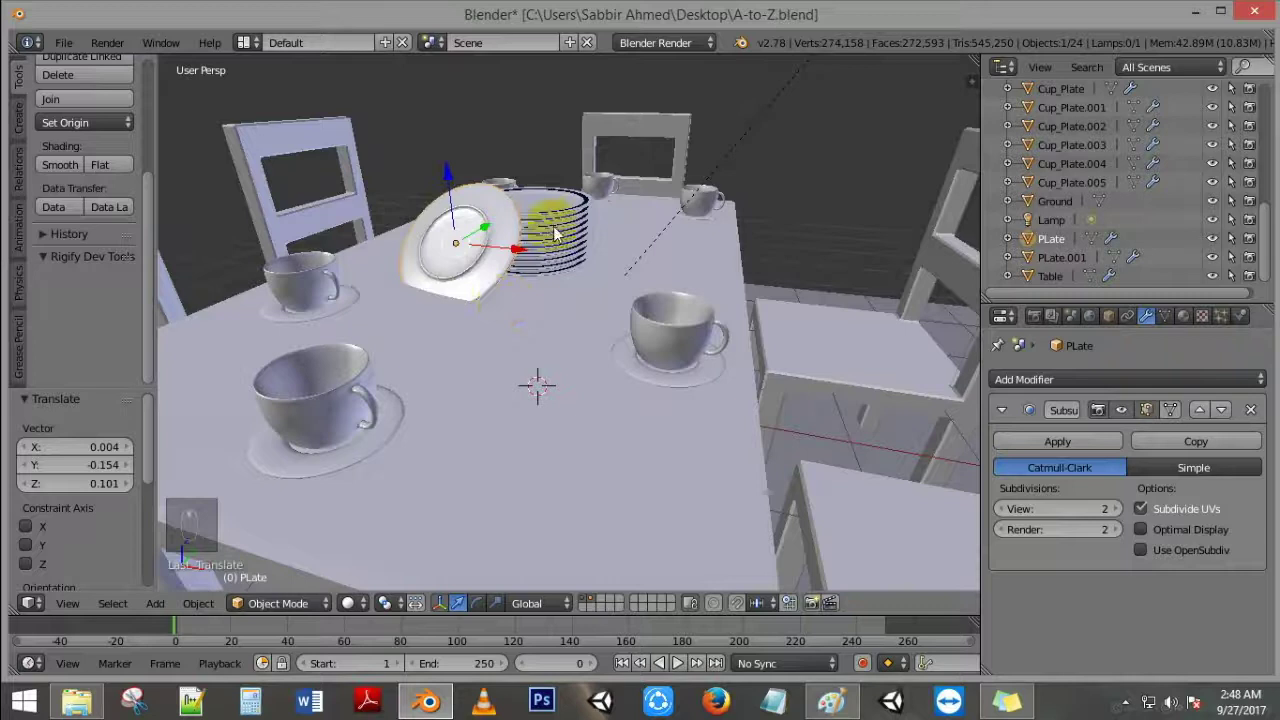
left_click_drag(580, 309, 461, 597)
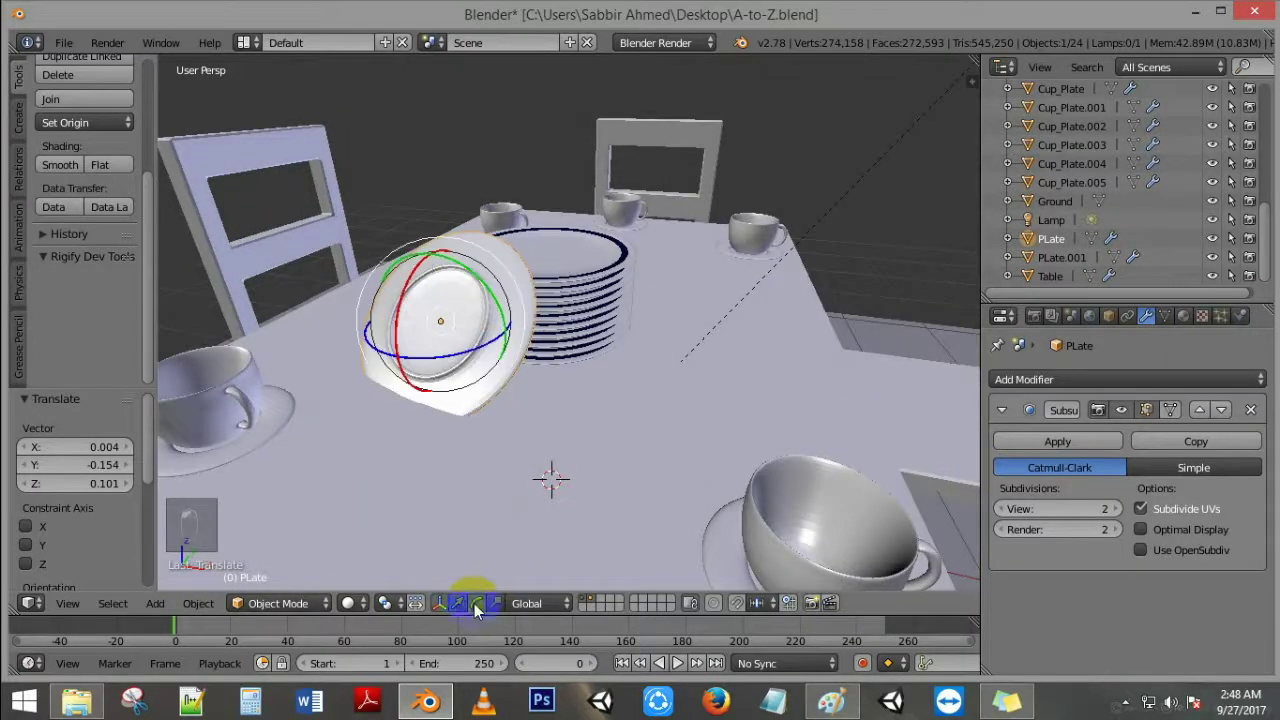
left_click_drag(403, 314, 402, 329)
middle_click(402, 329)
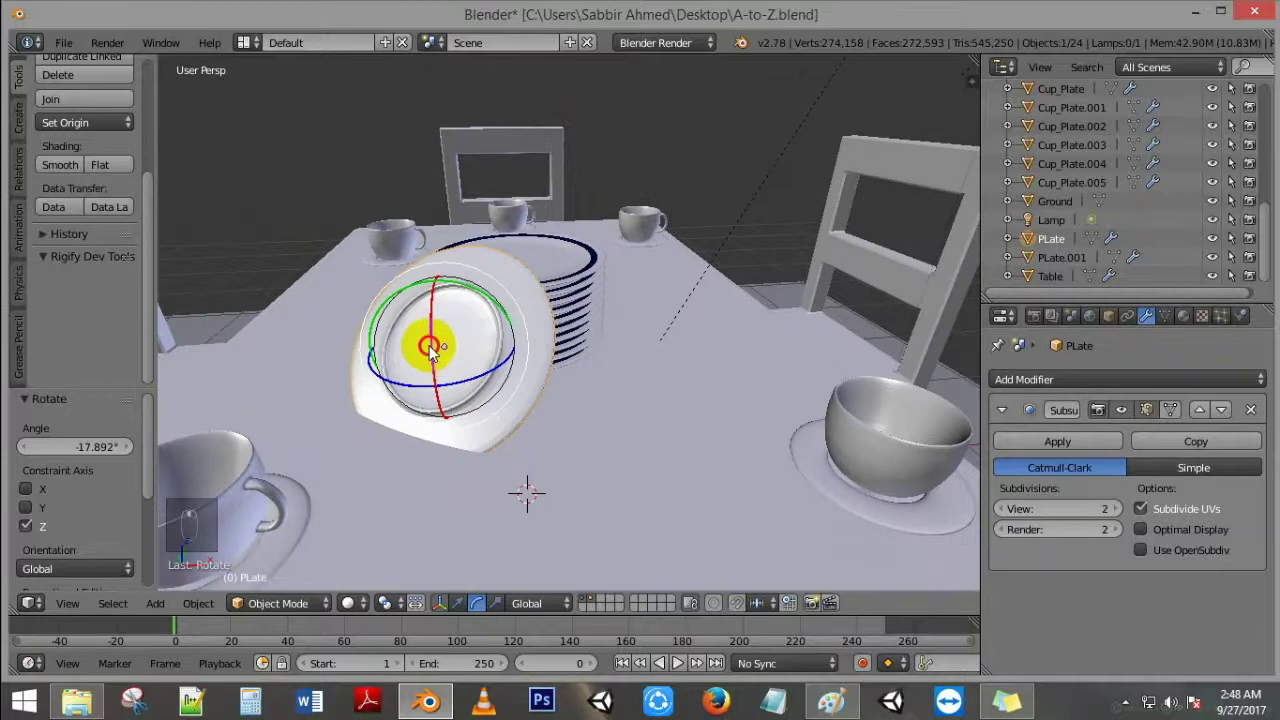
left_click_drag(530, 361, 784, 401)
key("g")
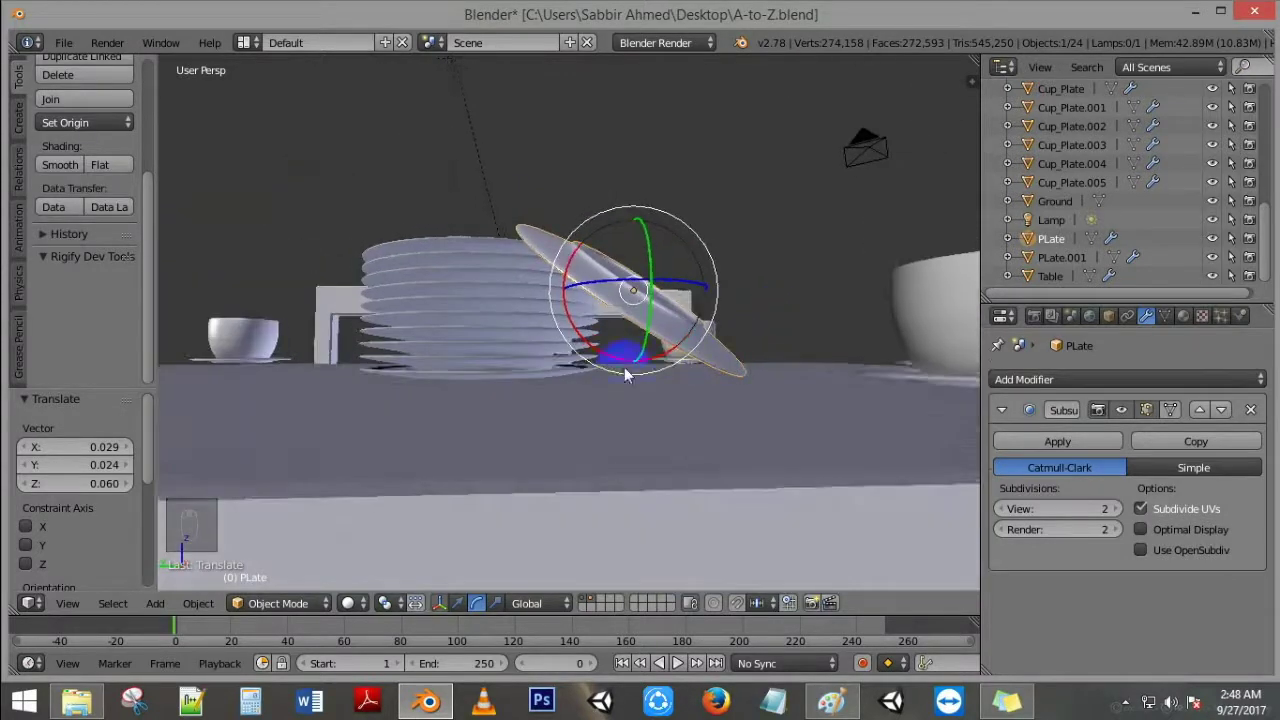
middle_click(573, 389)
key("KP_0")
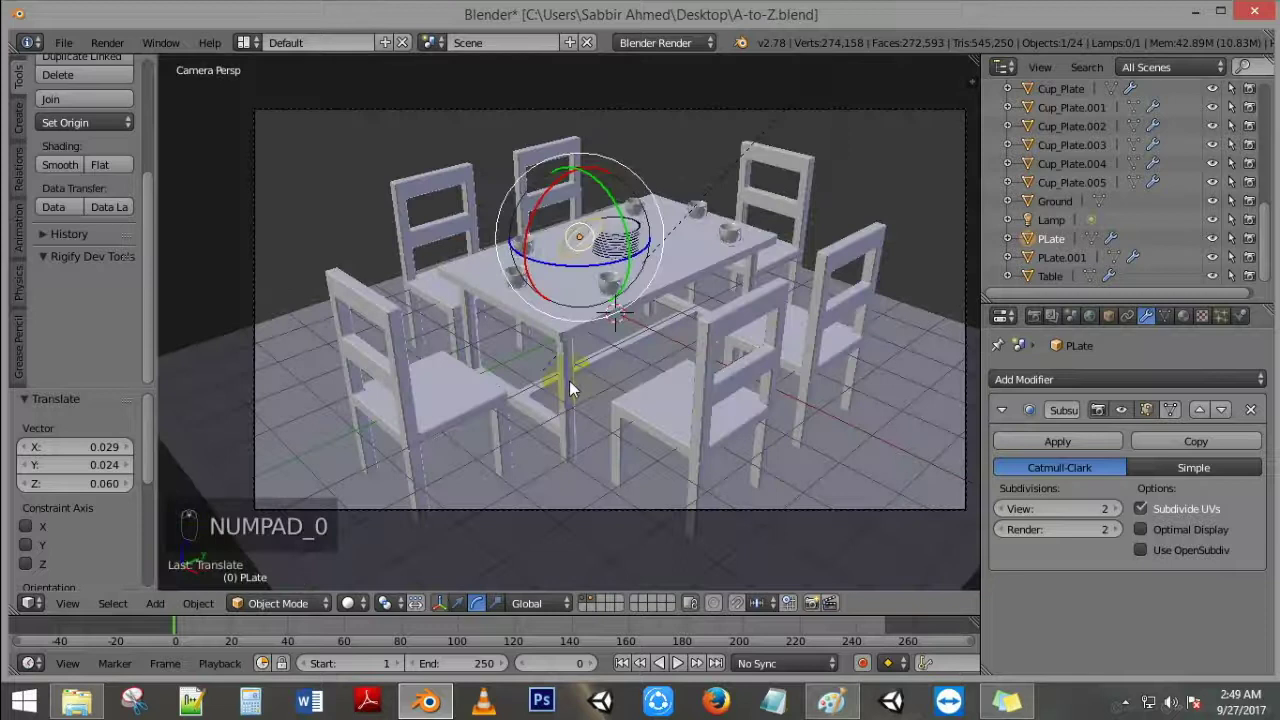
key("Tab")
key("Tab")
key("shift+z")
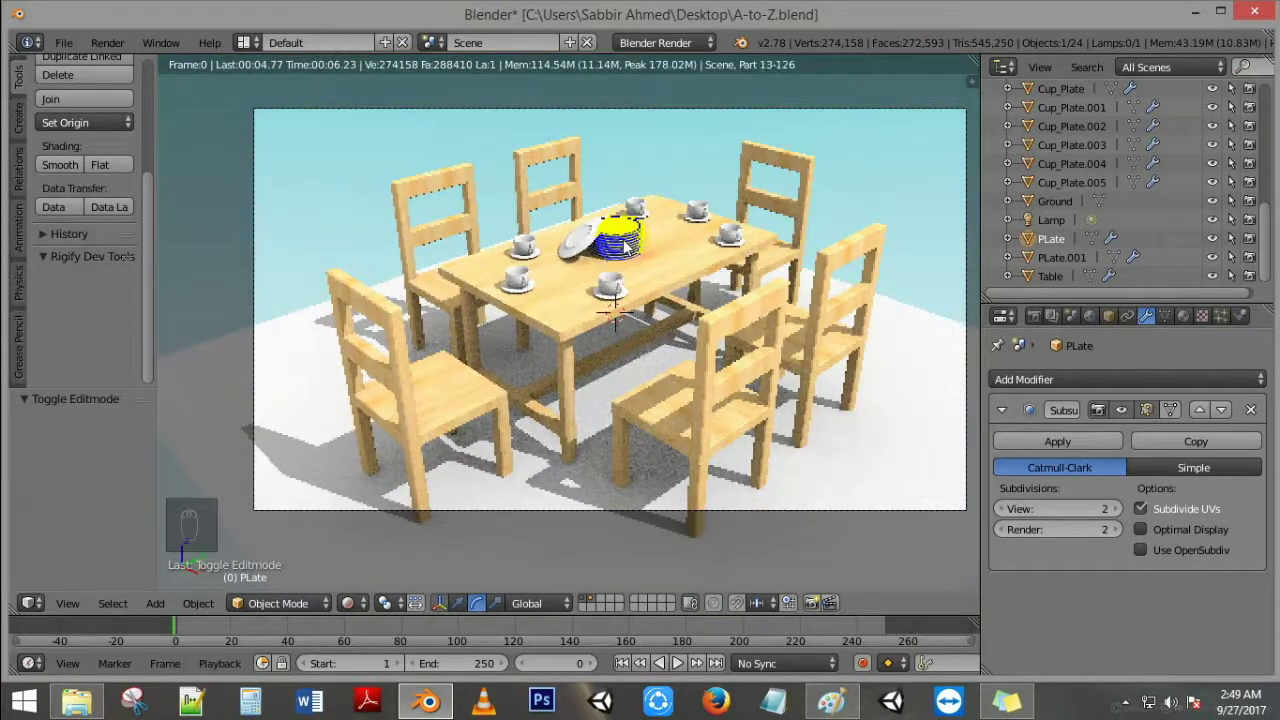
key("z")
key("z")
key("ctrl+s")
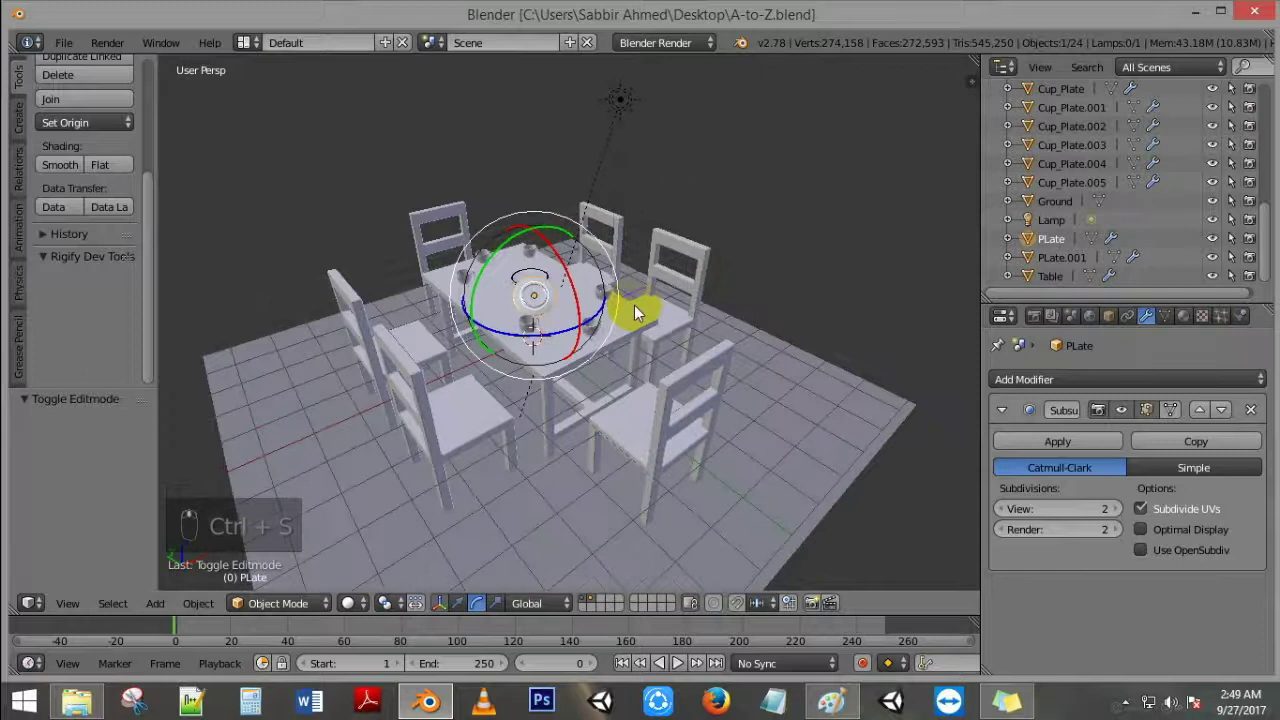
Step: Zoom onto the leaning plate's rim and enter mesh editing to give it the green material
middle_click(641, 312)
middle_click(641, 312)
middle_click(652, 301)
key("Tab")
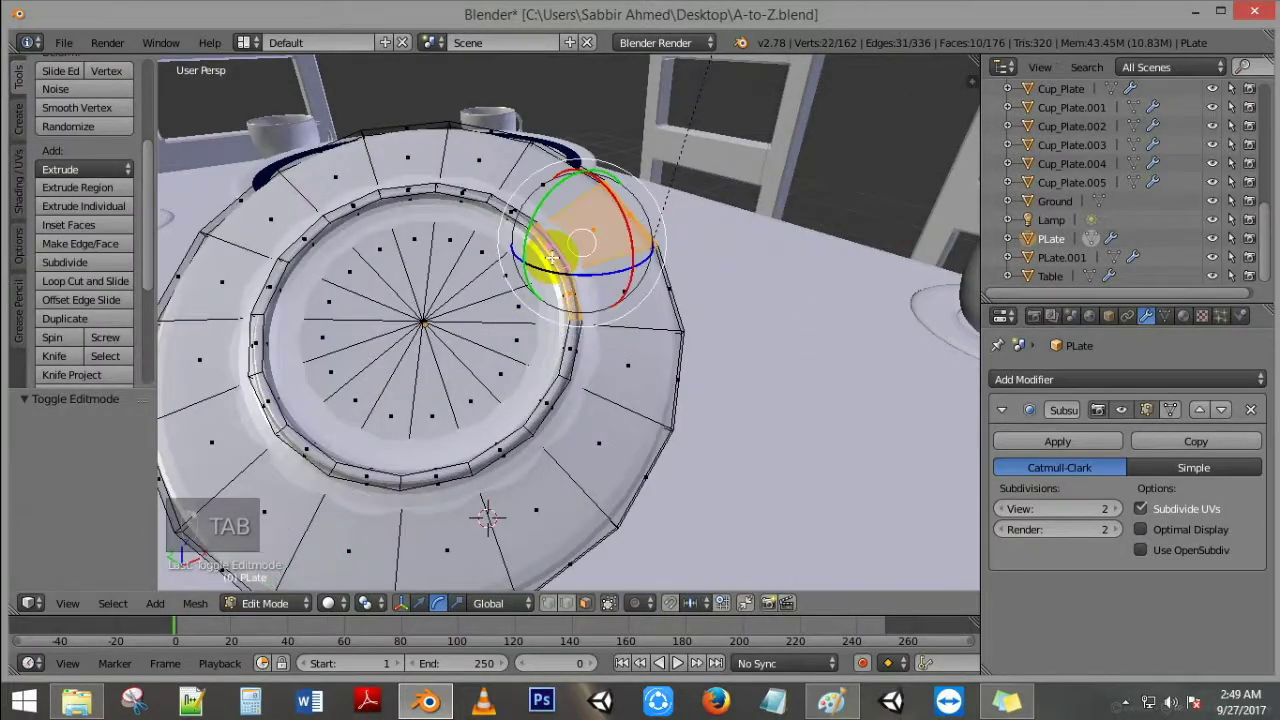
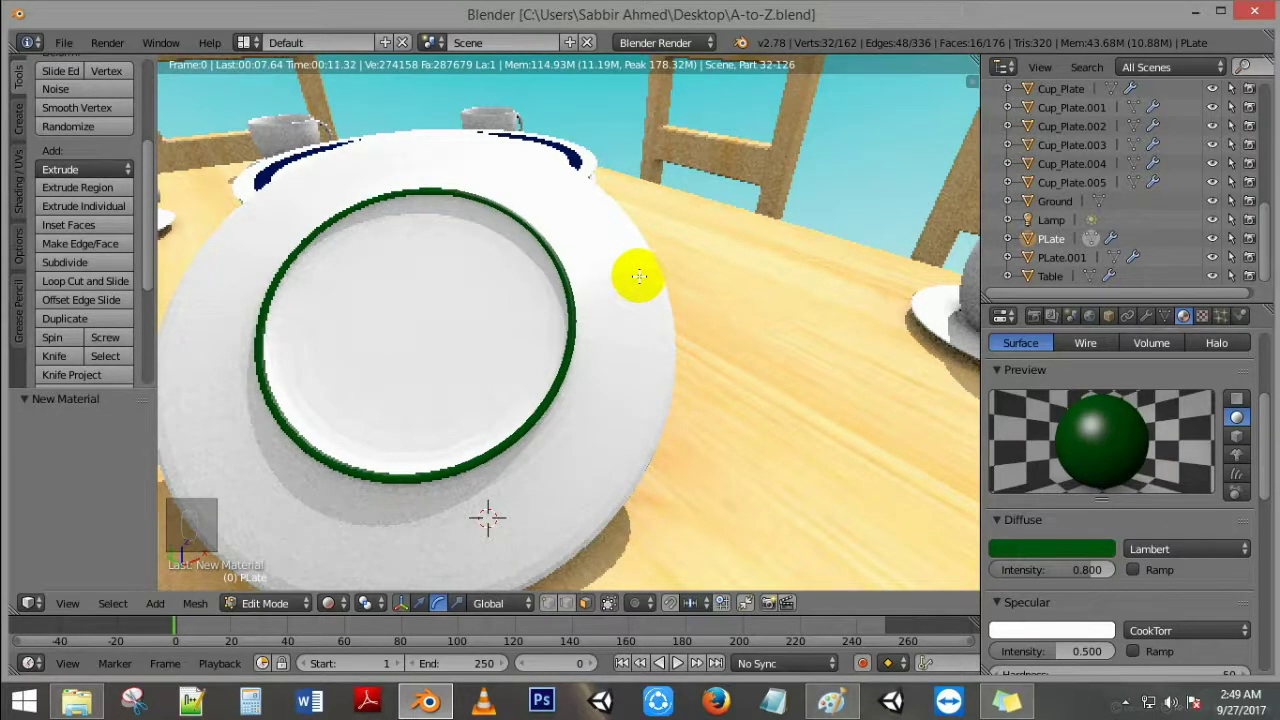
Step: Preview the green-rimmed plate through the camera, then return to solid shading and Object Mode
key("KP_0")
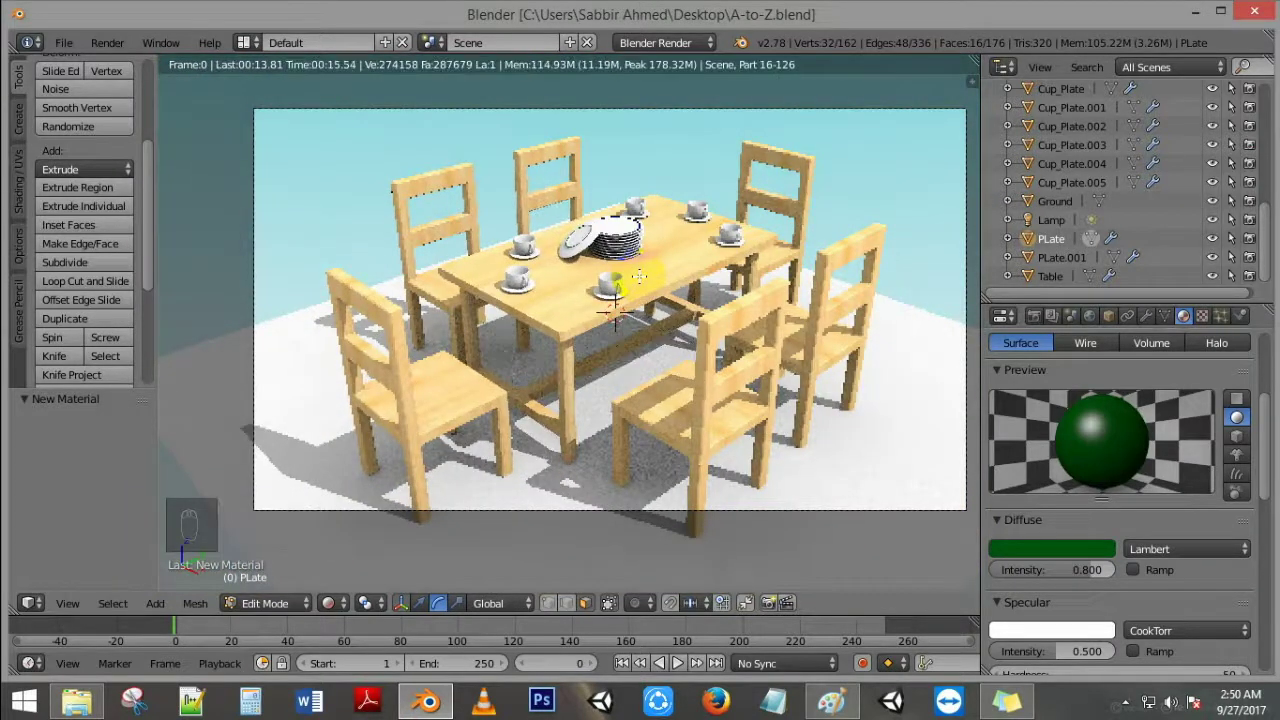
key("z")
key("z")
key("Tab")
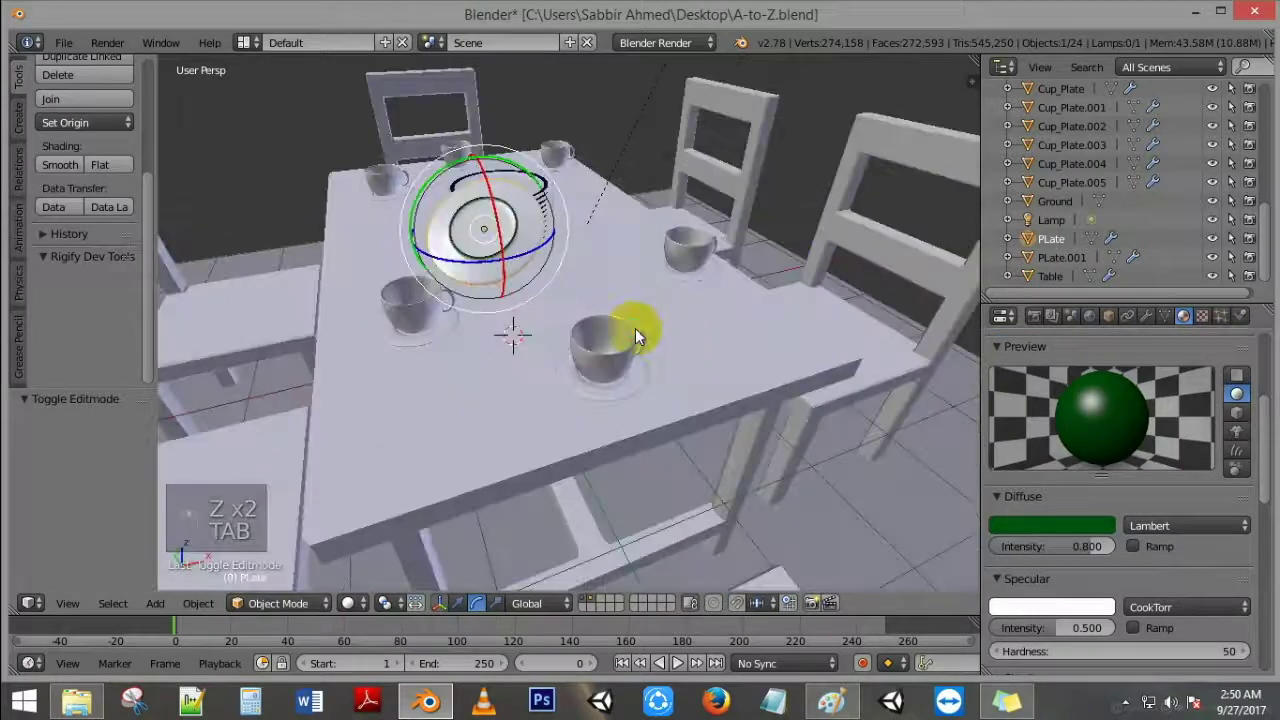
Step: Select one coffee cup, enter Edit Mode and select the inner edge ring below its rim
left_click(644, 333)
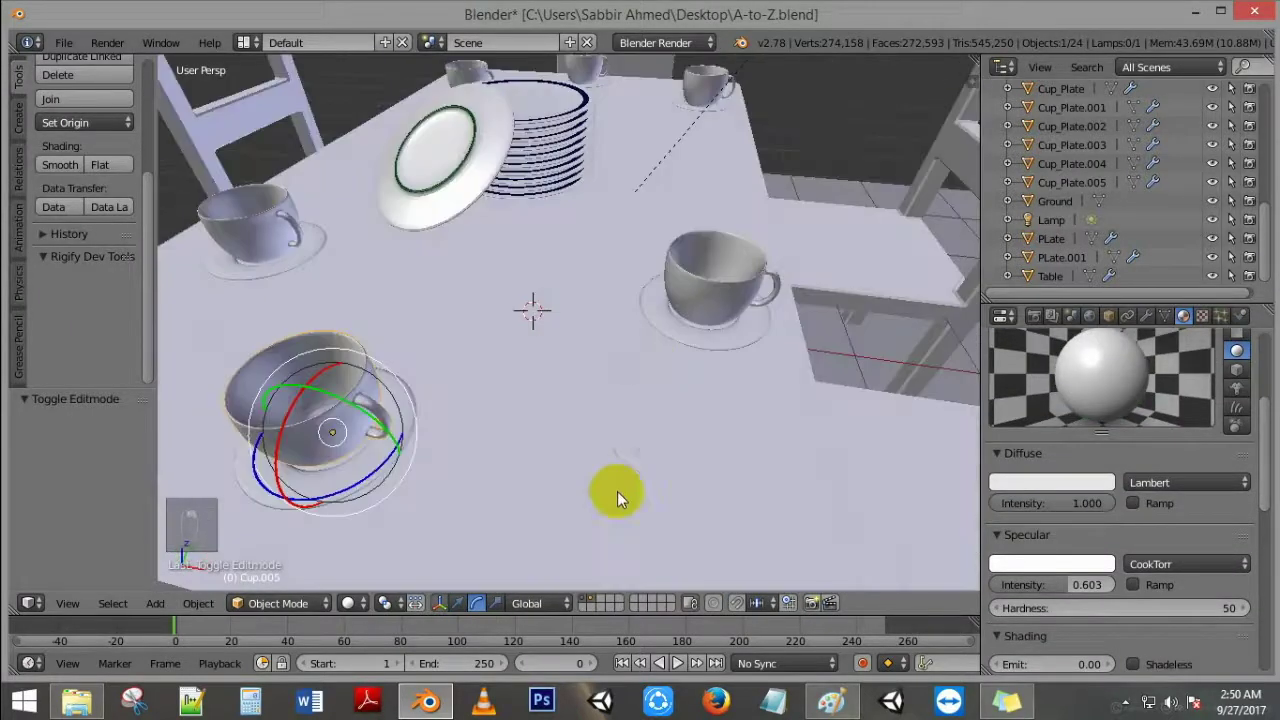
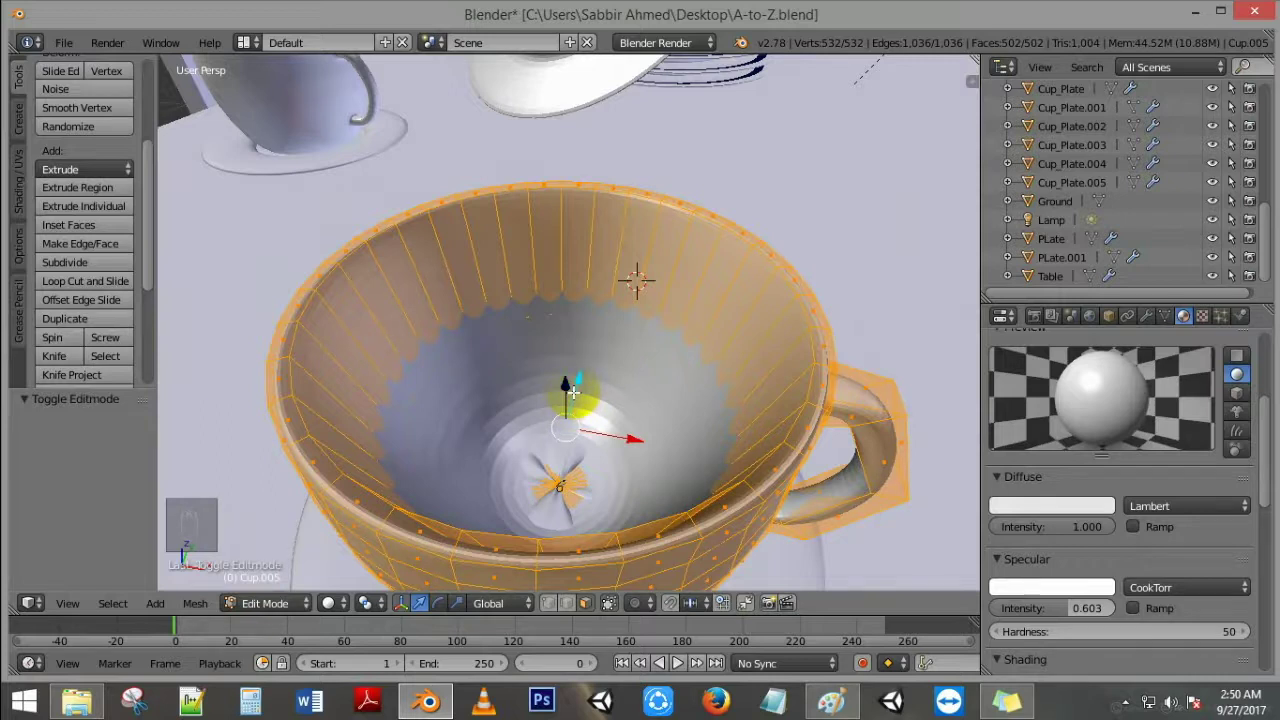
key("ctrl+r")
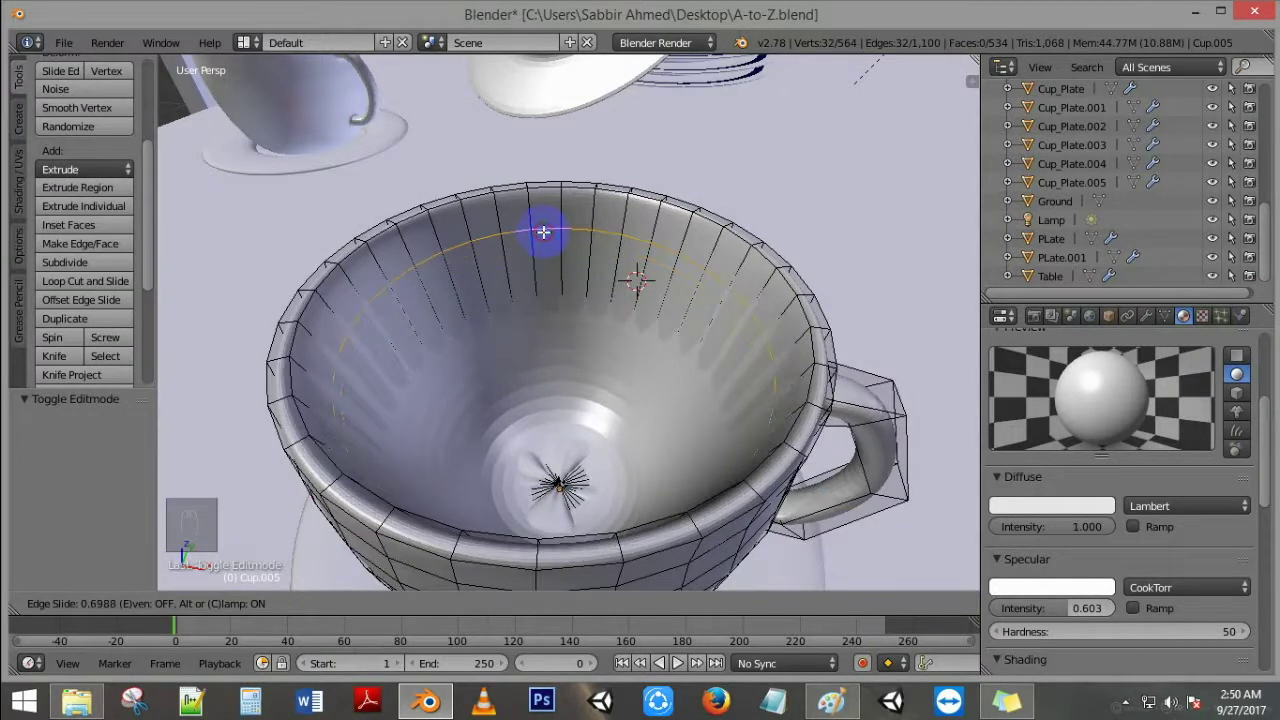
key("Tab")
key("Tab")
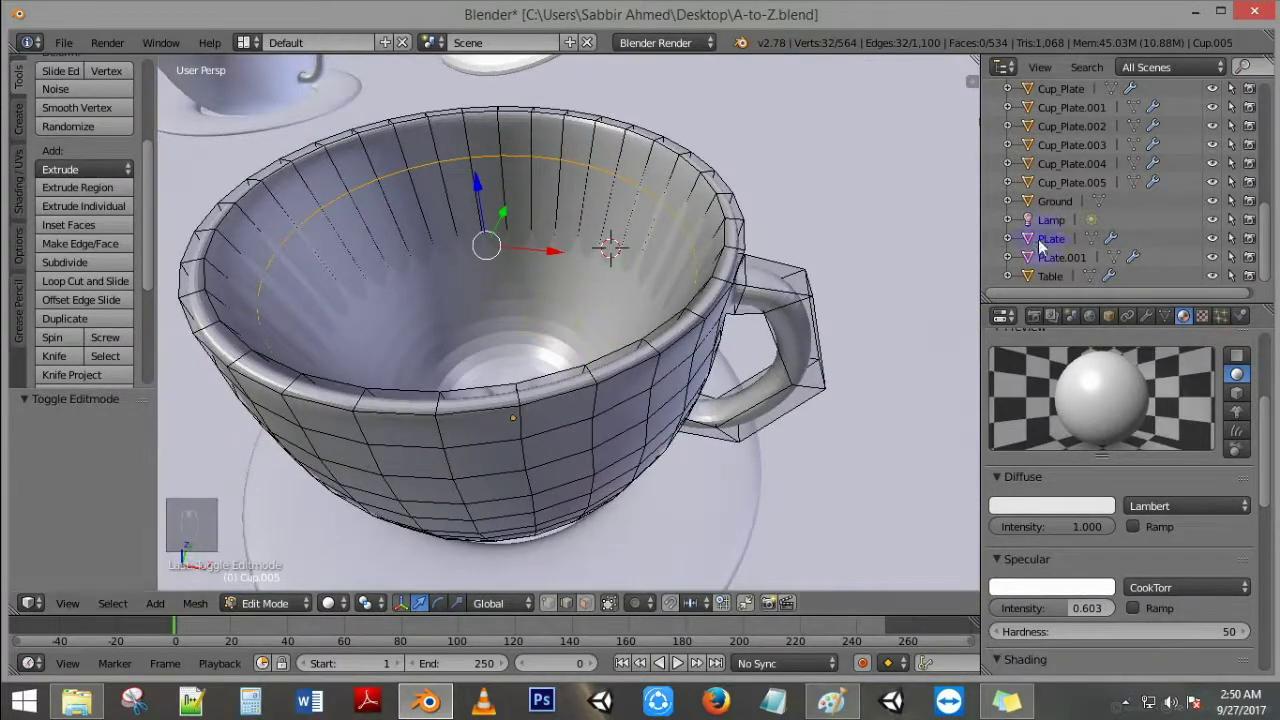
Step: Try extruding and scaling the inner ring inward as a coffee surface, then undo it
key("e")
key("s")
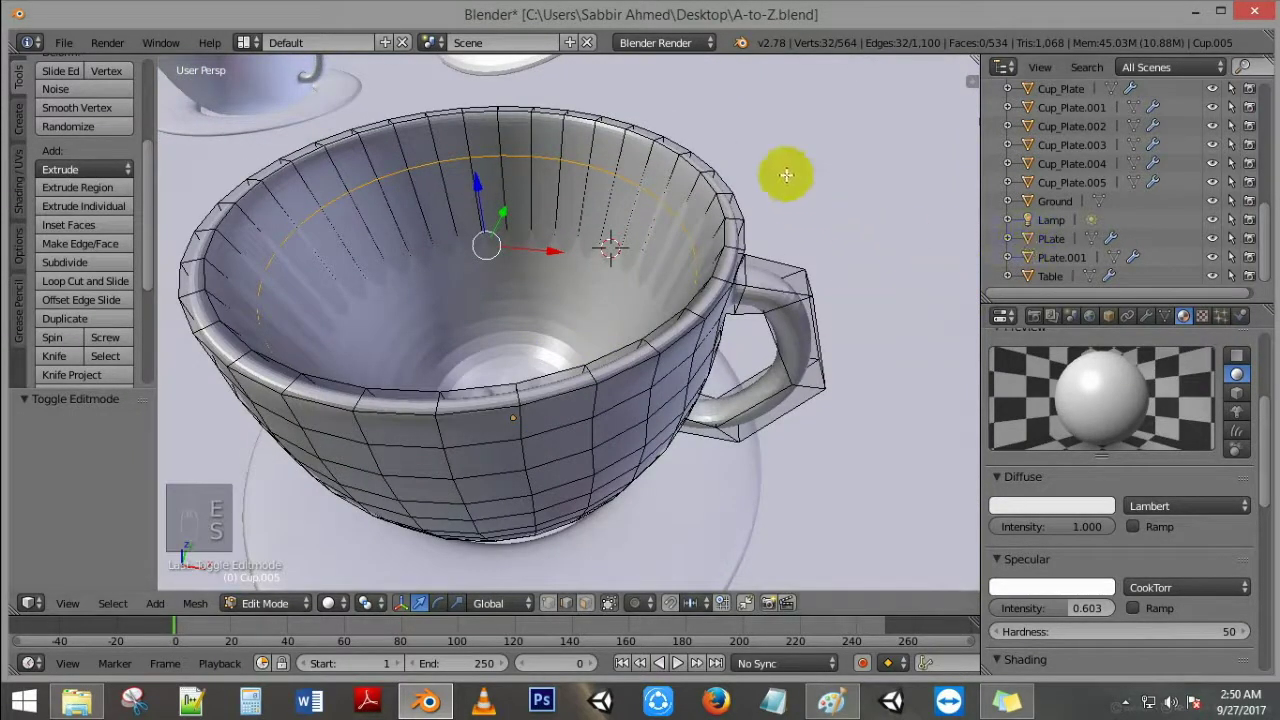
key("e")
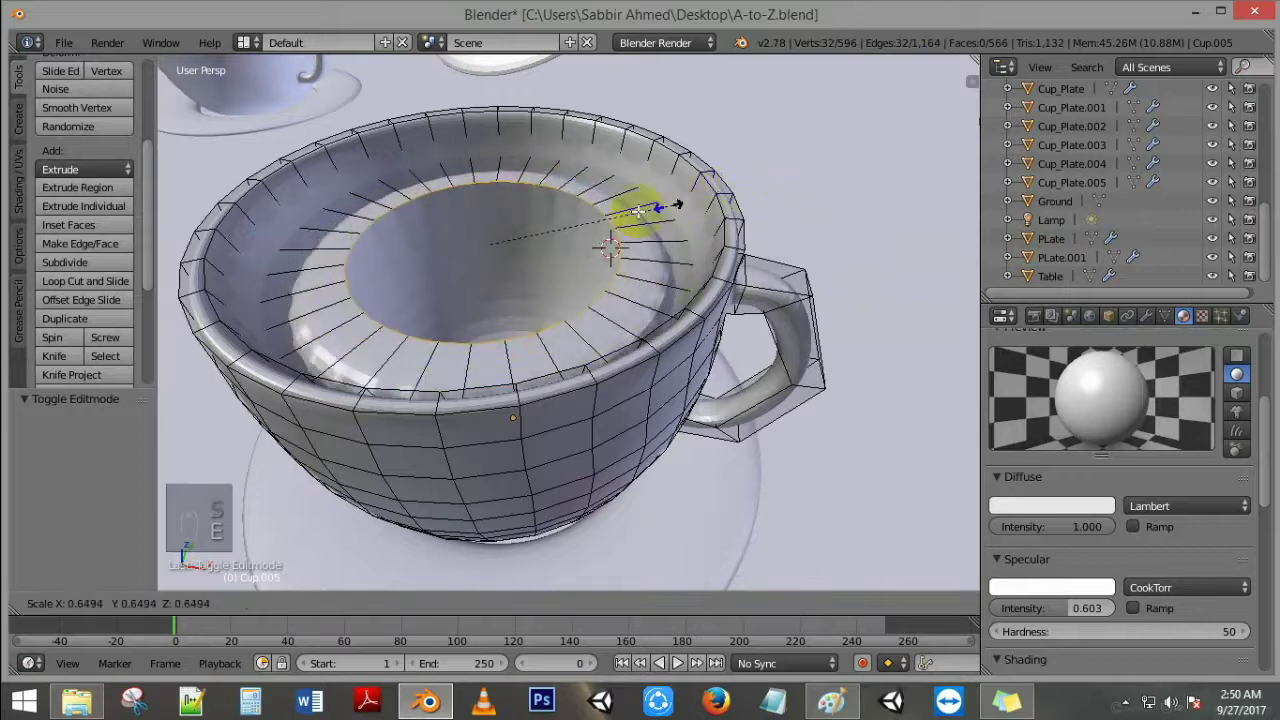
key("ctrl+z")
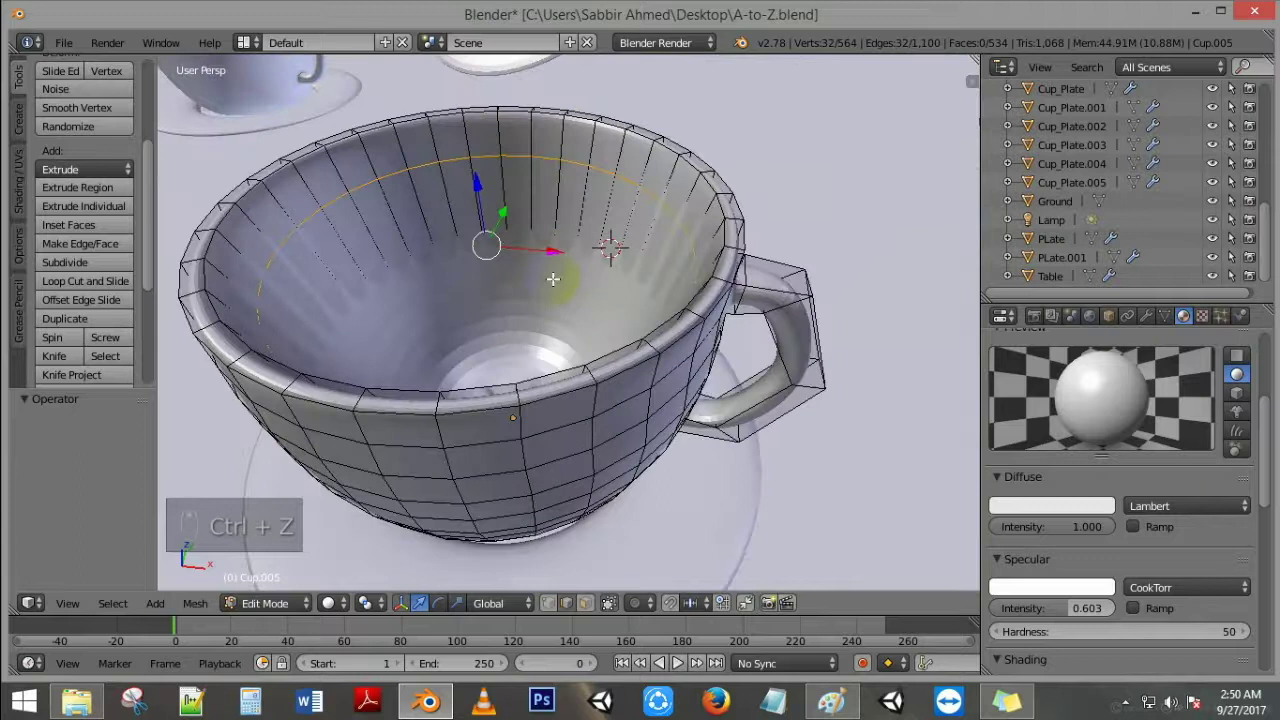
left_click_drag(1157, 318, 673, 364)
Step: Return the cup to object mode so its Subdivision smoothing shows
key("Tab")
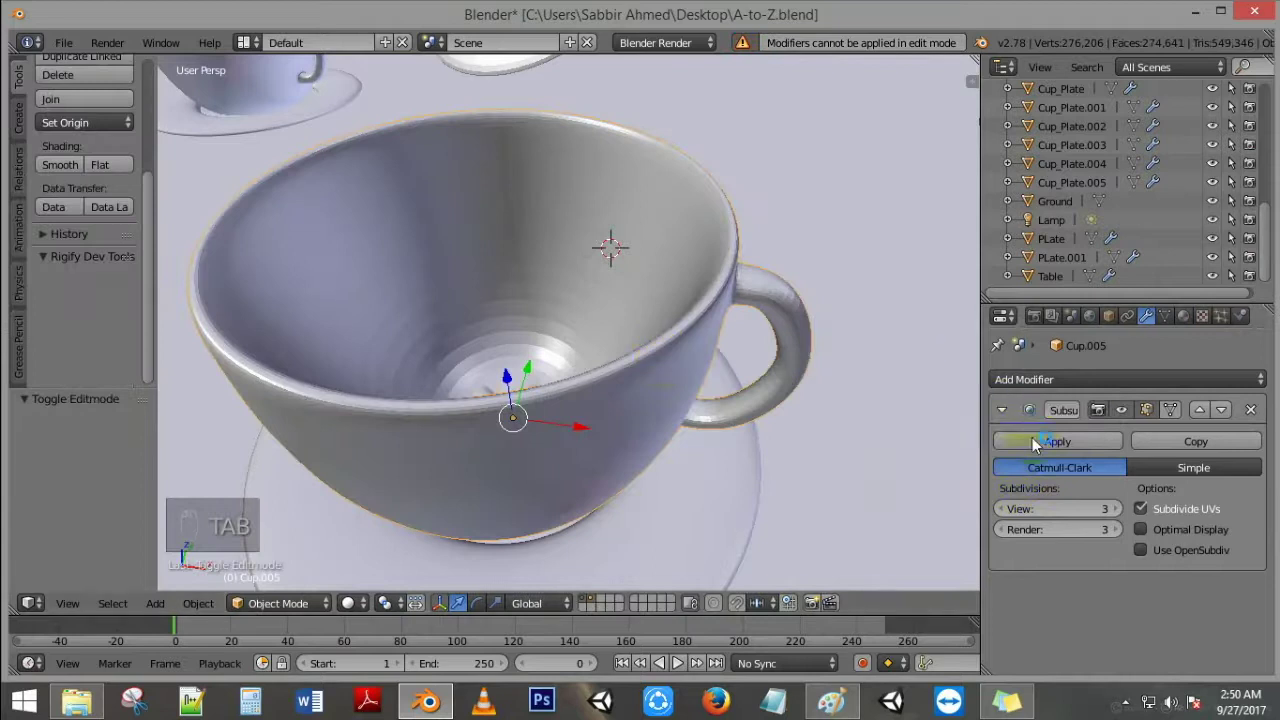
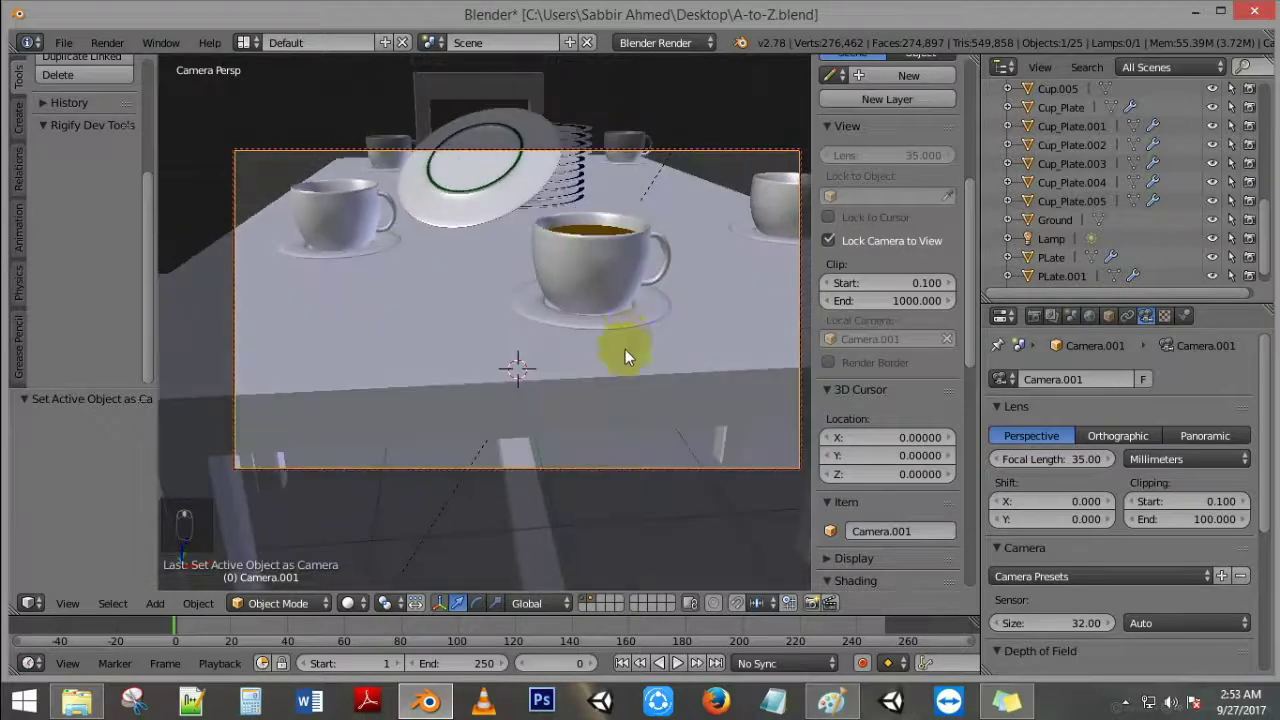
Step: Adjust the camera view of the cup and switch it to rendered shading
left_click_drag(648, 330, 659, 294)
left_click_drag(658, 263, 659, 260)
key("shift+z")
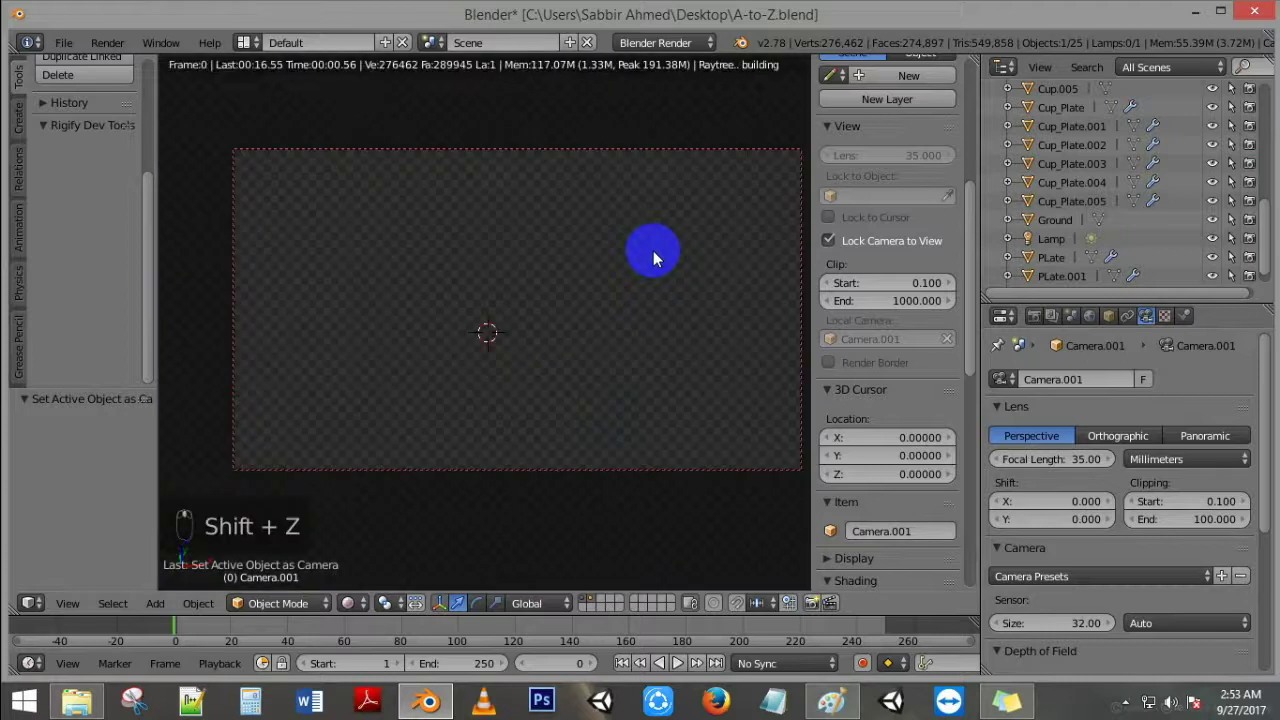